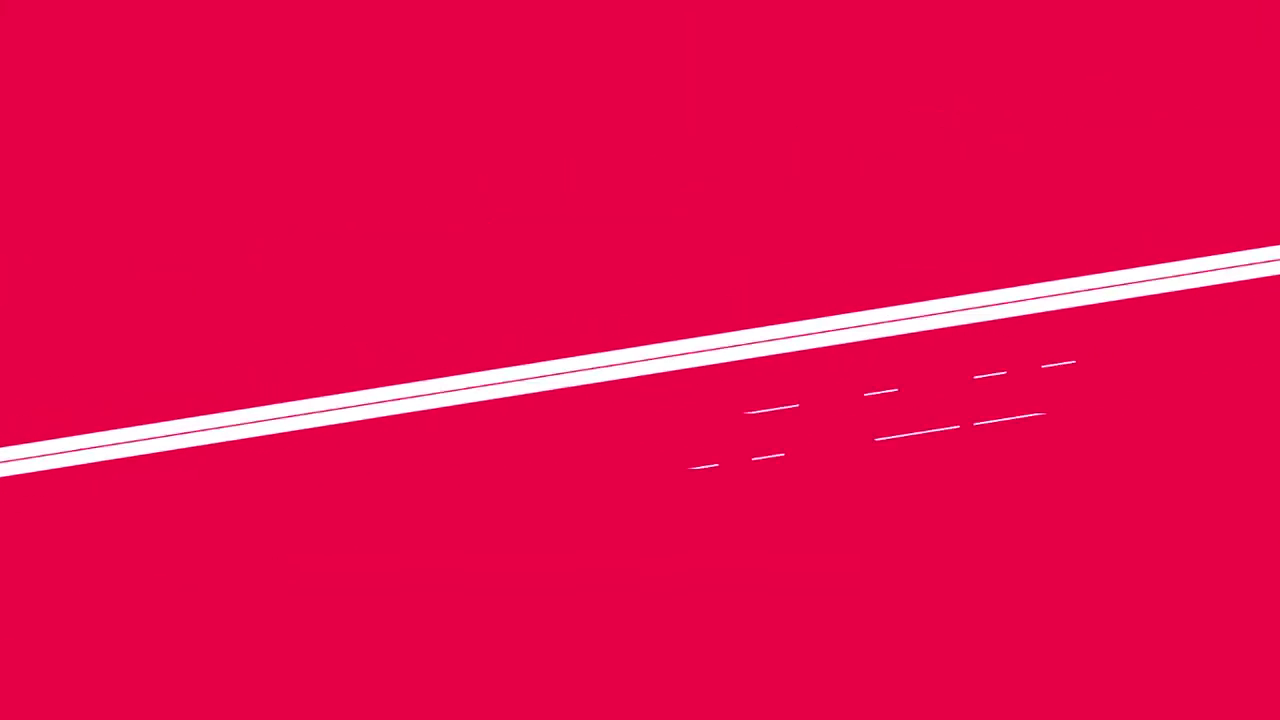
Step: Marquee-select the green and red rectangles together on the artboard
scroll("up", 3)
scroll("down", 3)
scroll("down", 3)
scroll("up", 3)
left_click_drag(448, 339, 751, 55)
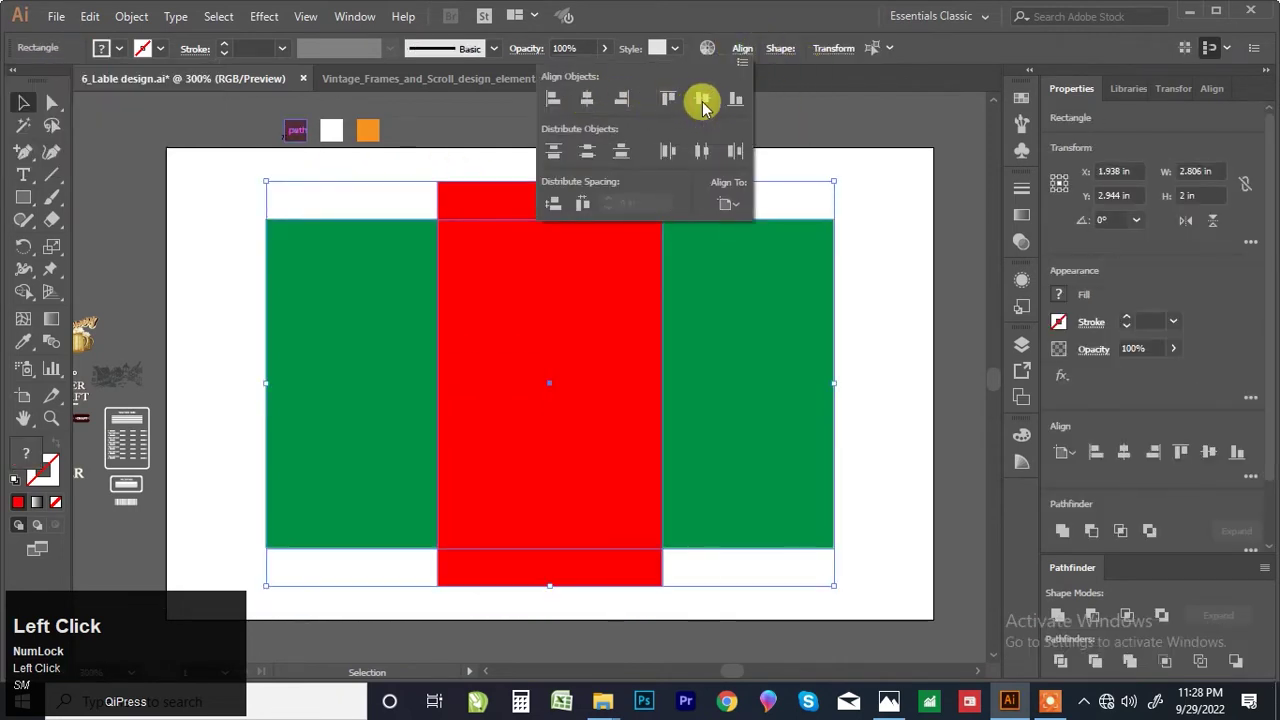
Step: Deselect everything after centring the red rectangle over the green one
scroll("down", 3)
scroll("up", 3)
left_click(914, 223)
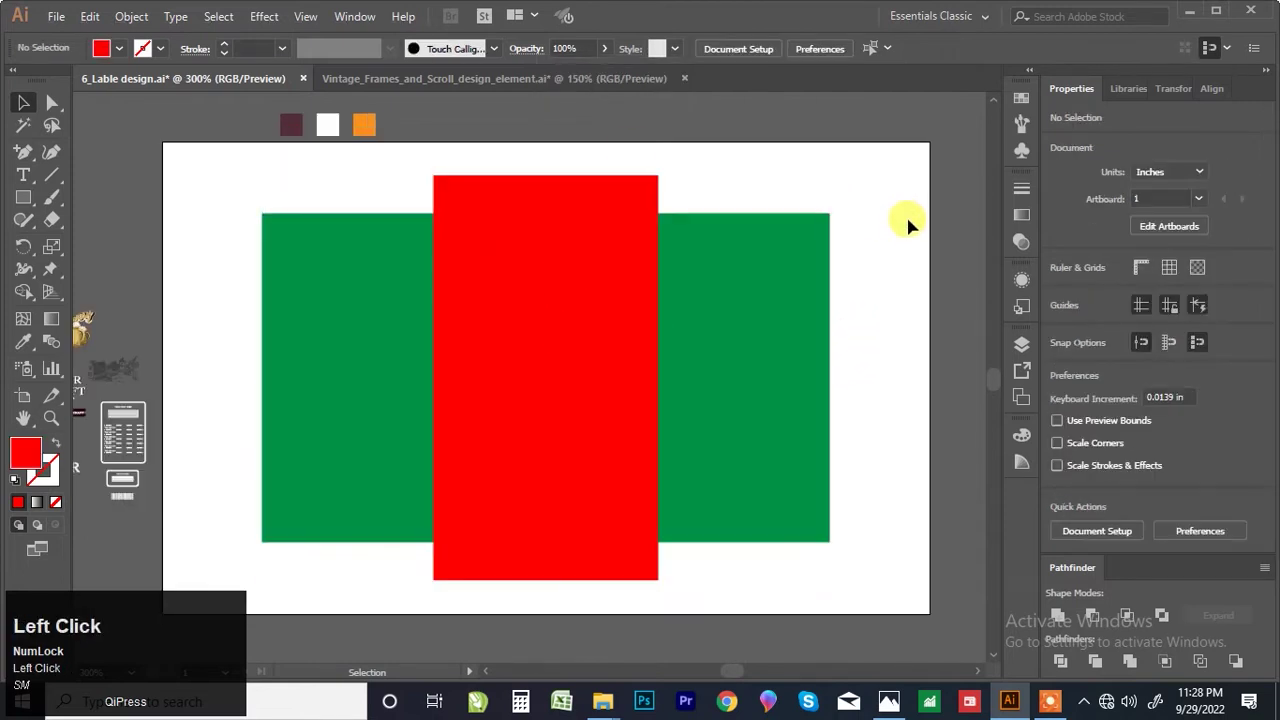
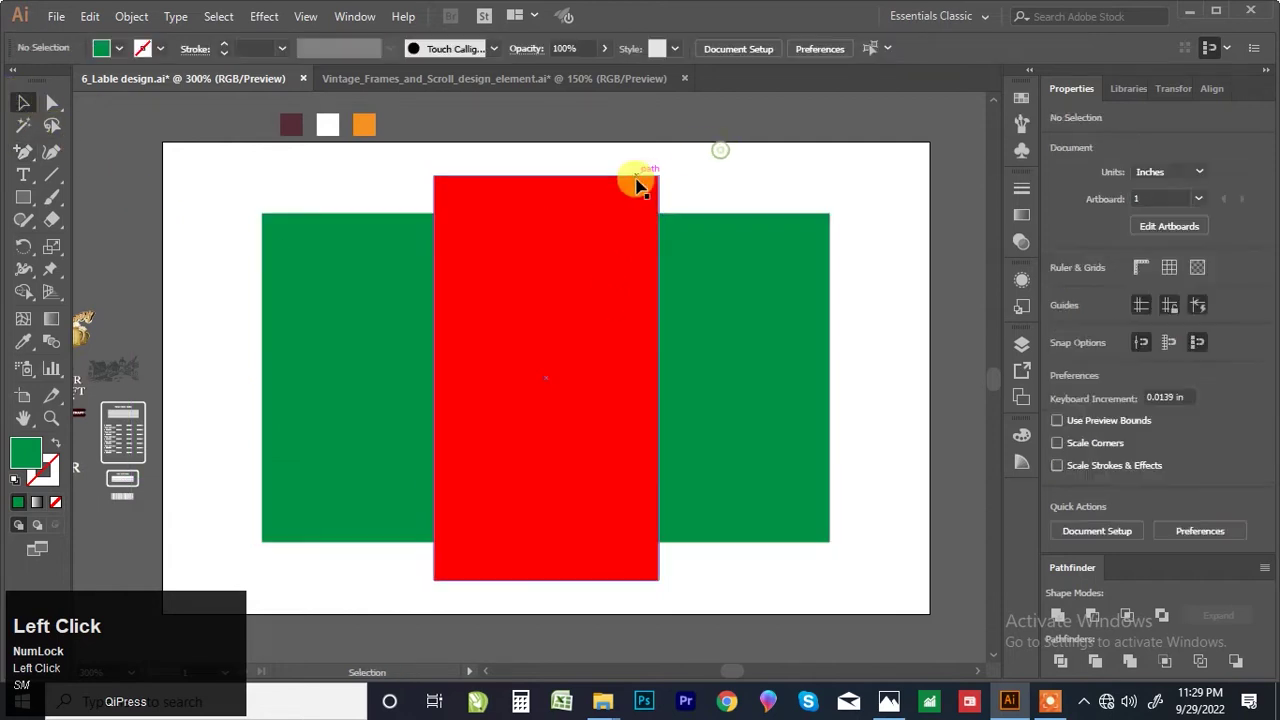
Step: Hide the red rectangle, arch the green shape's top and bottom middles outward, then show the red one again
key("Delete")
left_click_drag(478, 275, 30, 107)
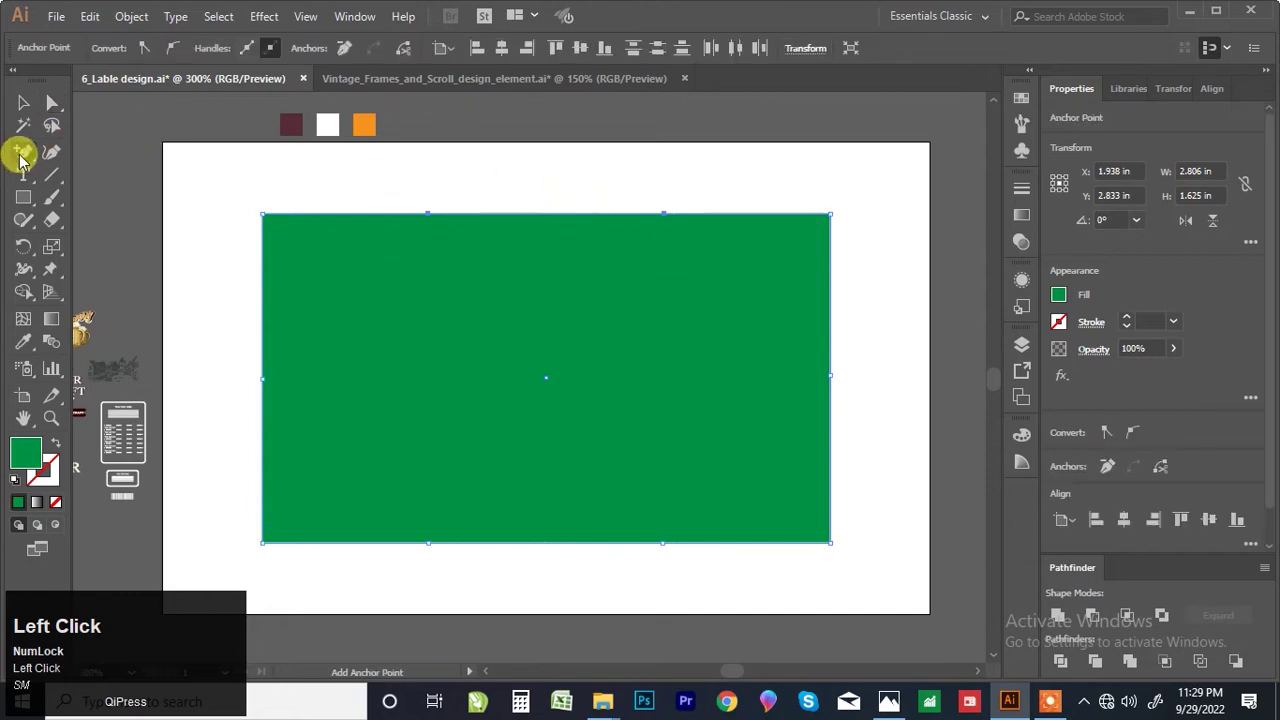
left_click(30, 107)
key("ctrl+z")
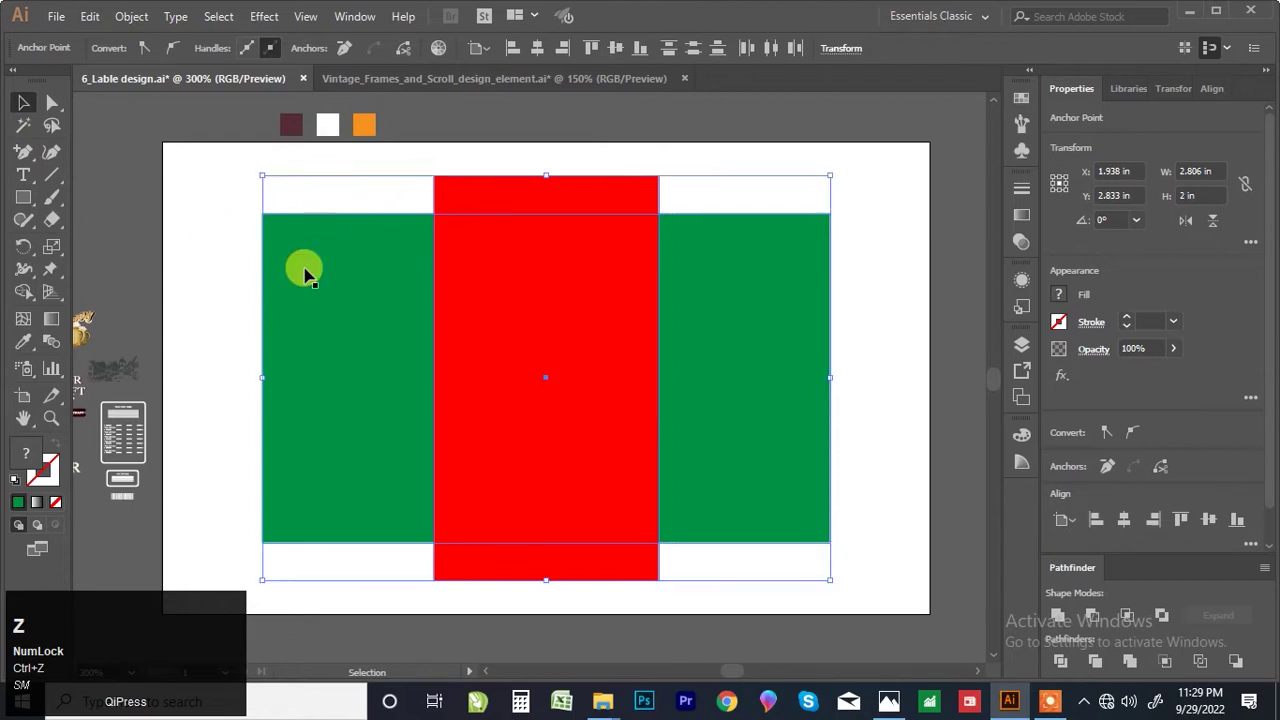
left_click_drag(333, 271, 29, 115)
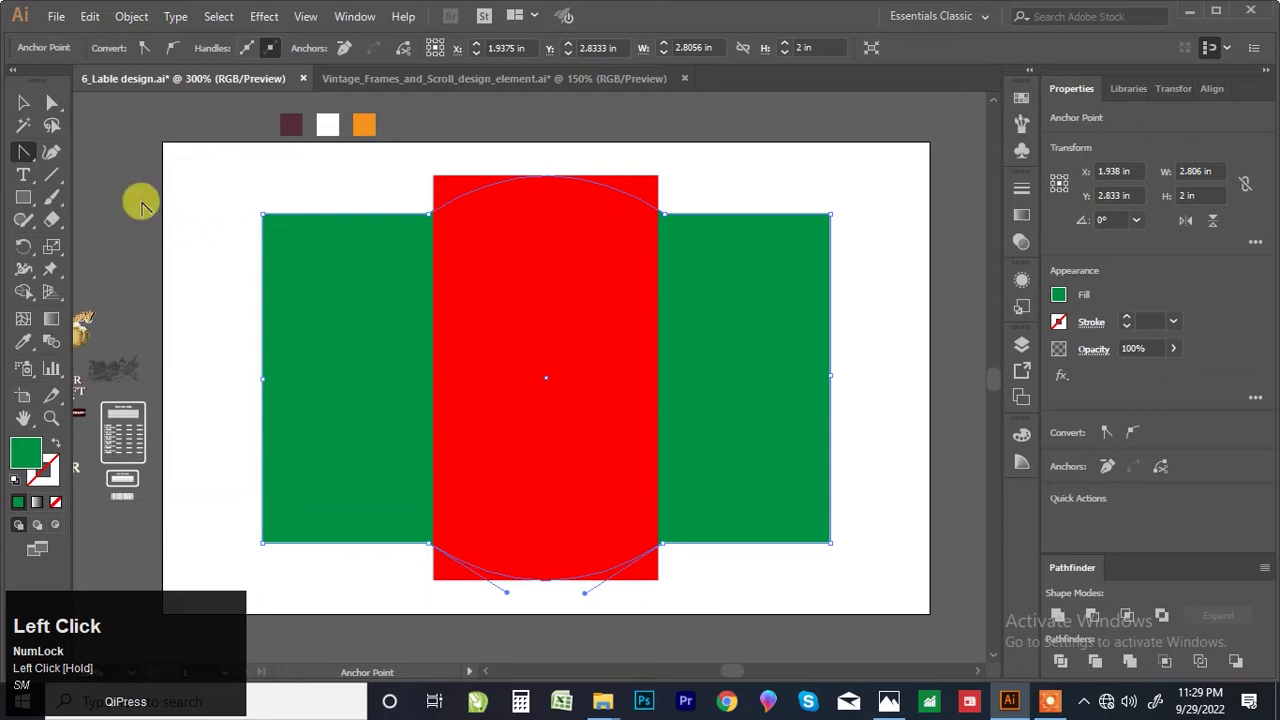
left_click(29, 115)
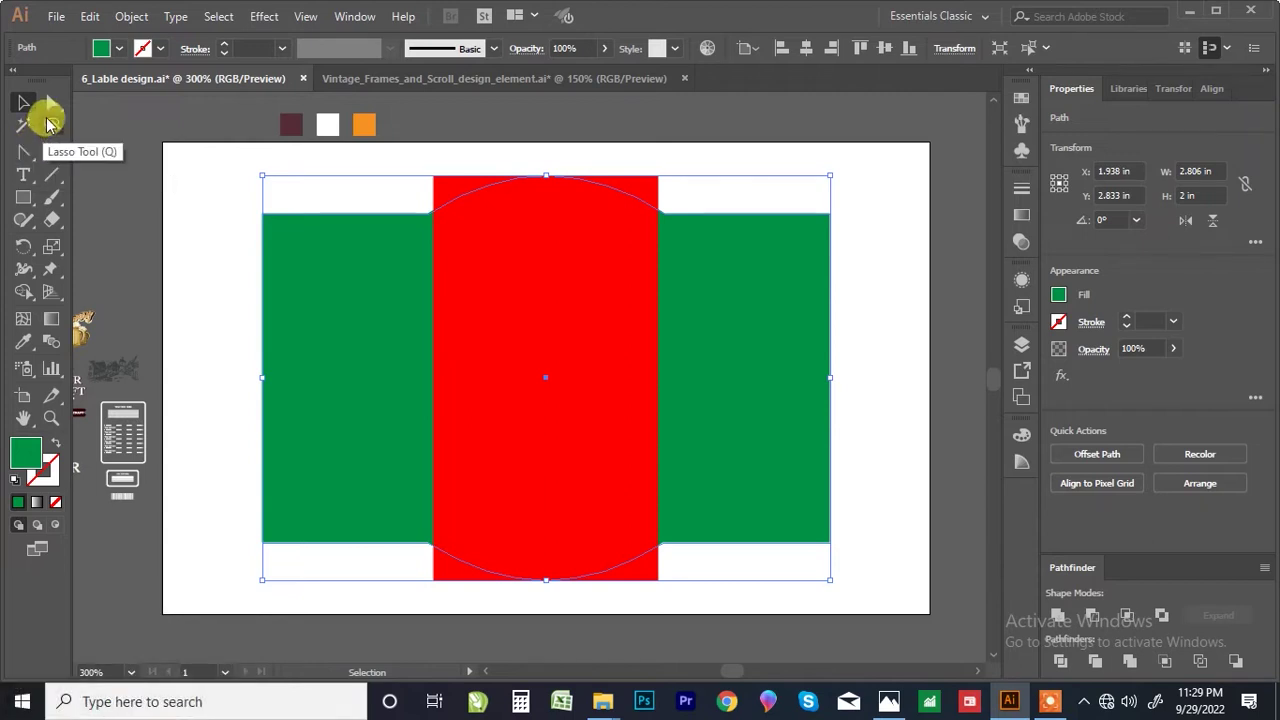
Step: Push the green shape's left and right middle anchors outward so both ends come to even points
left_click(59, 112)
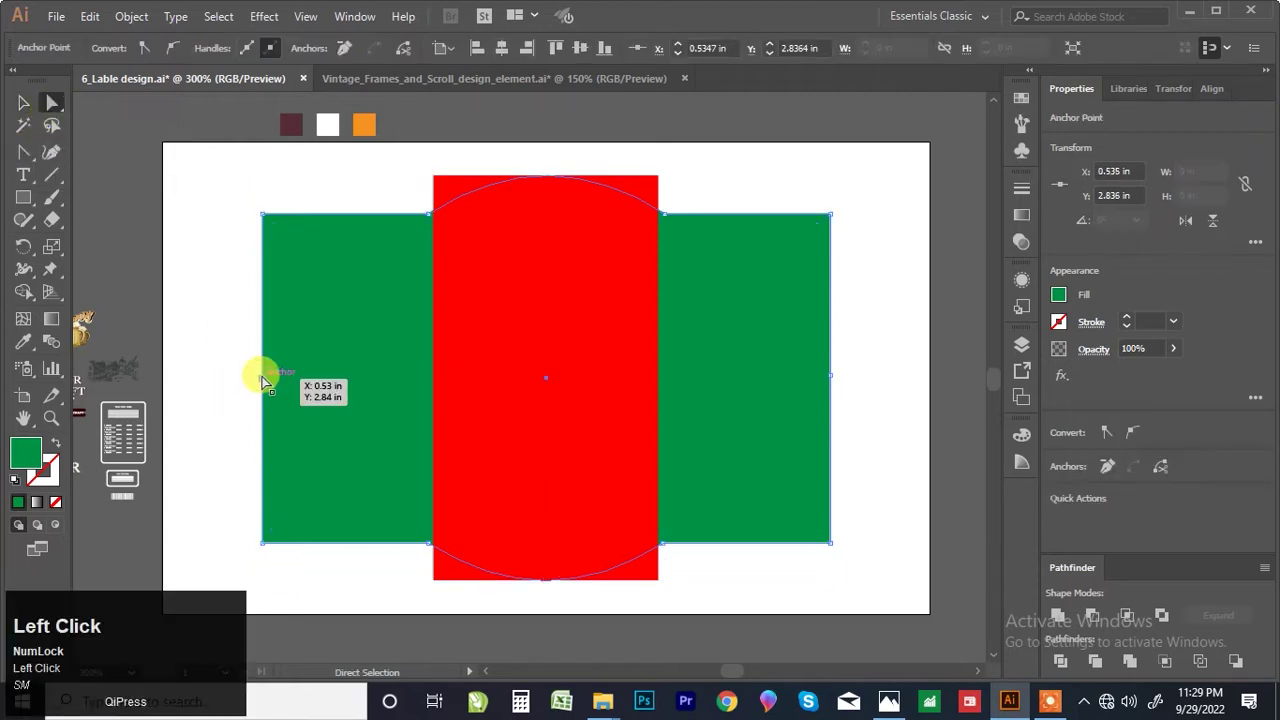
key("shift+Left")
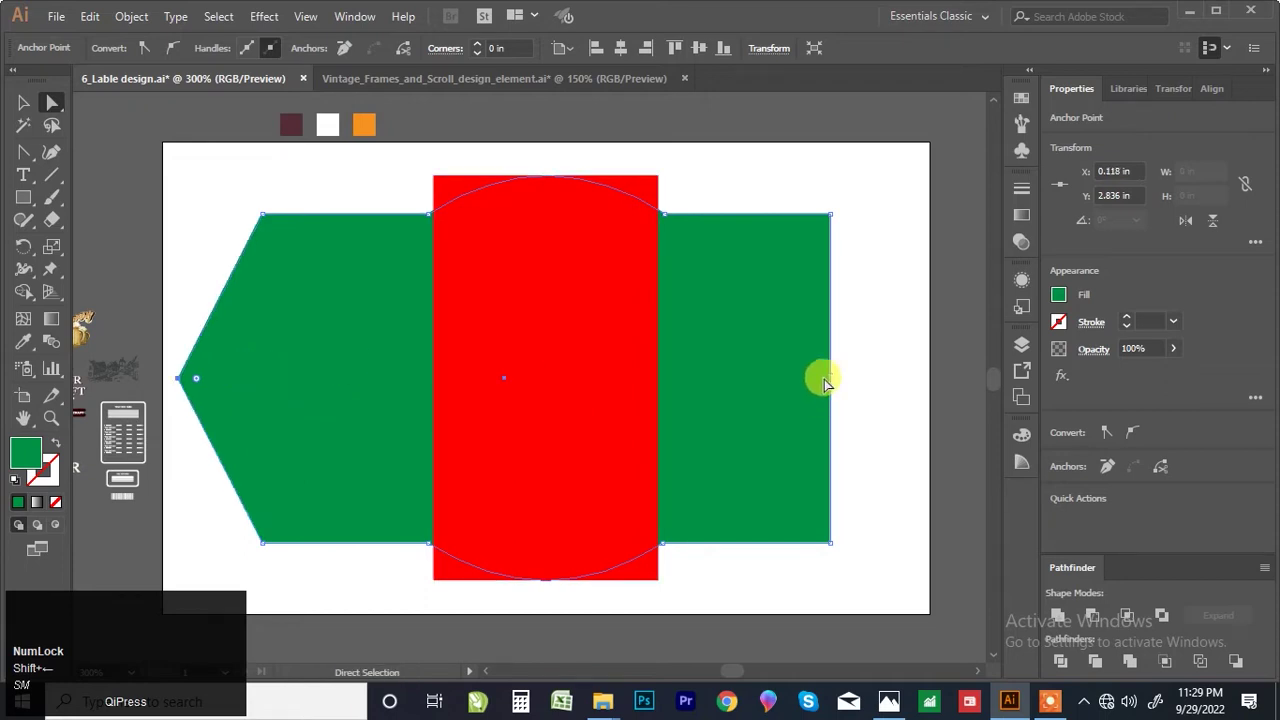
left_click(837, 377)
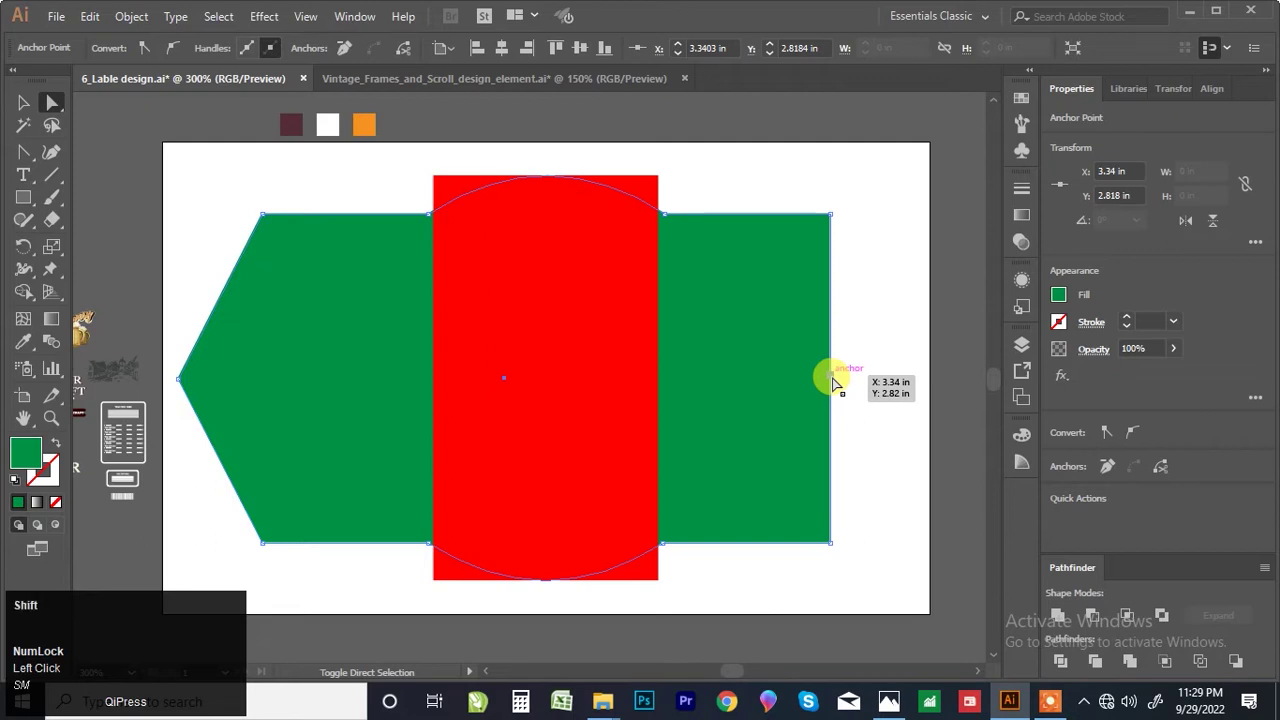
key("shift+Right")
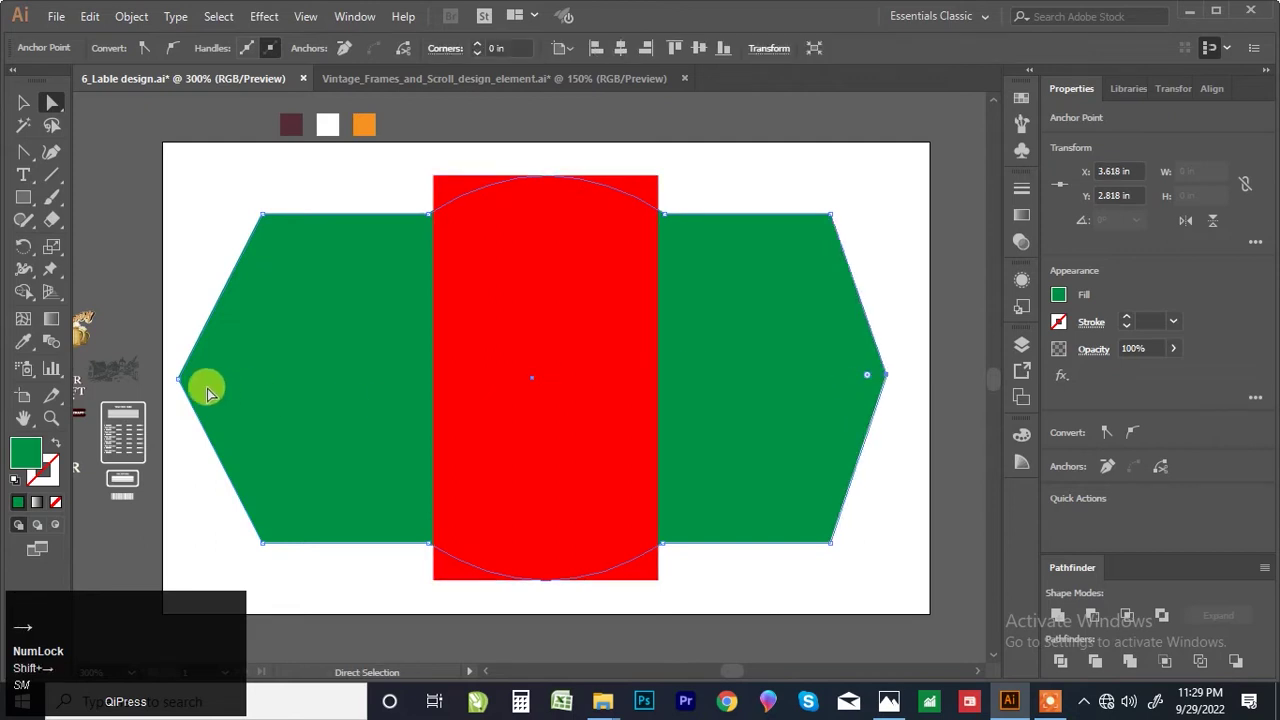
left_click(186, 379)
key("Right")
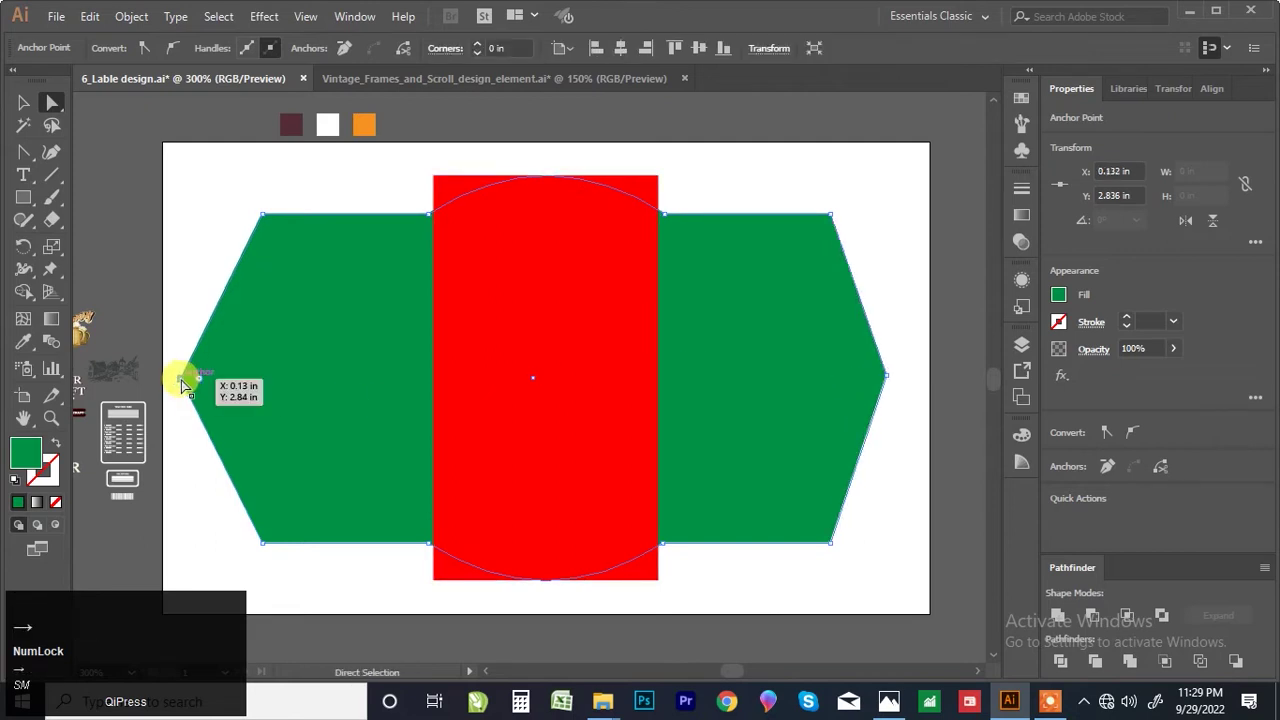
key("ctrl+z")
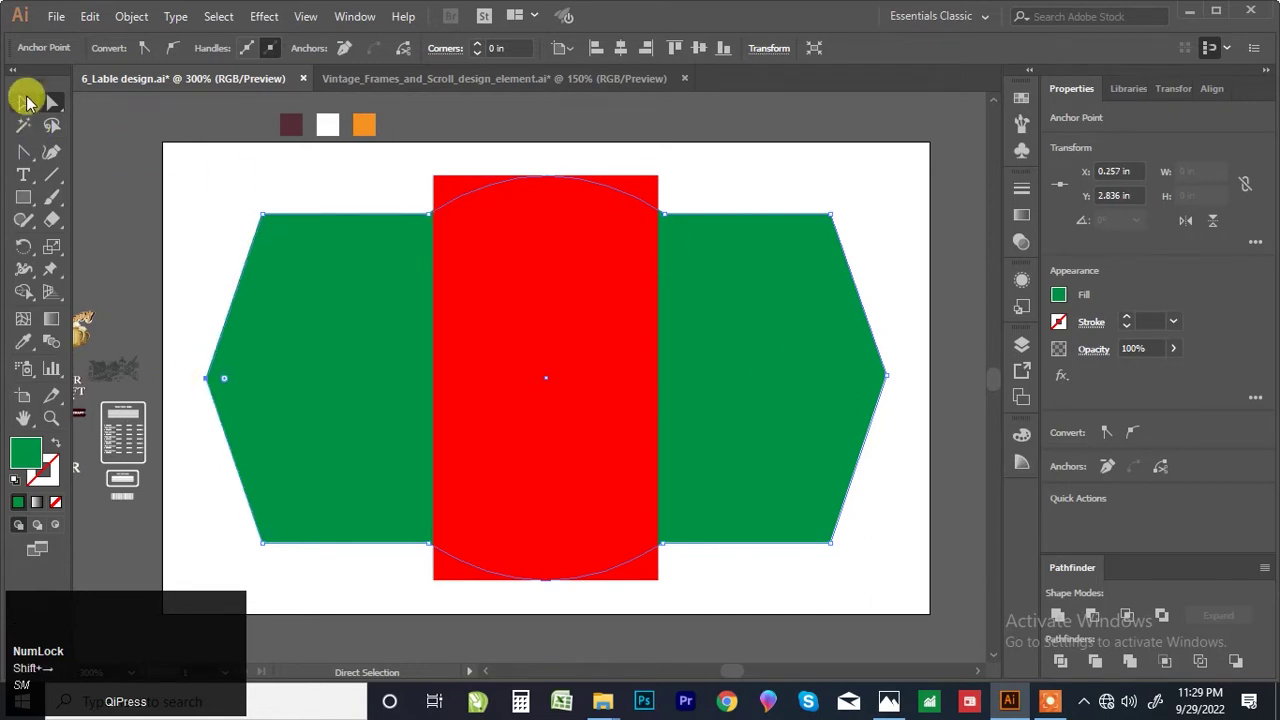
left_click(30, 115)
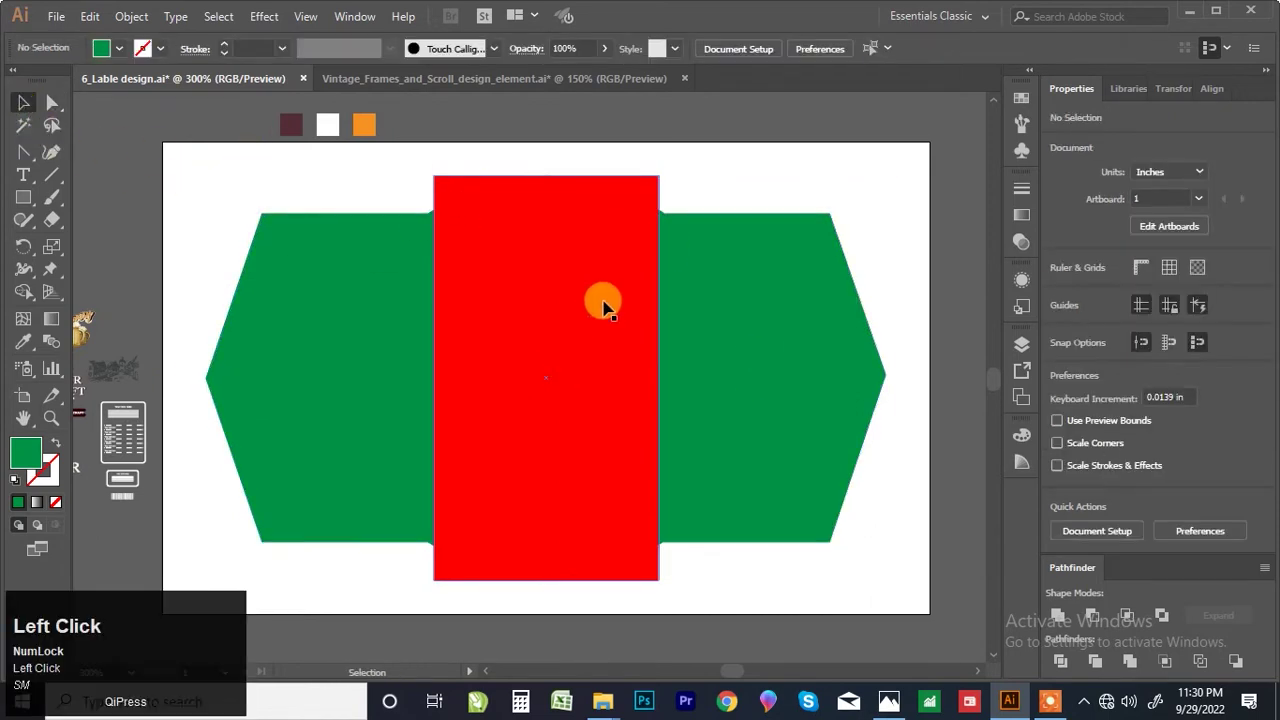
Step: Delete the red helper rectangle and round the green label shape's corners with the live corner widgets
key("Delete")
scroll("down", 3)
scroll("up", 3)
key("F7")
left_click(558, 331)
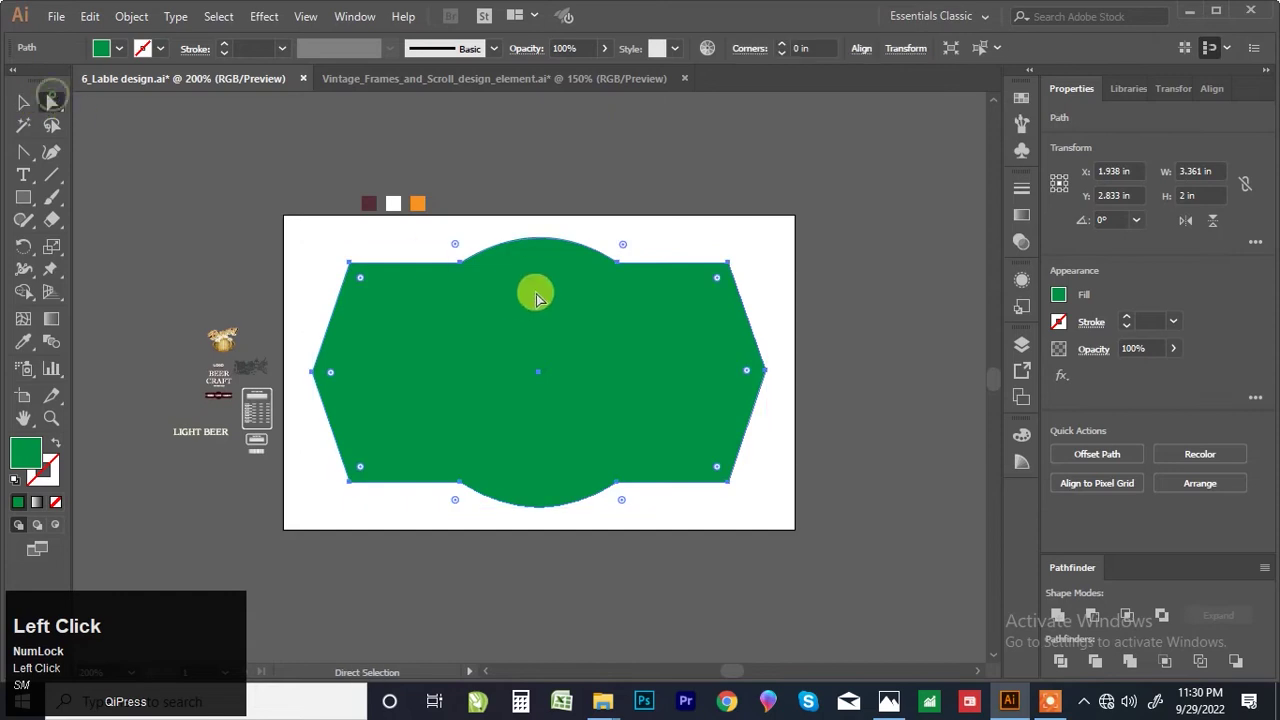
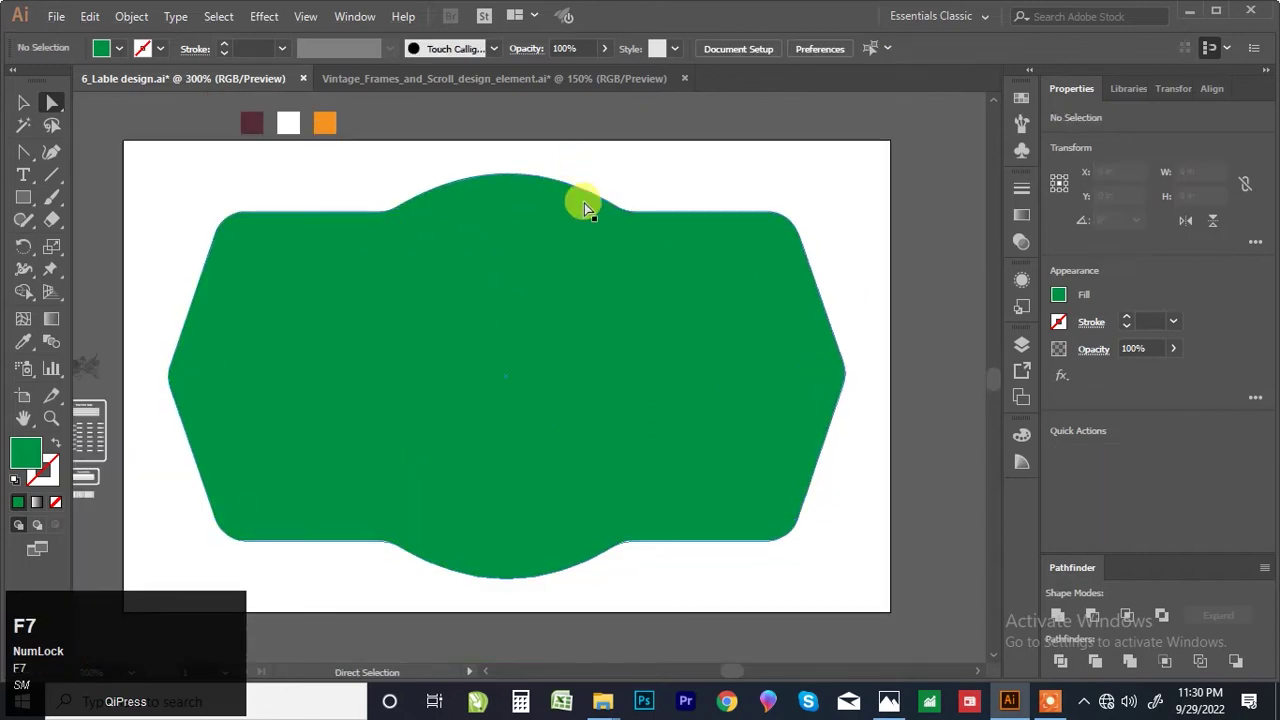
scroll("down", 3)
scroll("up", 3)
scroll("down", 3)
scroll("up", 3)
Step: Move the town sketch onto the label and bring it to the front
left_click(213, 361)
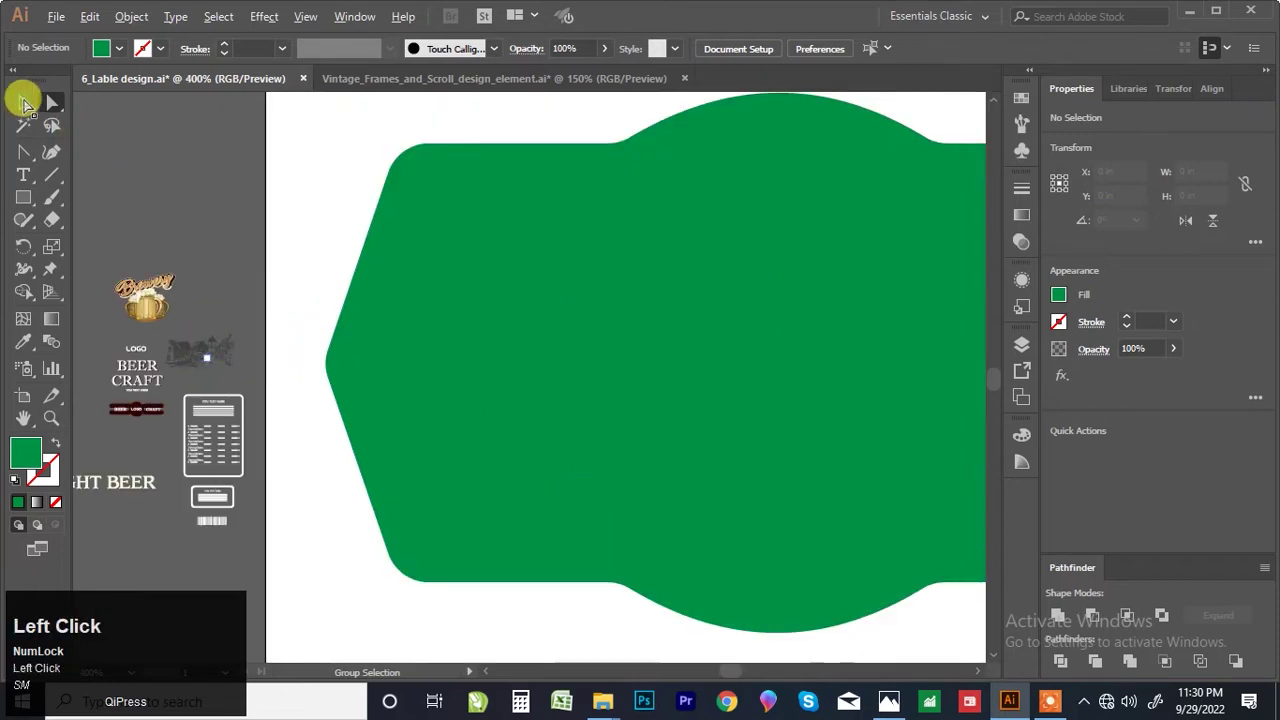
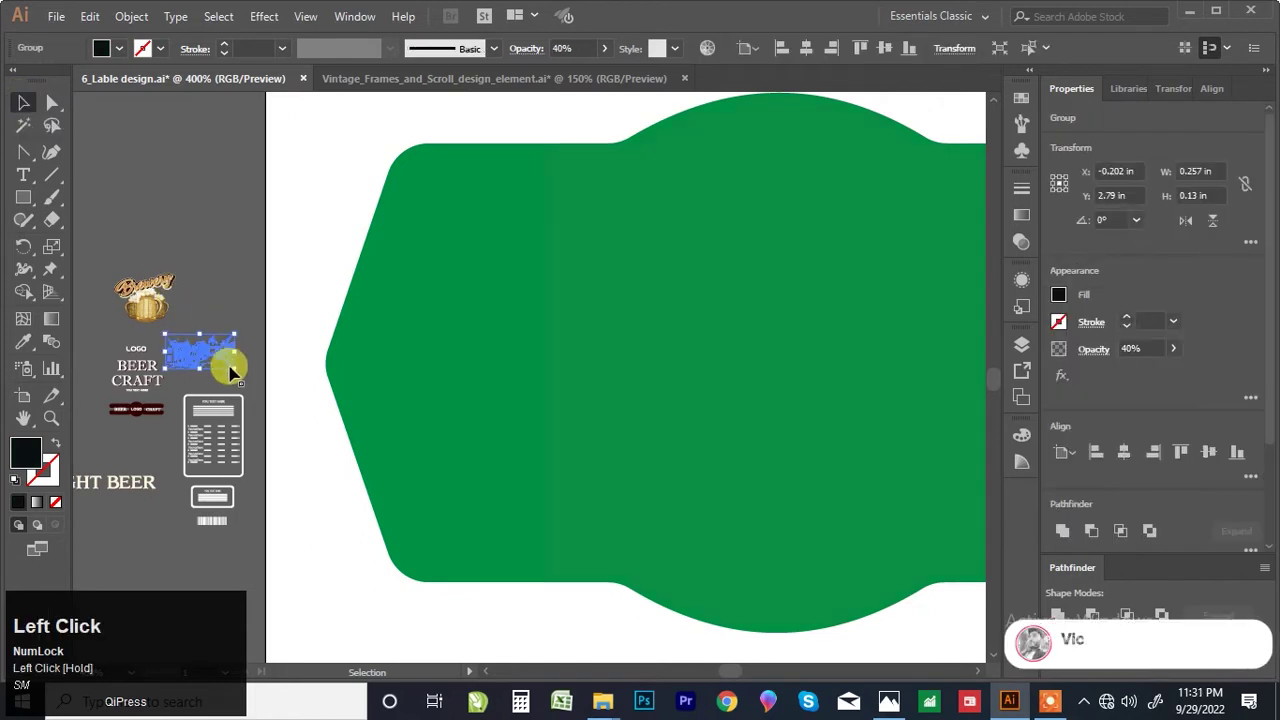
scroll("down", 3)
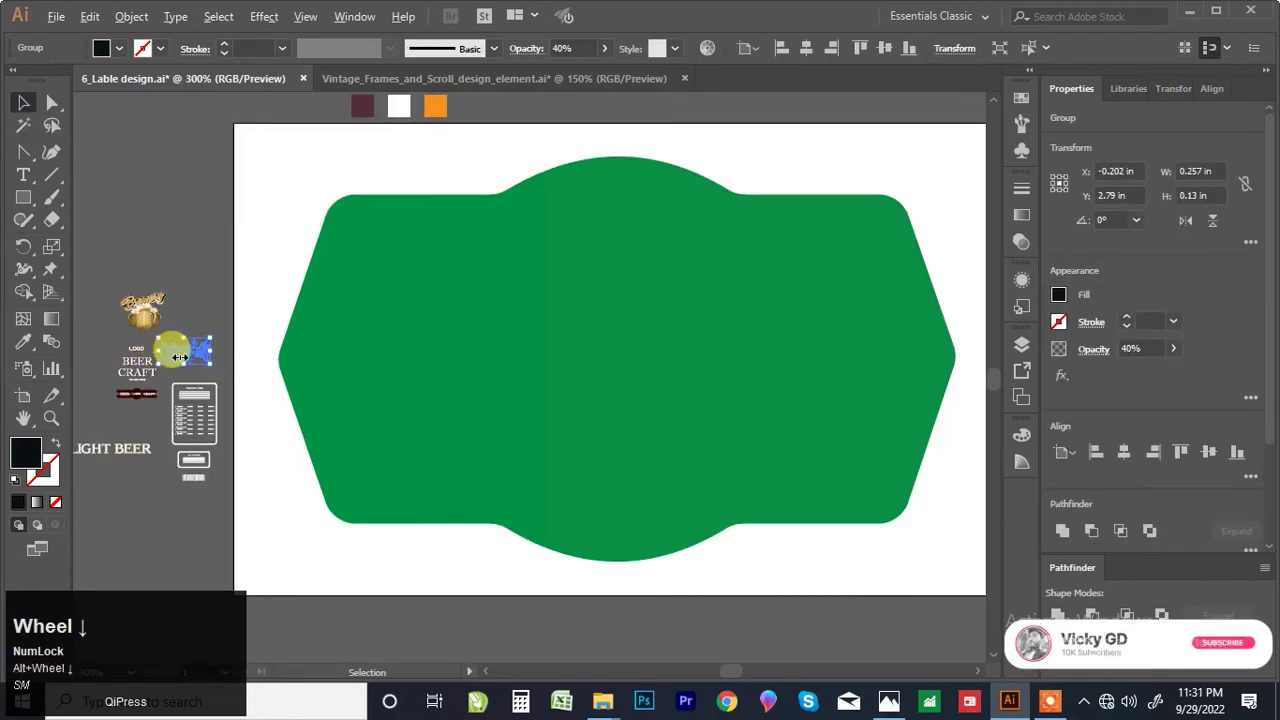
left_click_drag(191, 353, 412, 319)
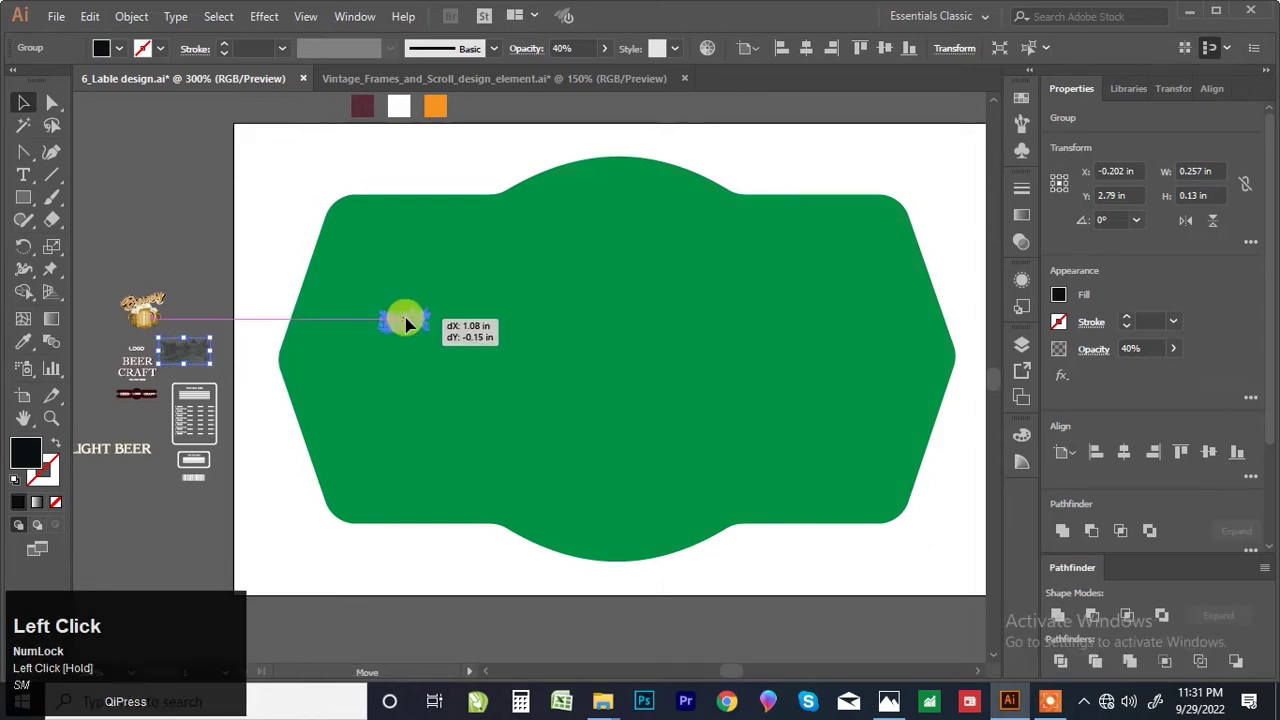
left_click(412, 319)
key("ctrl+shift+]")
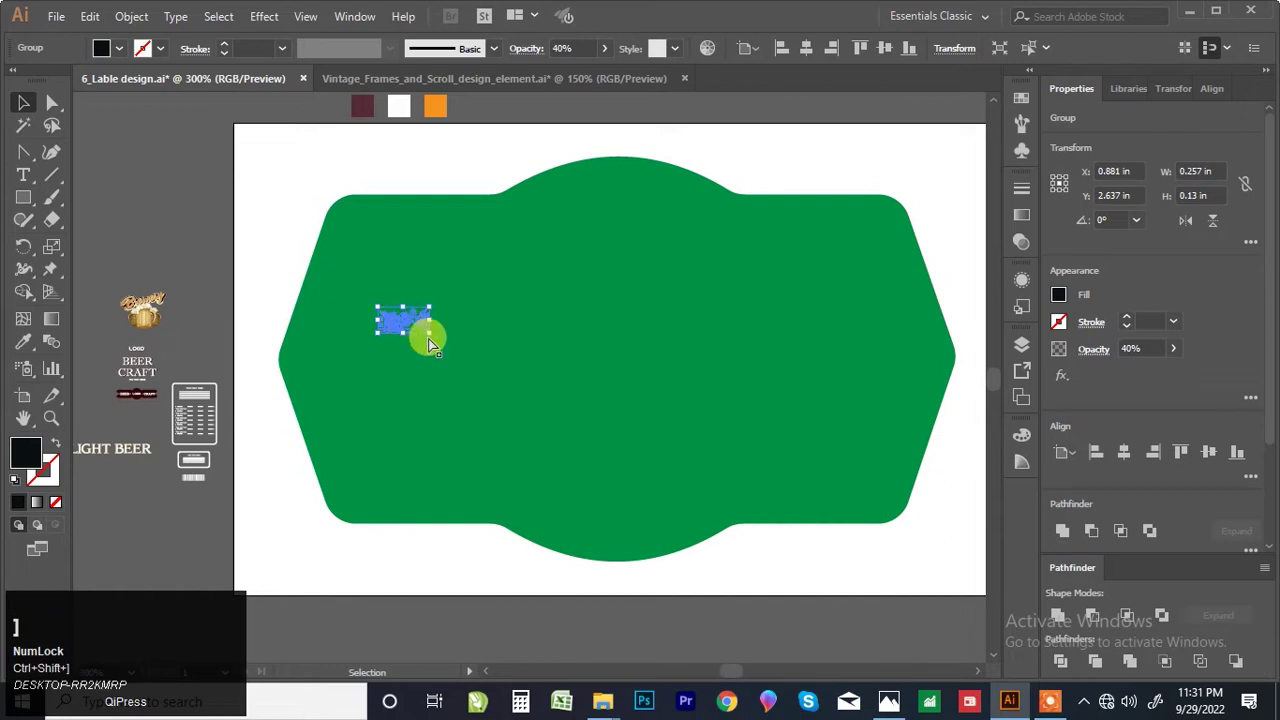
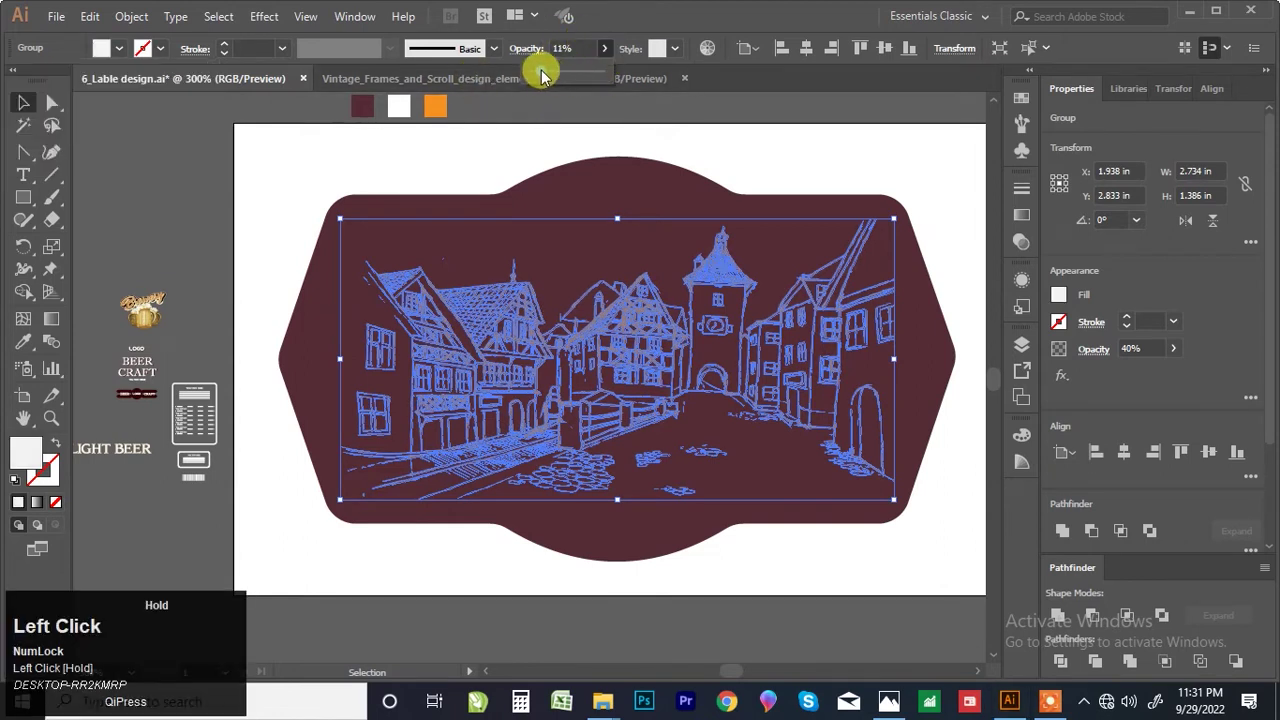
Step: Lower the sketch to a faint opacity, make the label maroon, and deselect
scroll("down", 3)
left_click(809, 317)
scroll("up", 3)
left_click_drag(651, 145, 722, 130)
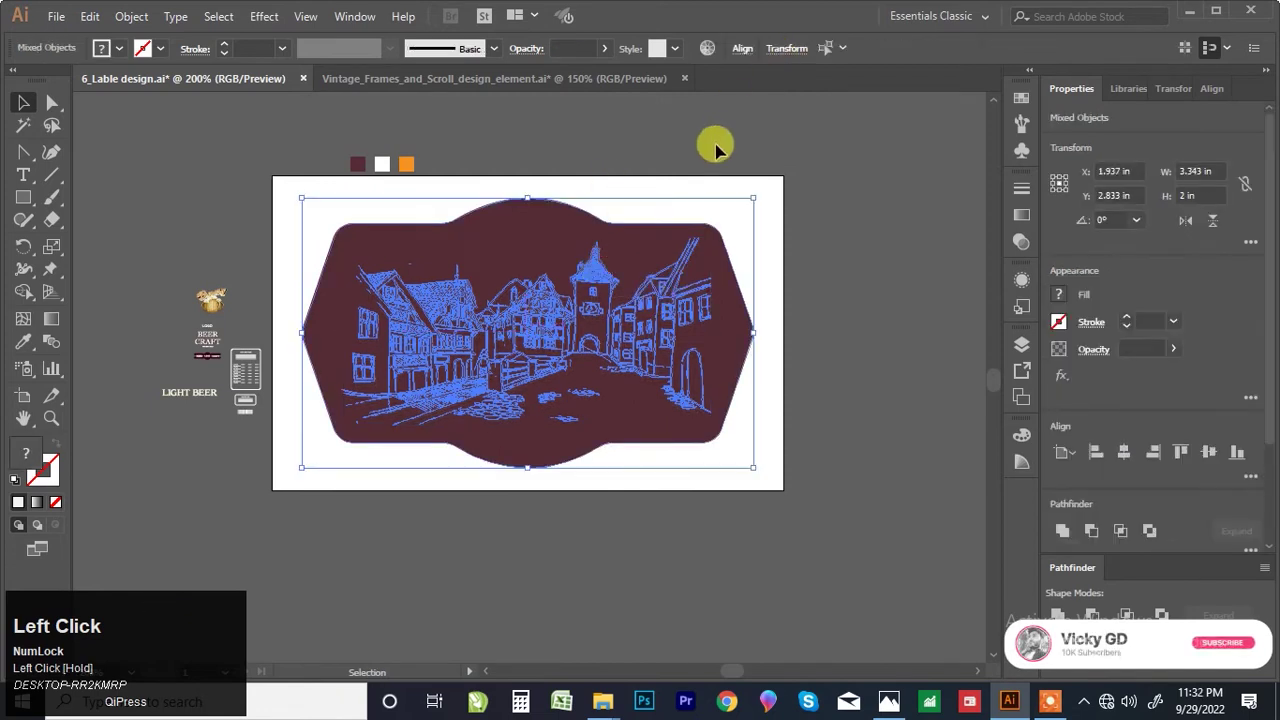
left_click(755, 62)
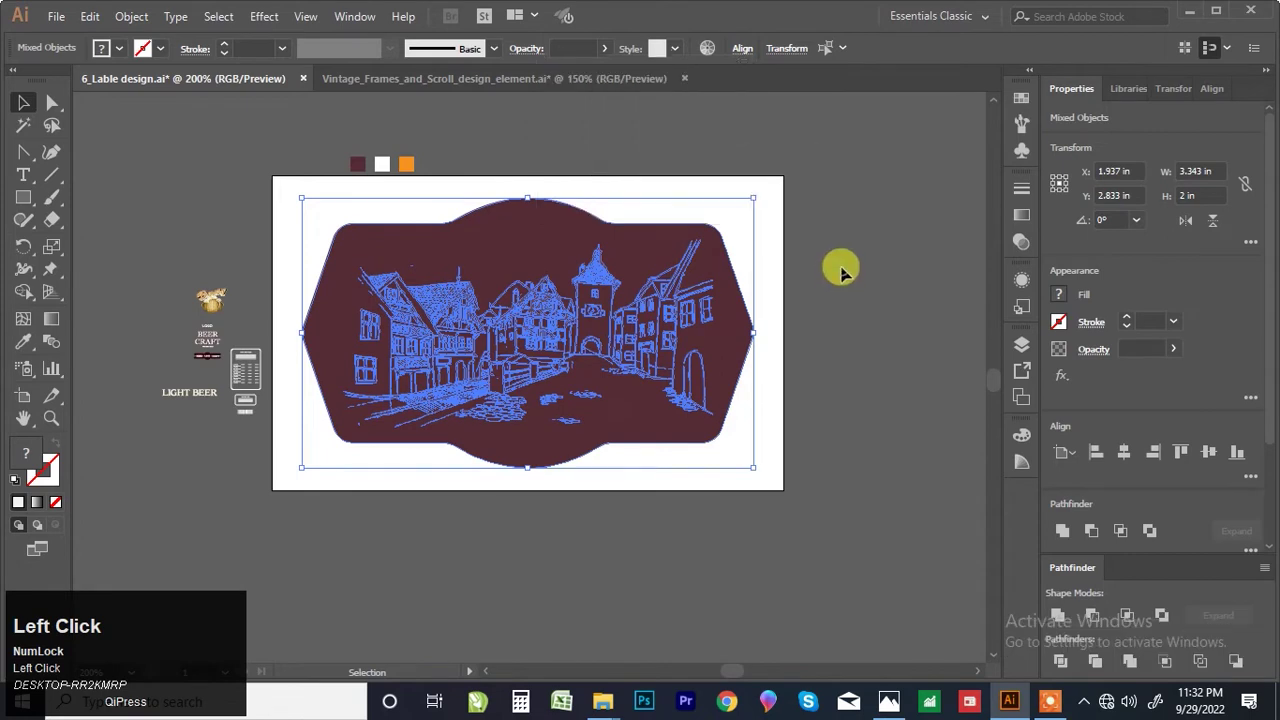
left_click(594, 172)
scroll("up", 3)
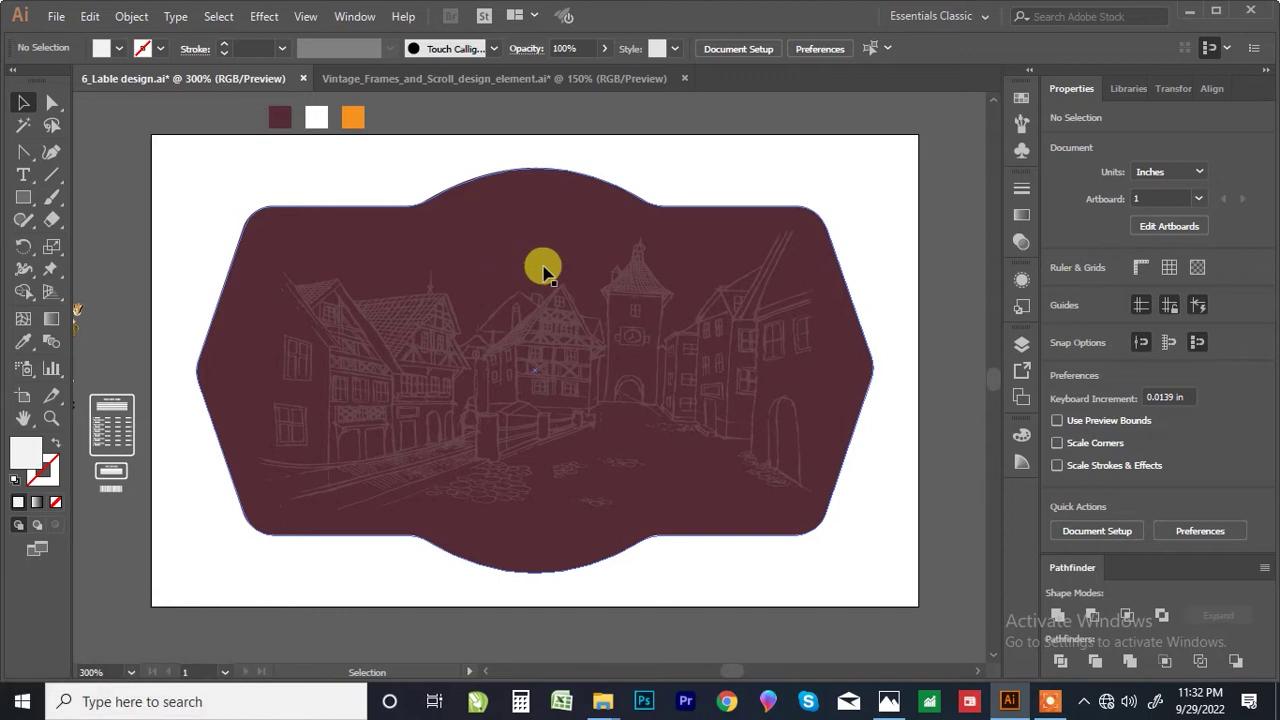
Step: Move the BEER CRAFT title group onto the label's top centre beneath LOGO
key("alt+Num_Lock")
scroll("up", 3)
scroll("down", 3)
scroll("up", 3)
left_click_drag(142, 341, 682, 132)
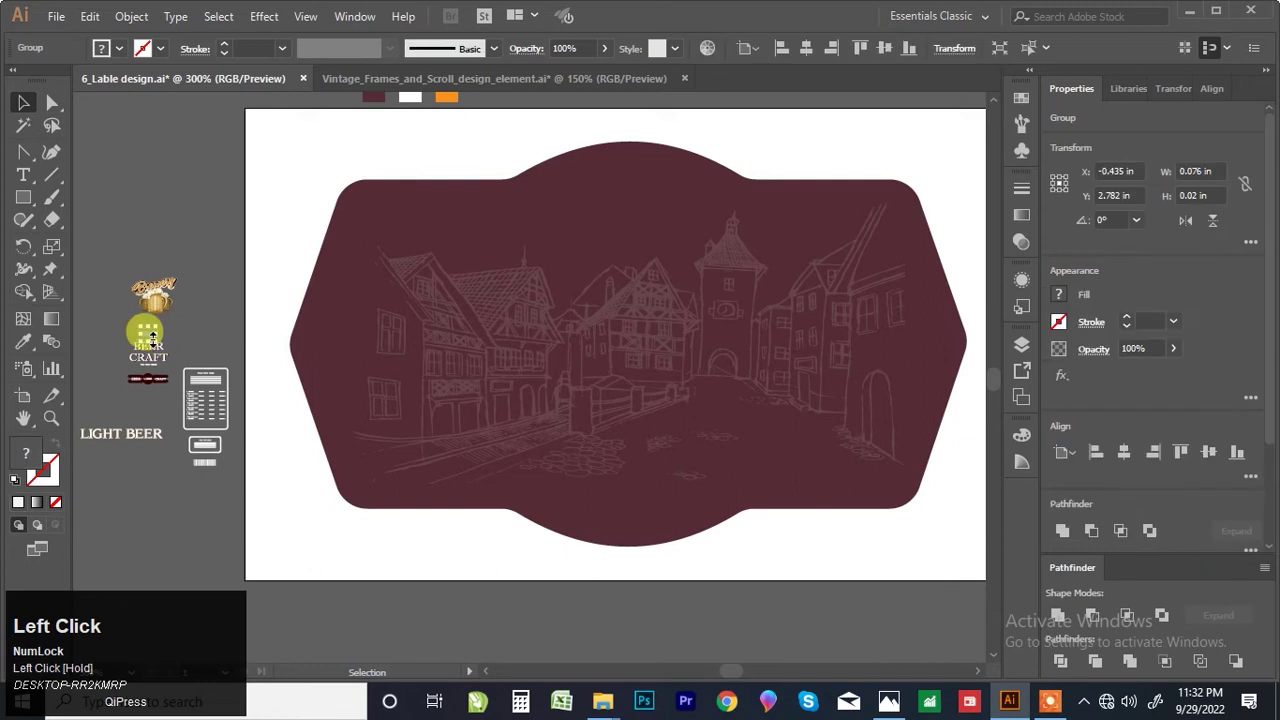
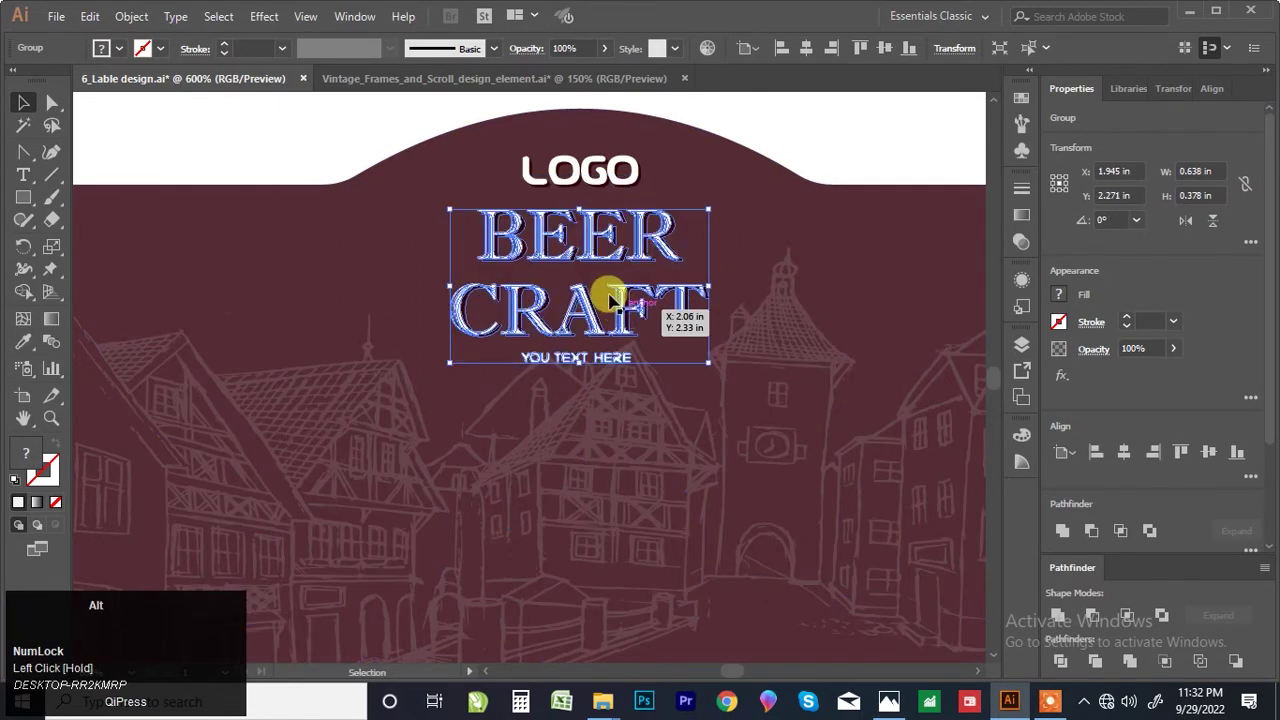
scroll("down", 3)
left_click_drag(708, 208, 140, 27)
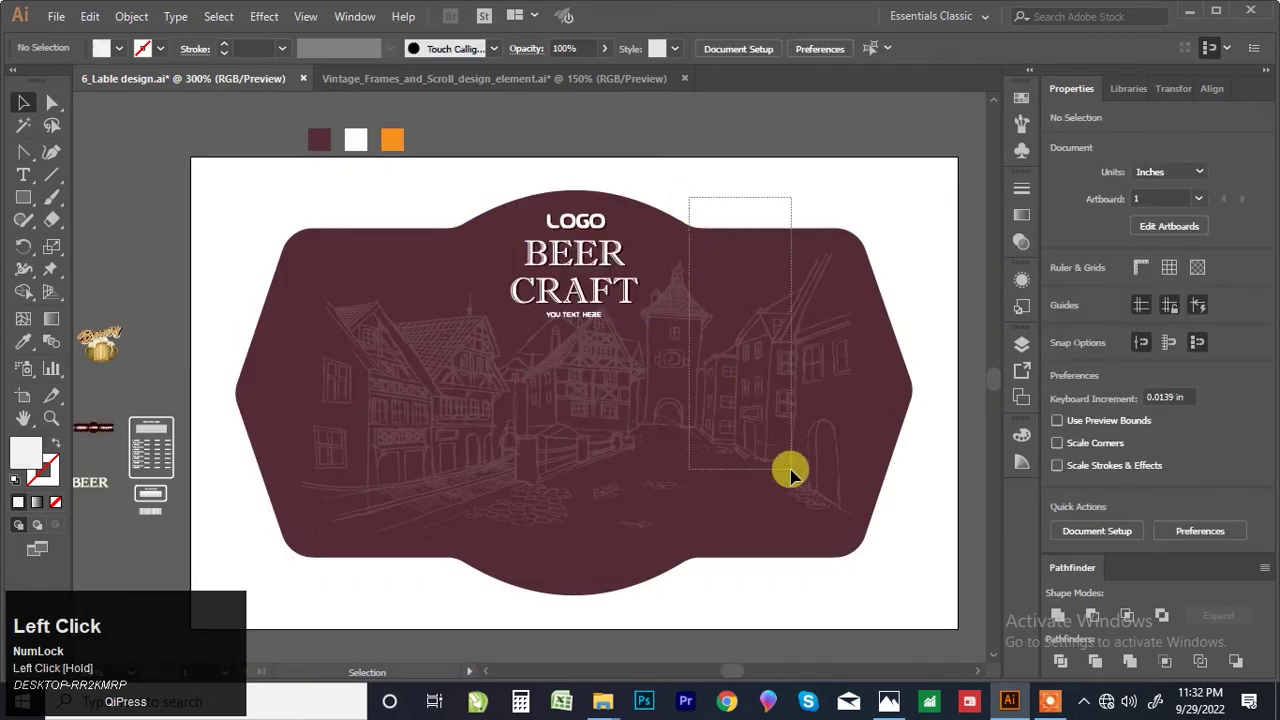
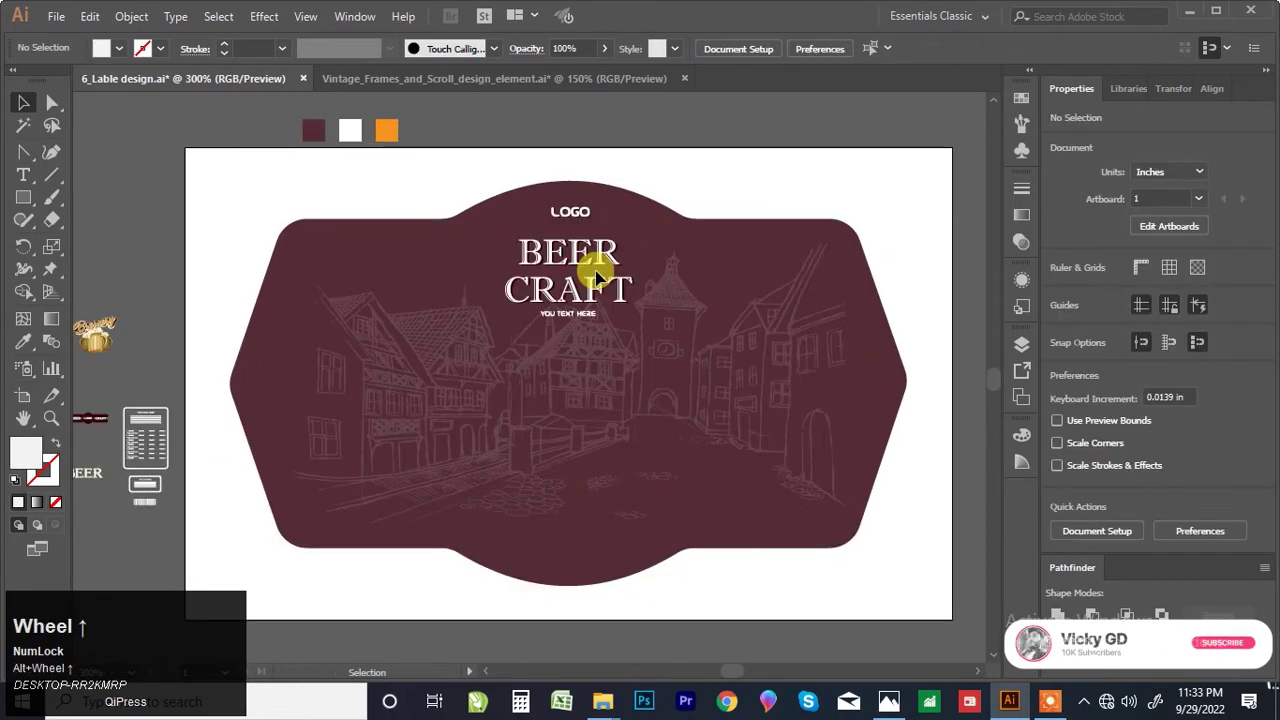
Step: Select the BEER CRAFT title and tagline and zoom out to check the placement
scroll("up", 3)
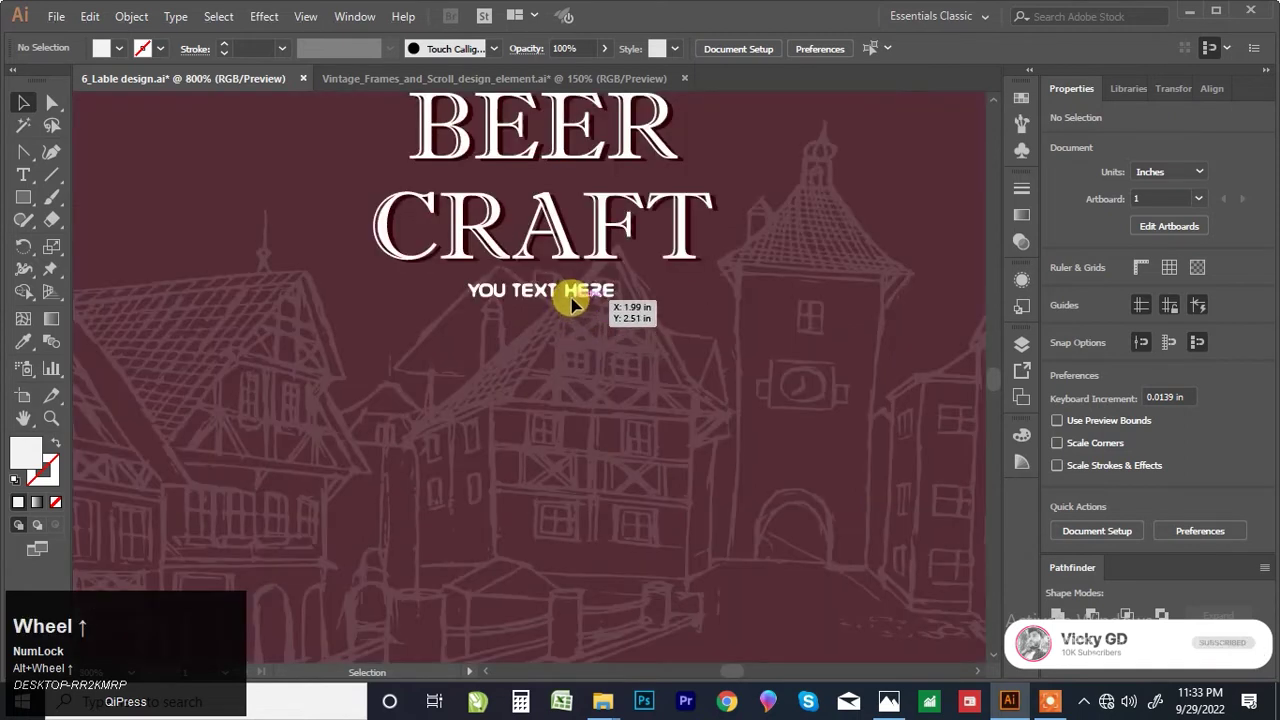
left_click(578, 296)
scroll("down", 3)
scroll("up", 3)
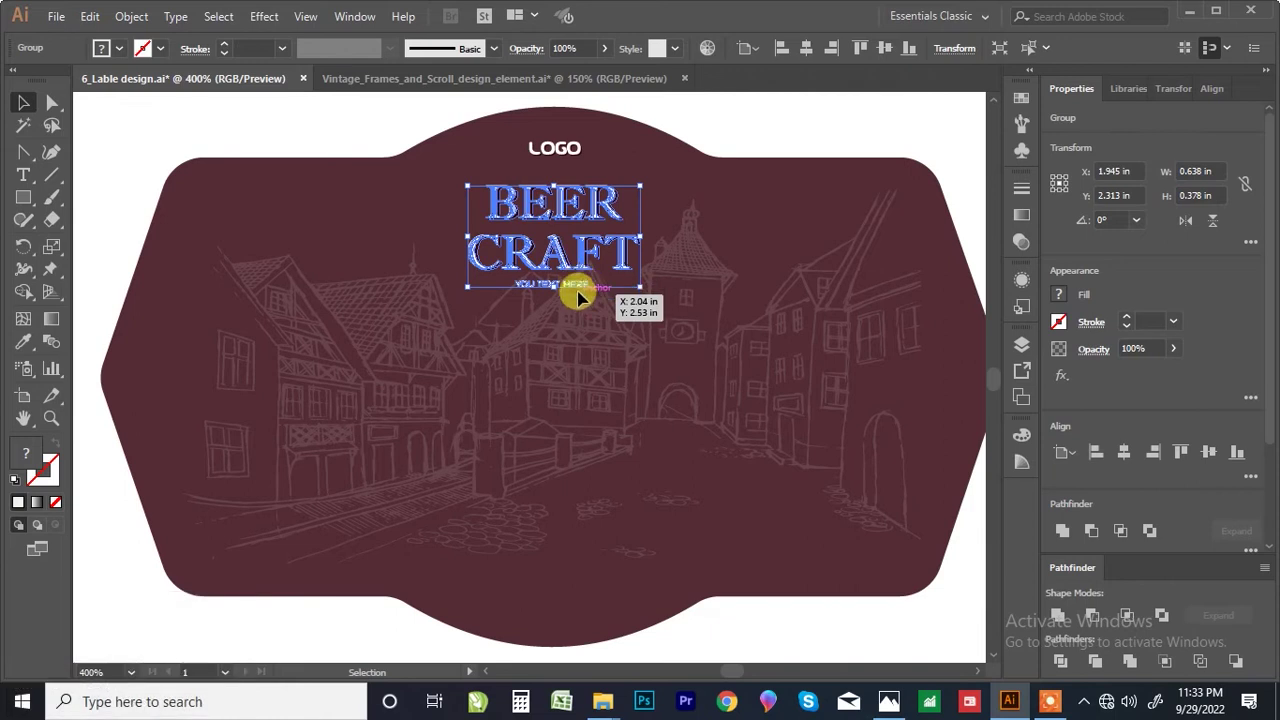
key("alt+Num_Lock")
scroll("up", 3)
scroll("down", 3)
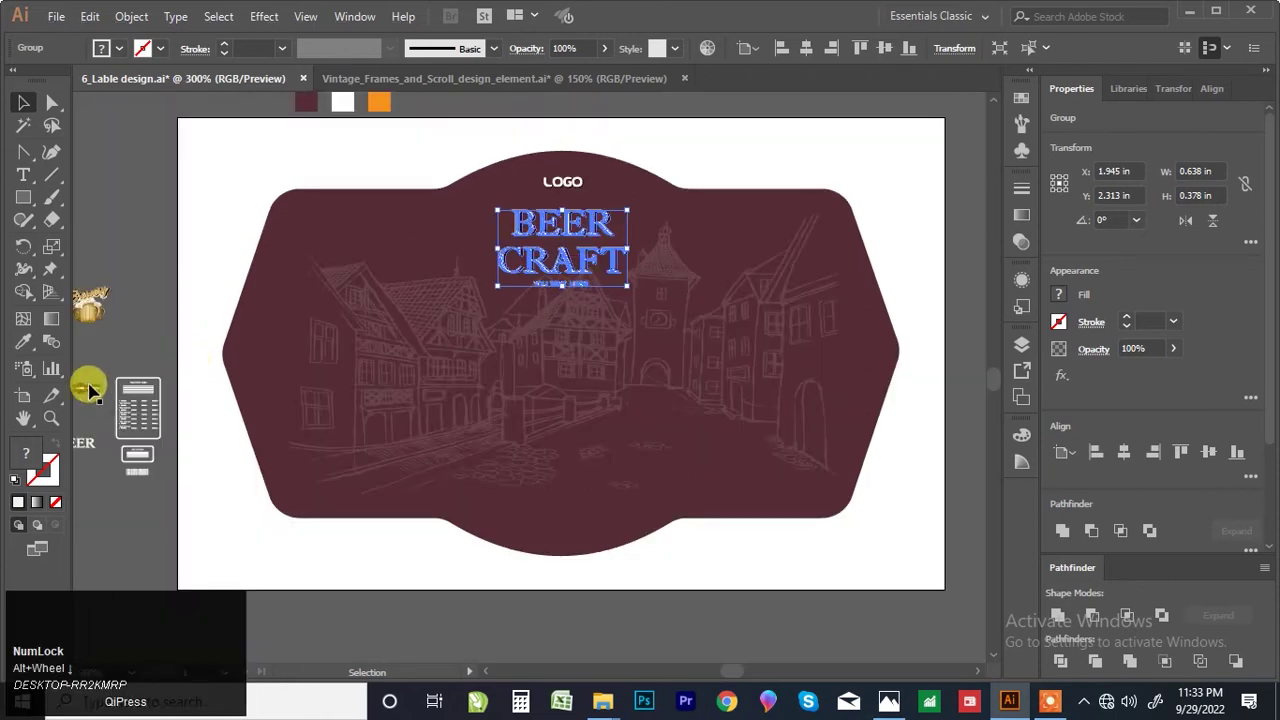
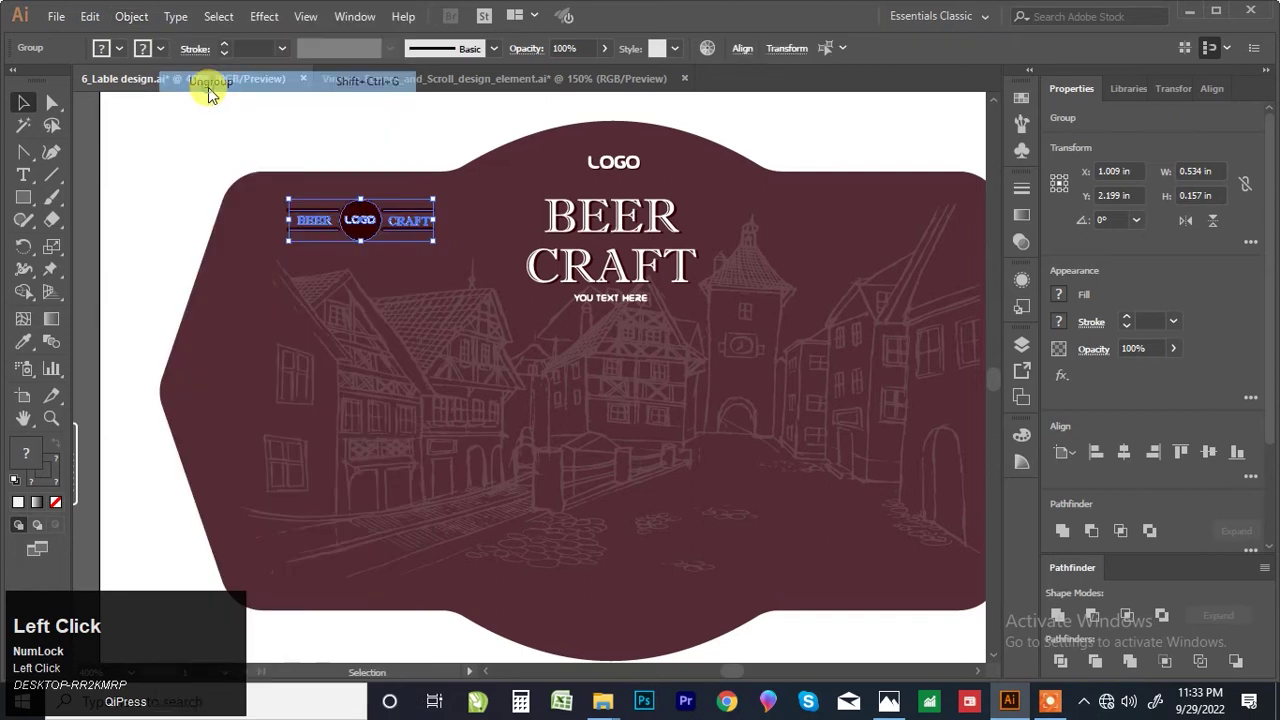
Step: Fill the logo band's circle with orange and make its bars orange with the Eyedropper
scroll("up", 3)
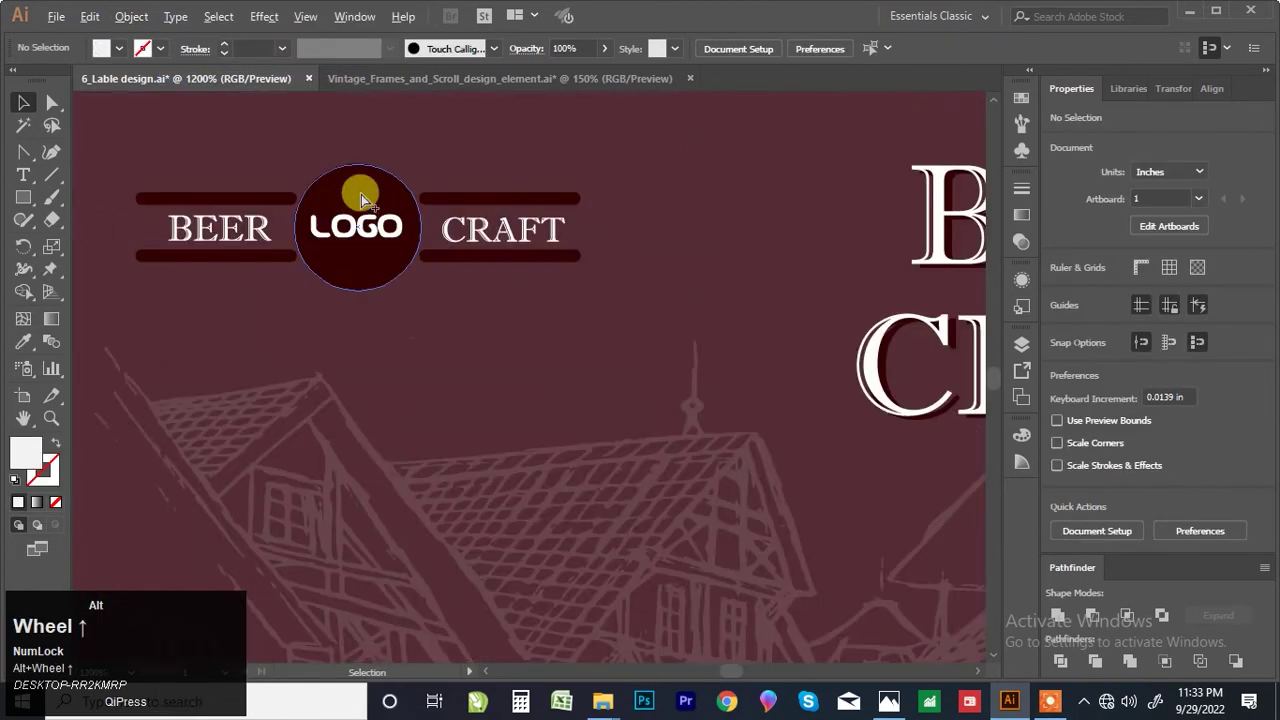
left_click(367, 193)
scroll("down", 3)
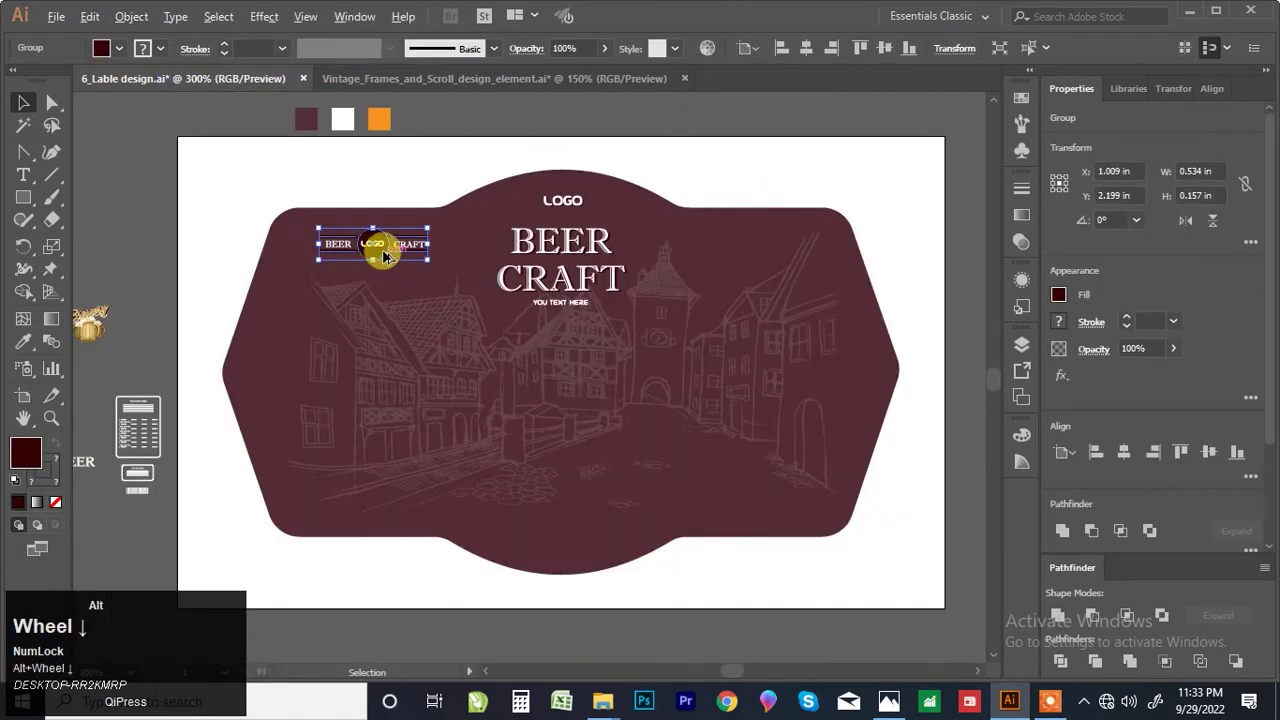
left_click(30, 350)
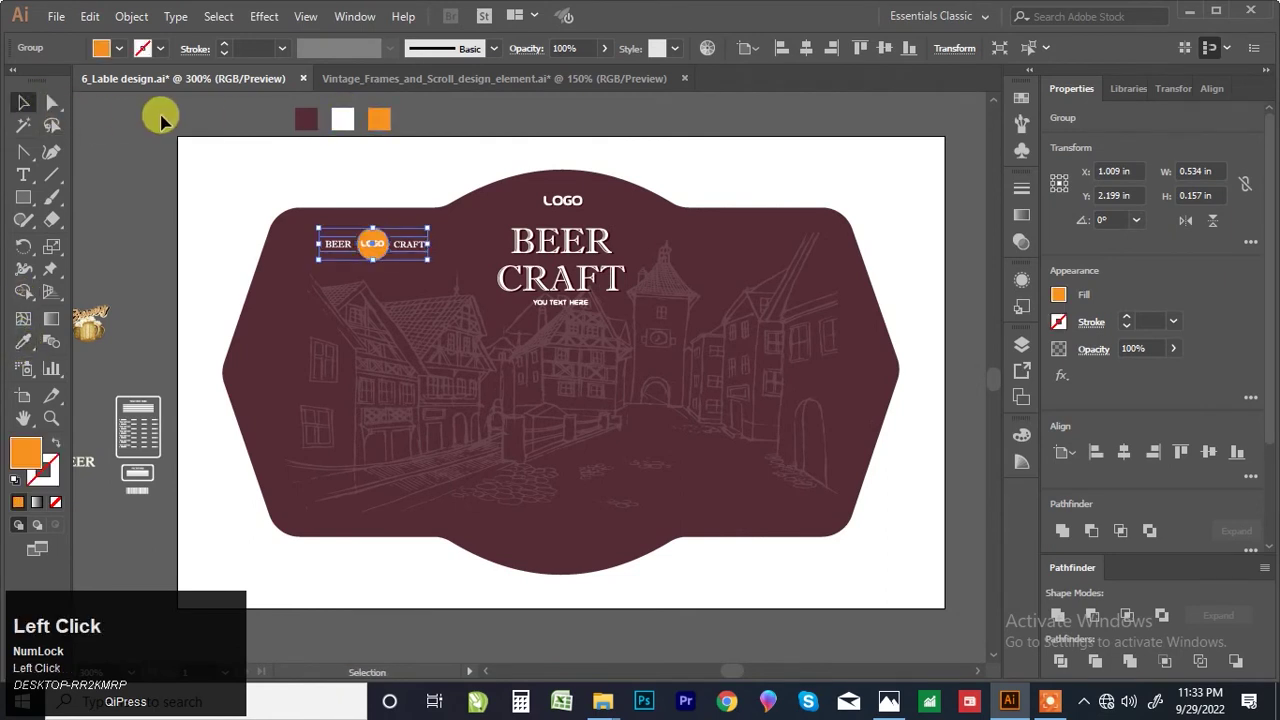
scroll("up", 3)
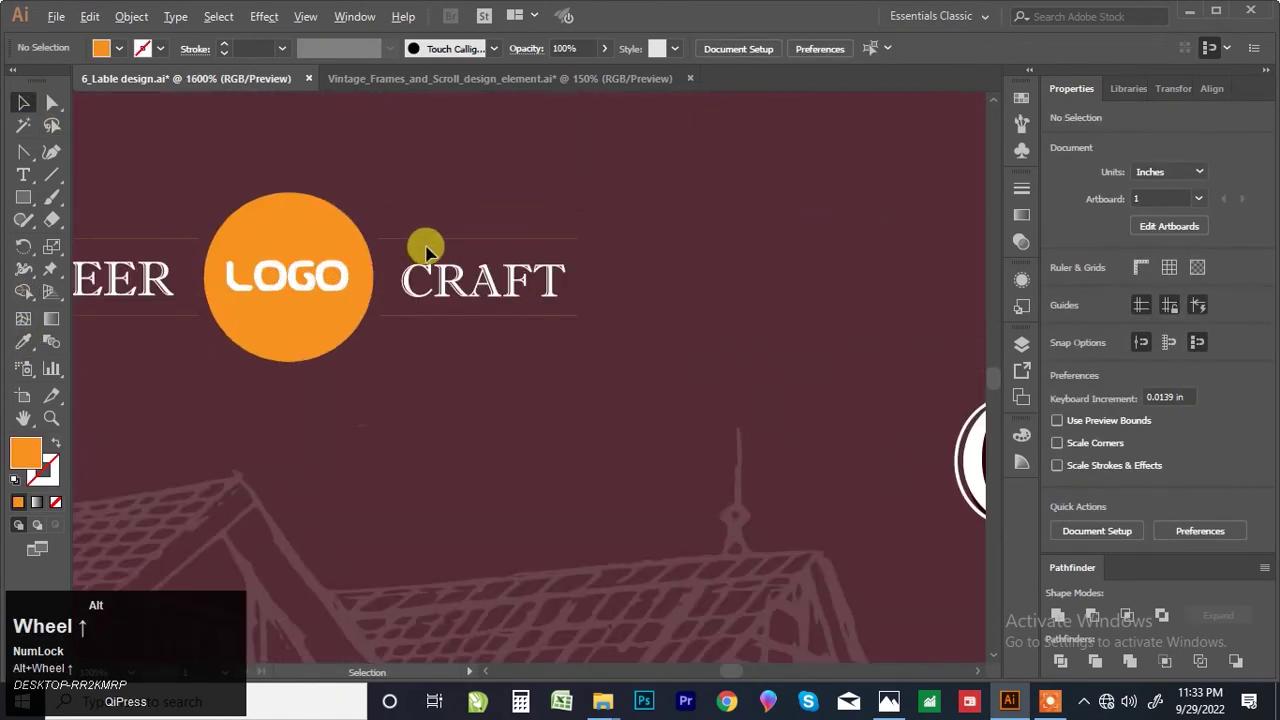
left_click(435, 245)
scroll("down", 3)
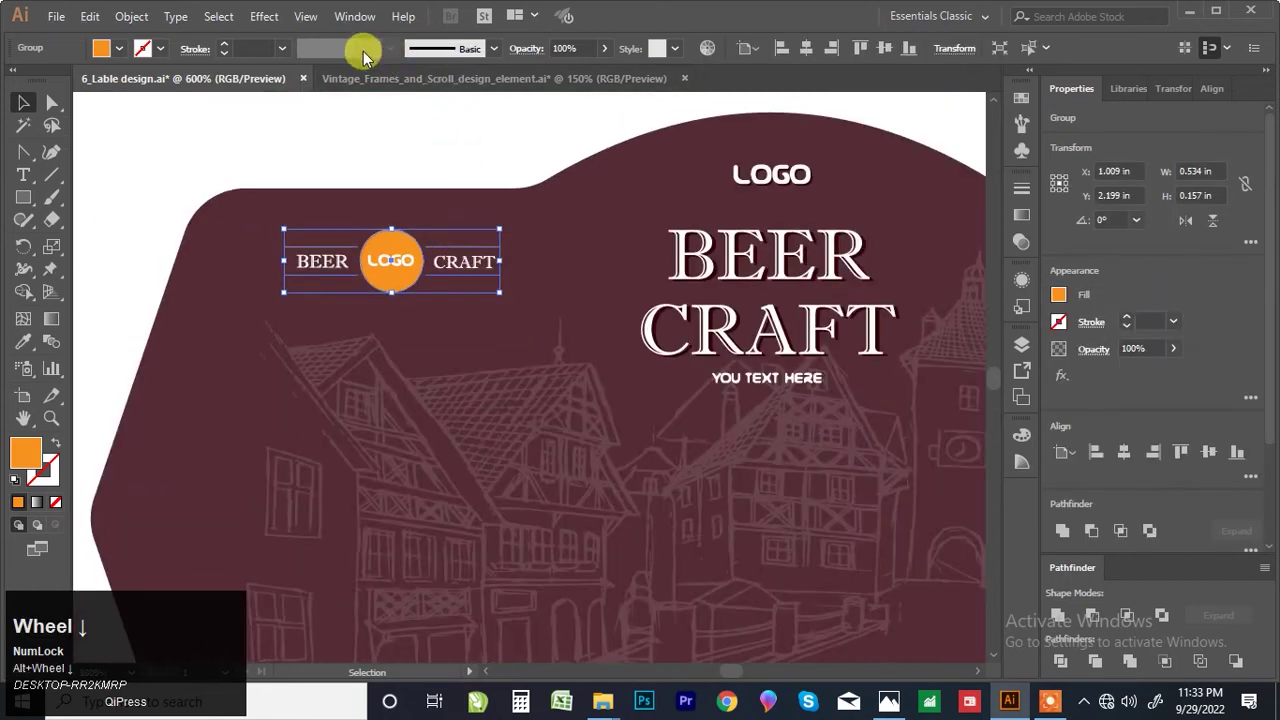
left_click(290, 56)
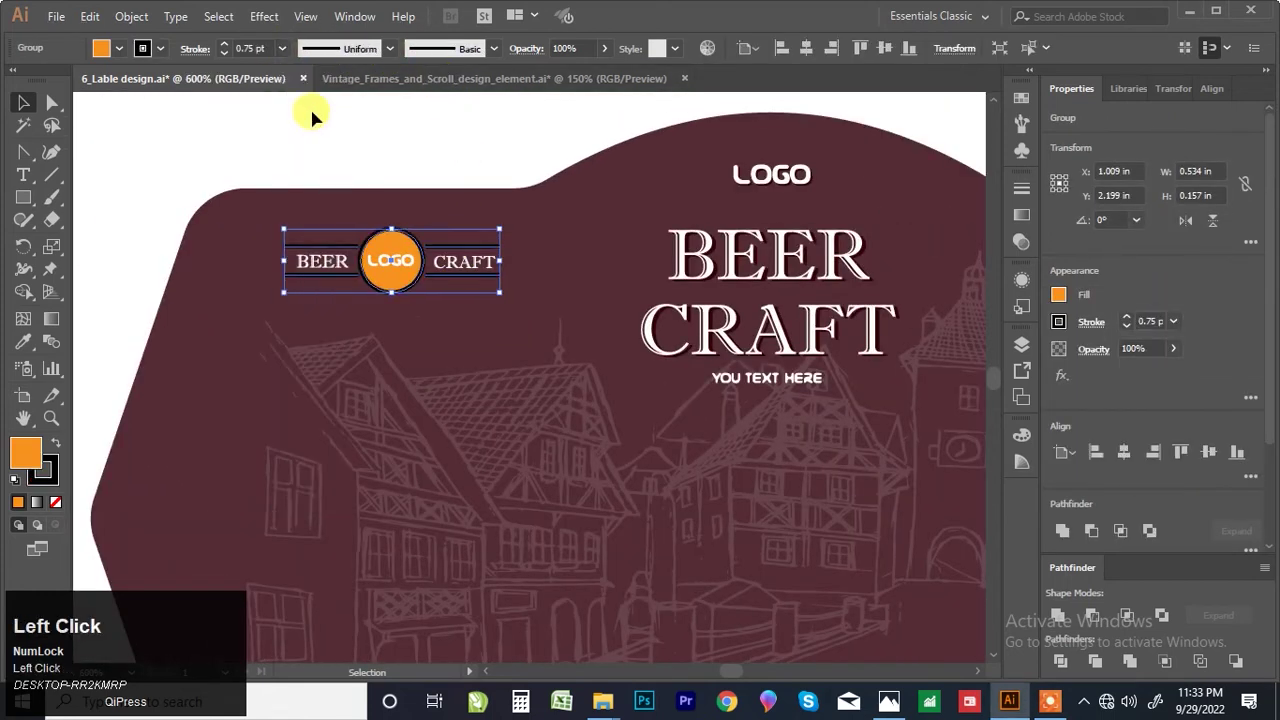
left_click(29, 352)
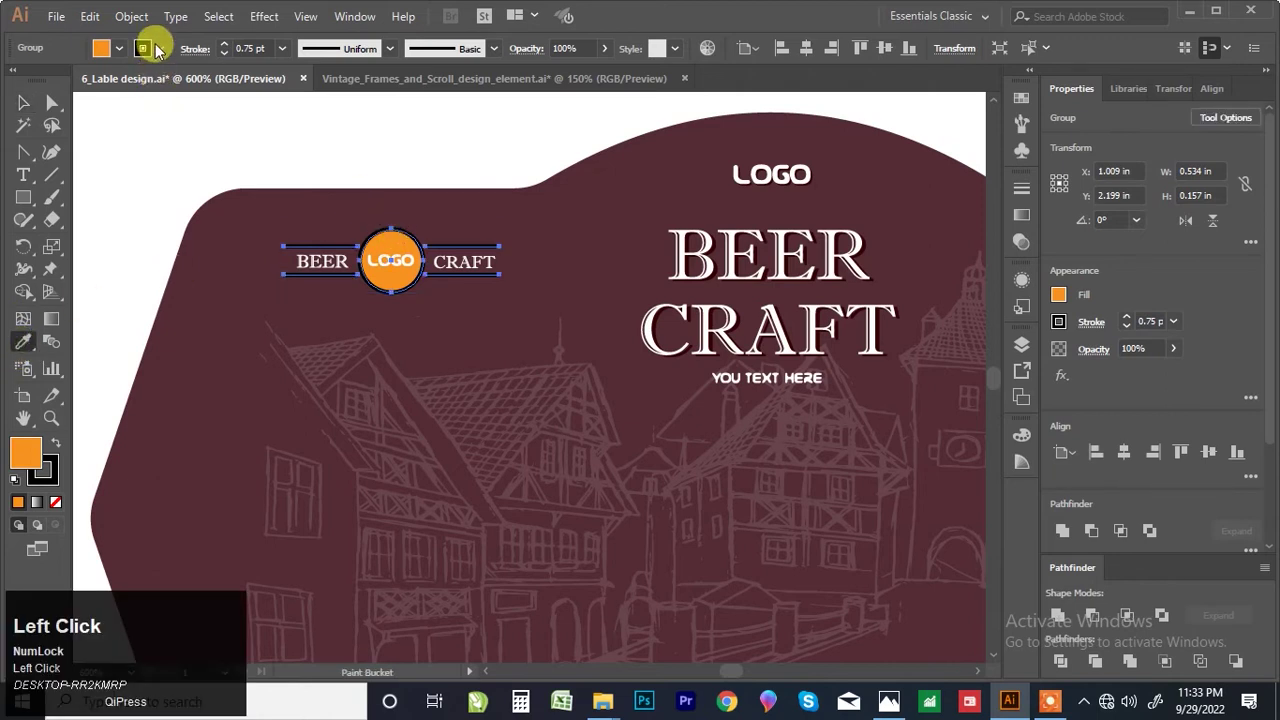
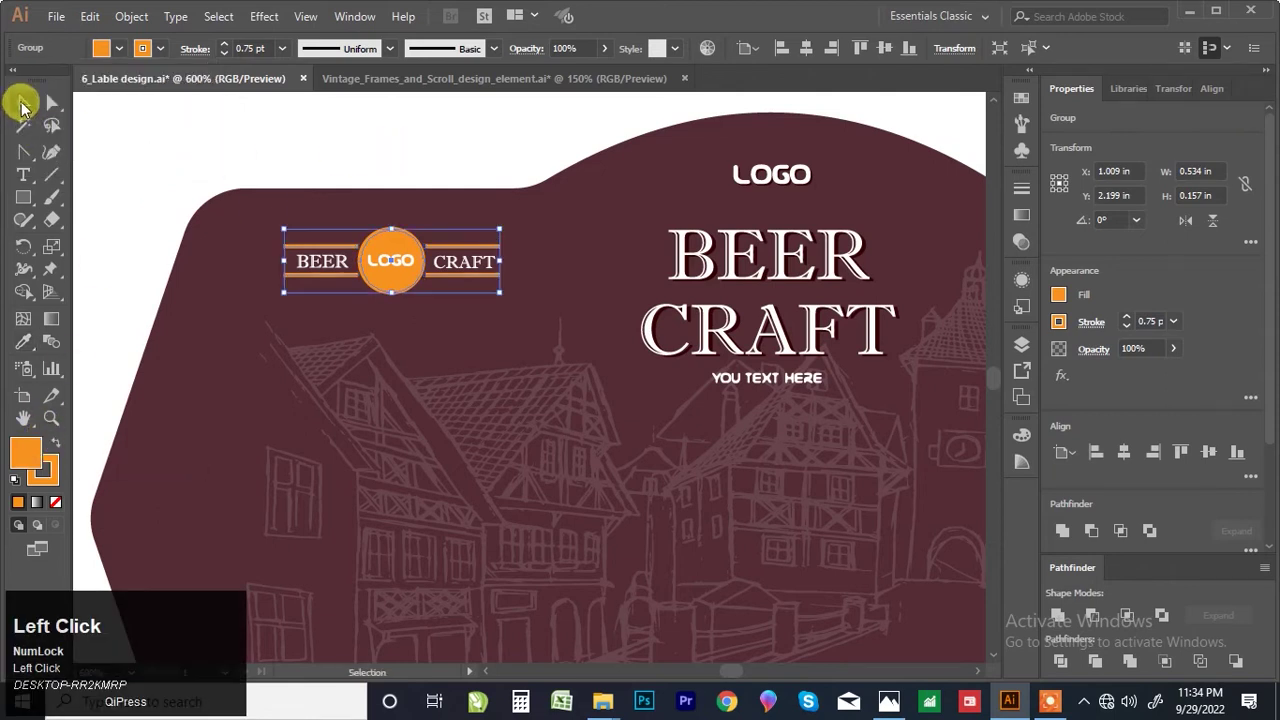
Step: Restore an accidentally deleted band piece and select the whole BEER–LOGO–CRAFT band at the top-left
scroll("down", 3)
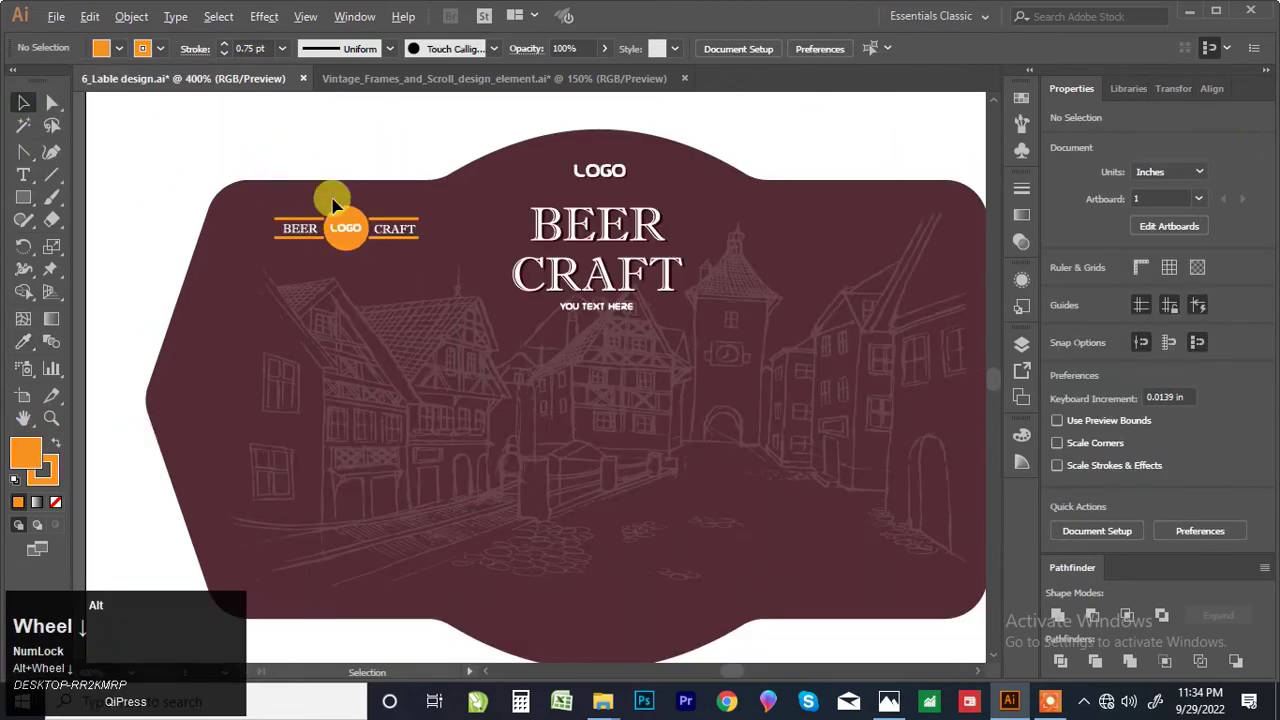
scroll("up", 3)
left_click(348, 205)
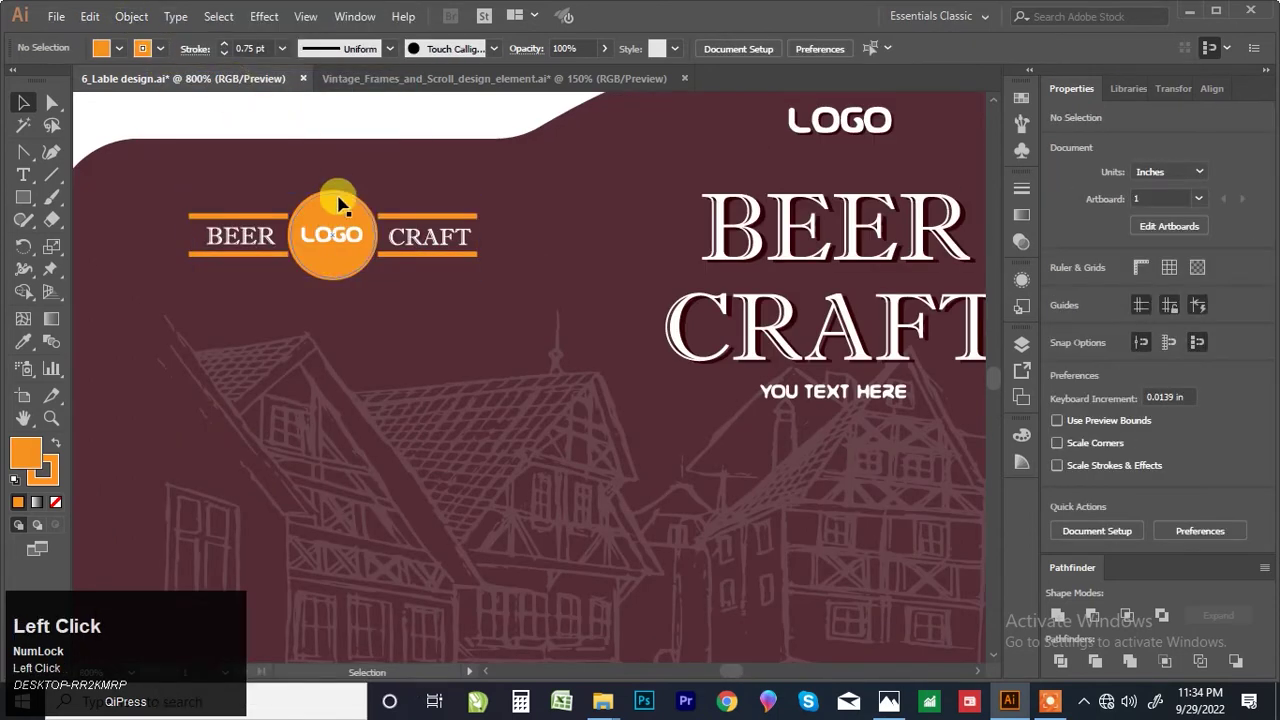
key("Delete")
key("ctrl+z")
left_click(165, 56)
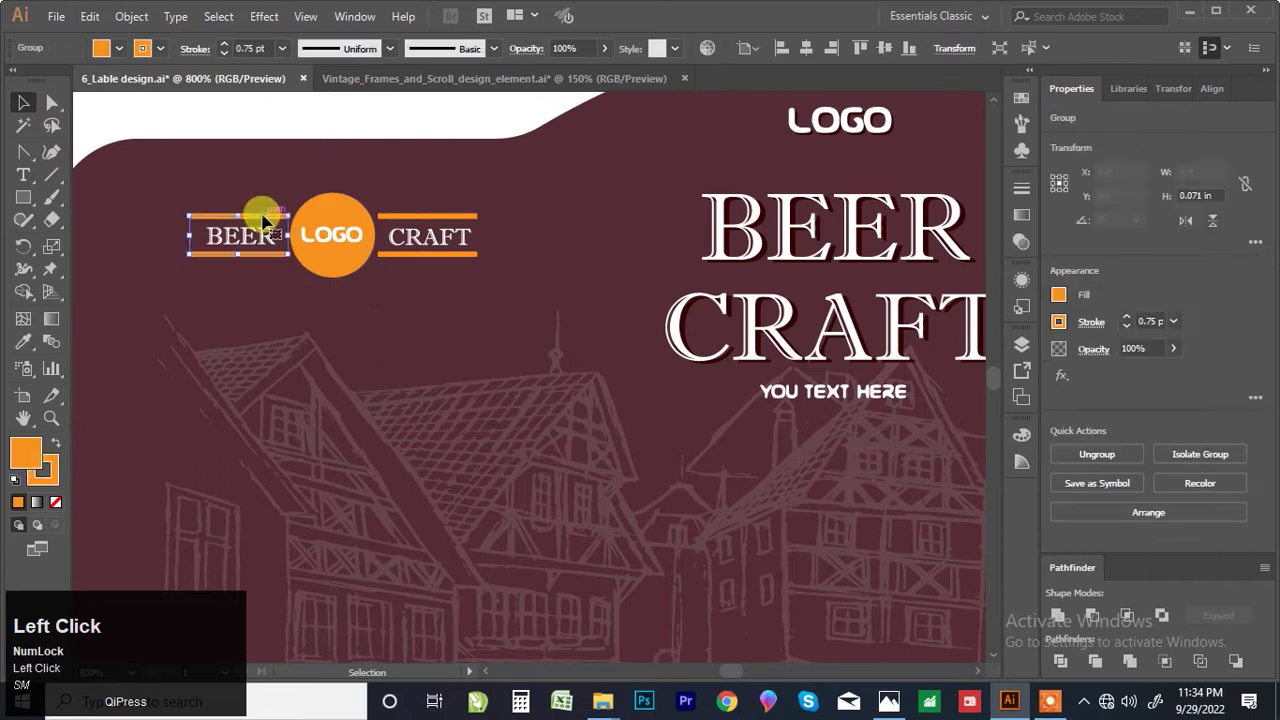
left_click_drag(412, 218, 140, 27)
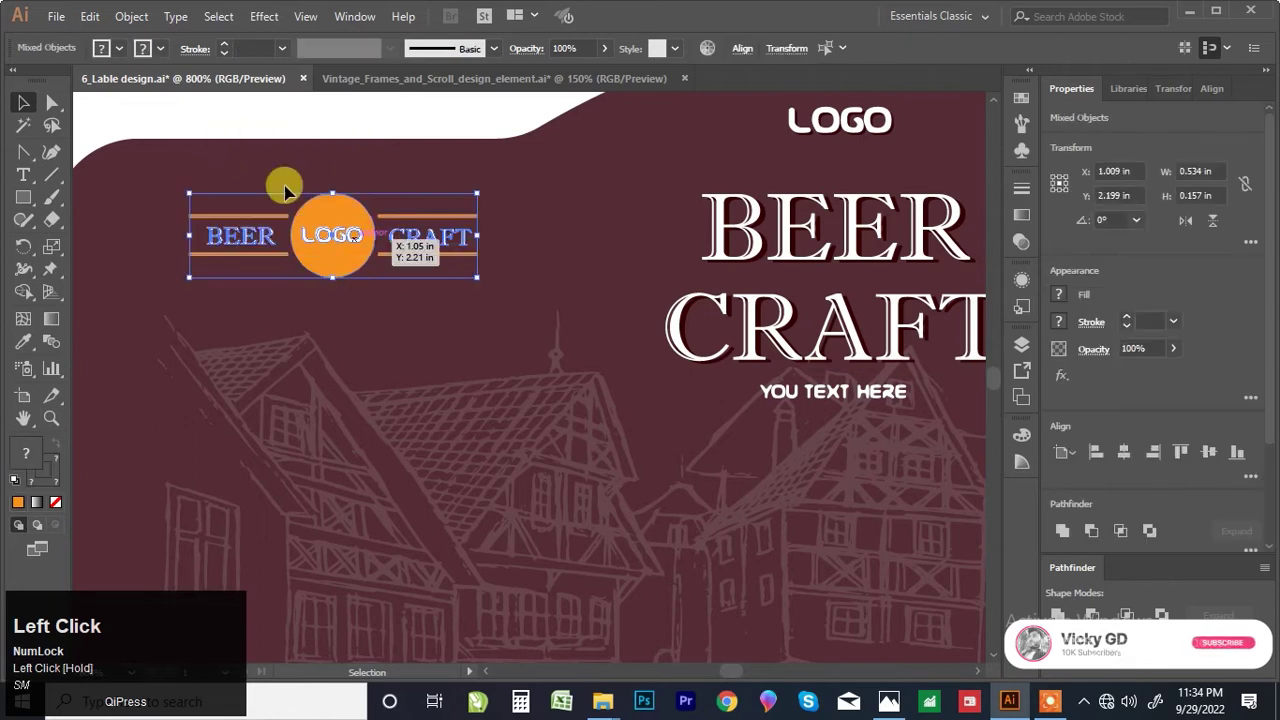
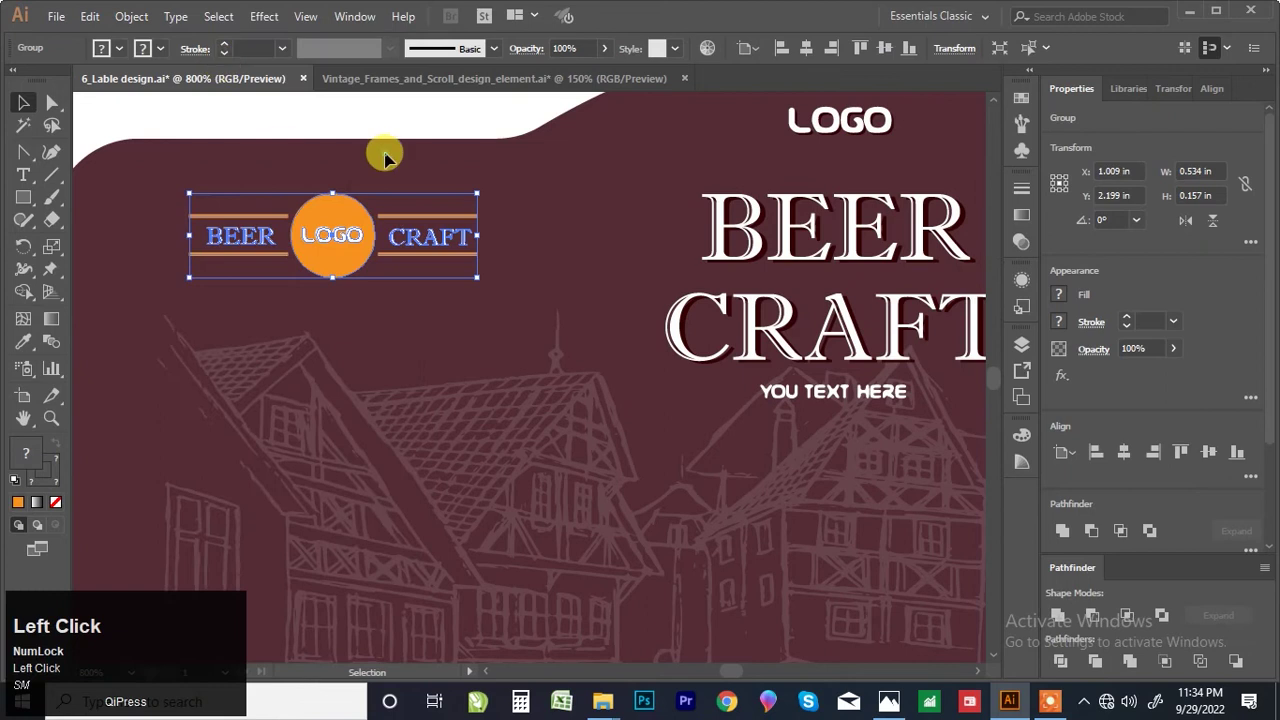
scroll("down", 3)
scroll("up", 3)
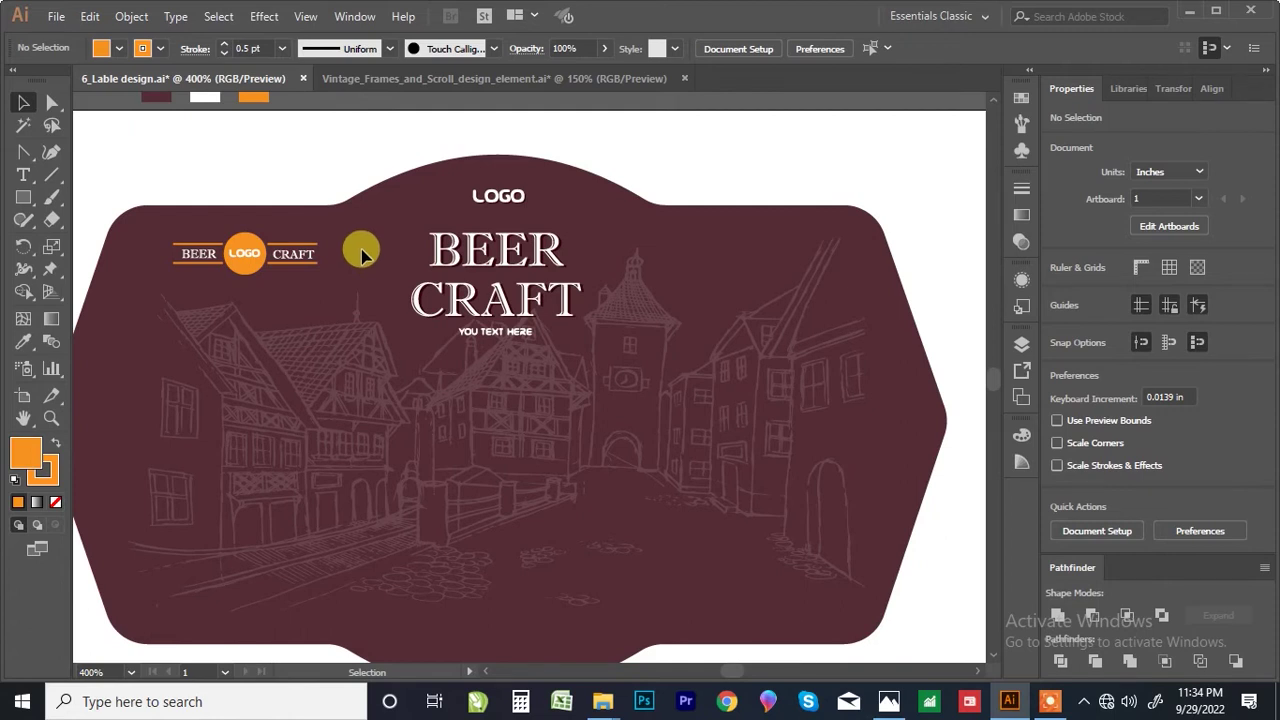
Step: Move the ruled text box panel from the pasteboard onto the label
key("alt+Num_Lock")
scroll("up", 3)
scroll("down", 3)
scroll("down", 3)
left_click(608, 197)
scroll("down", 3)
scroll("up", 3)
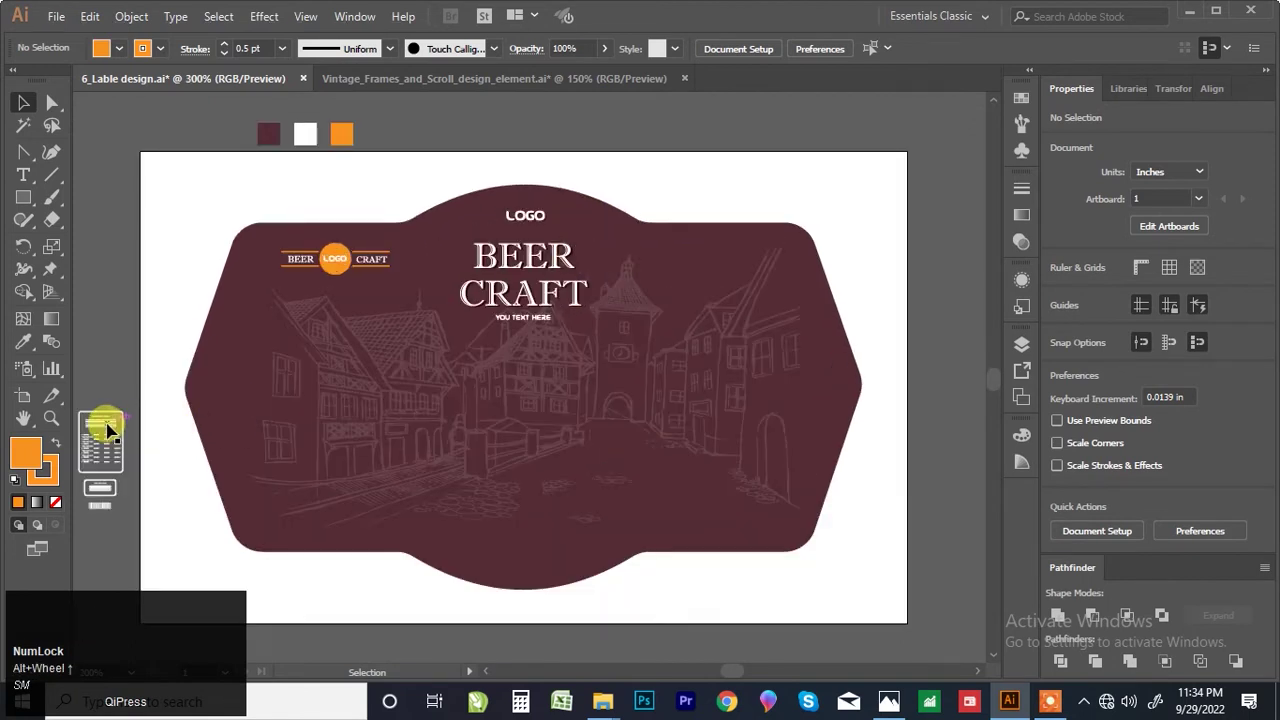
left_click_drag(113, 425, 742, 342)
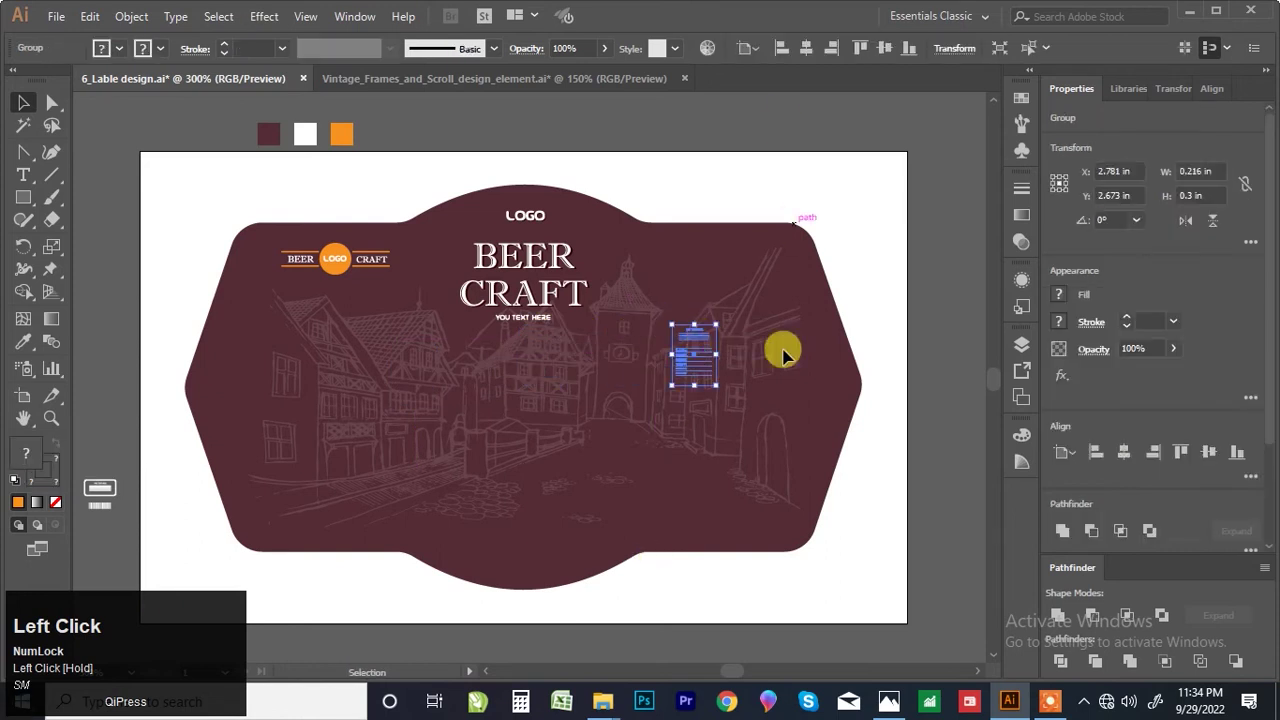
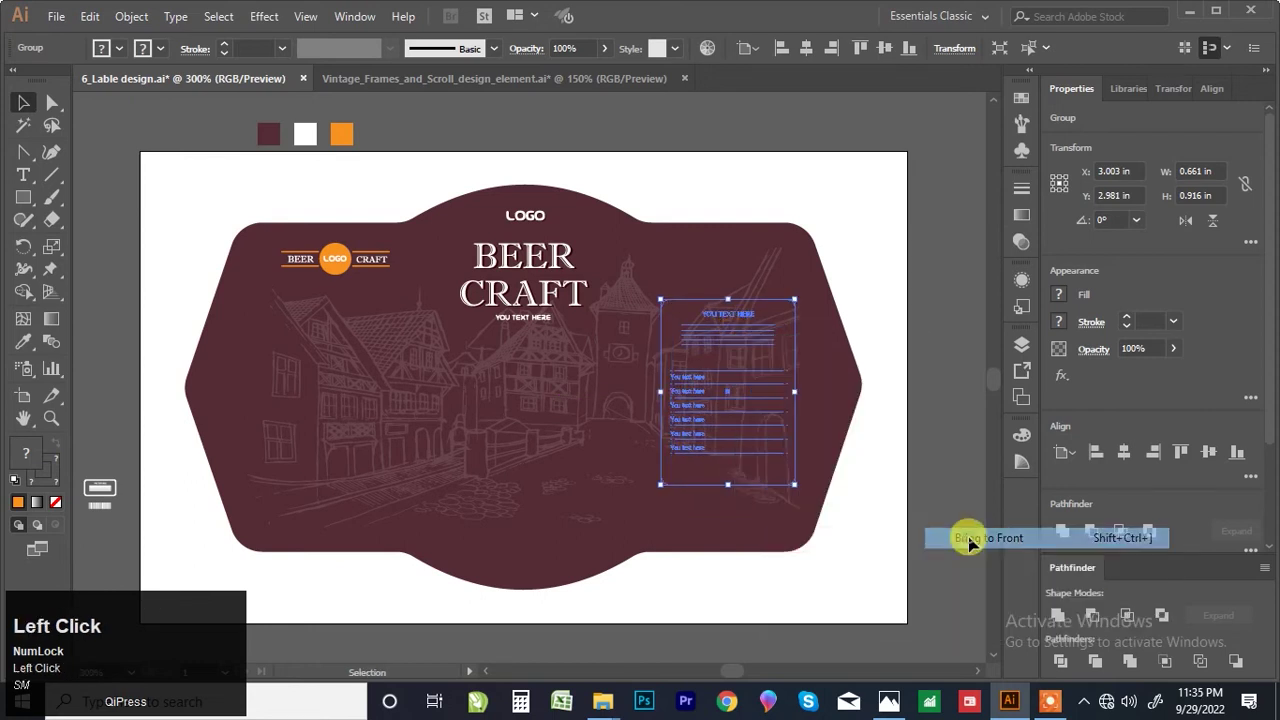
Step: Settle the text box panel on the label's right side and deselect
left_click_drag(736, 342, 693, 344)
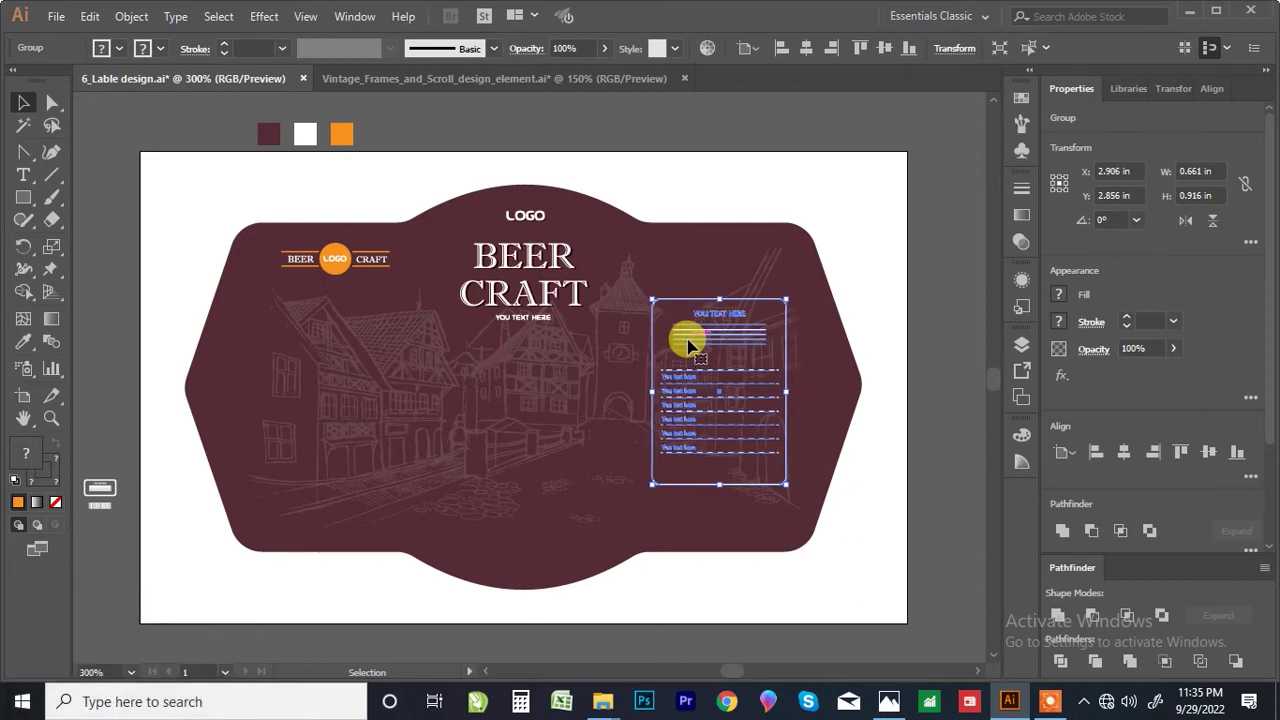
key("Right")
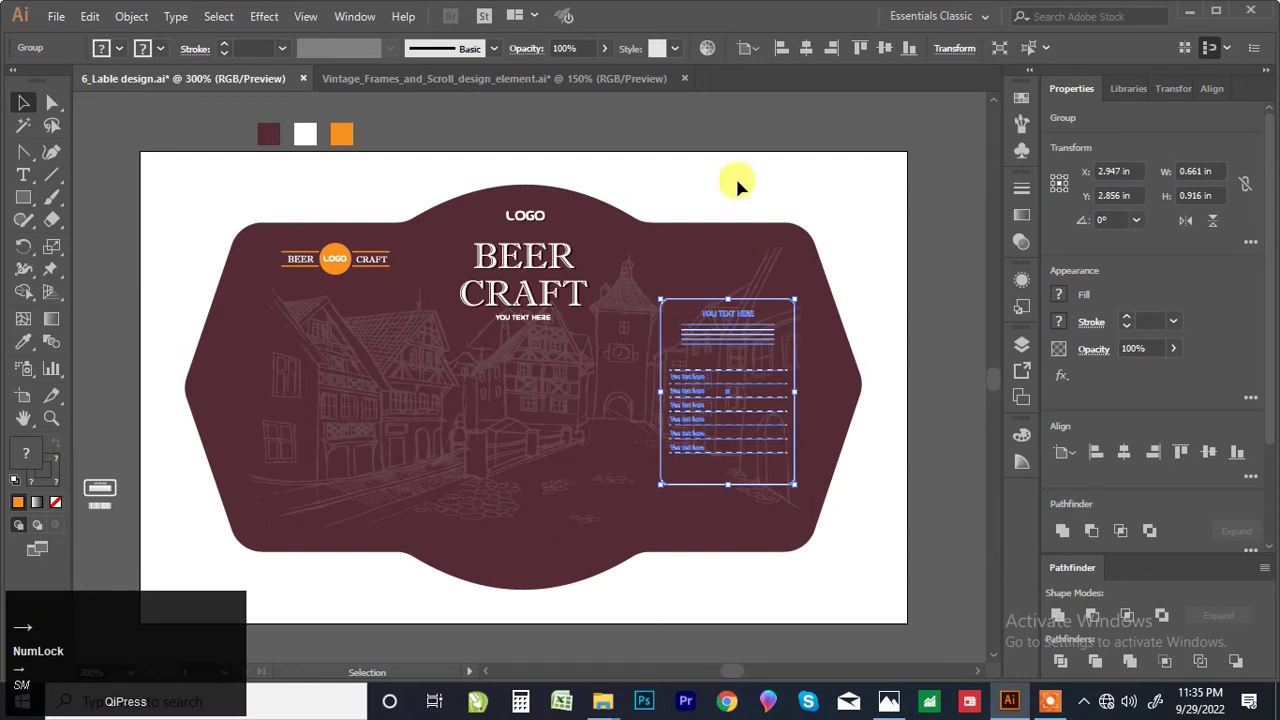
left_click(745, 181)
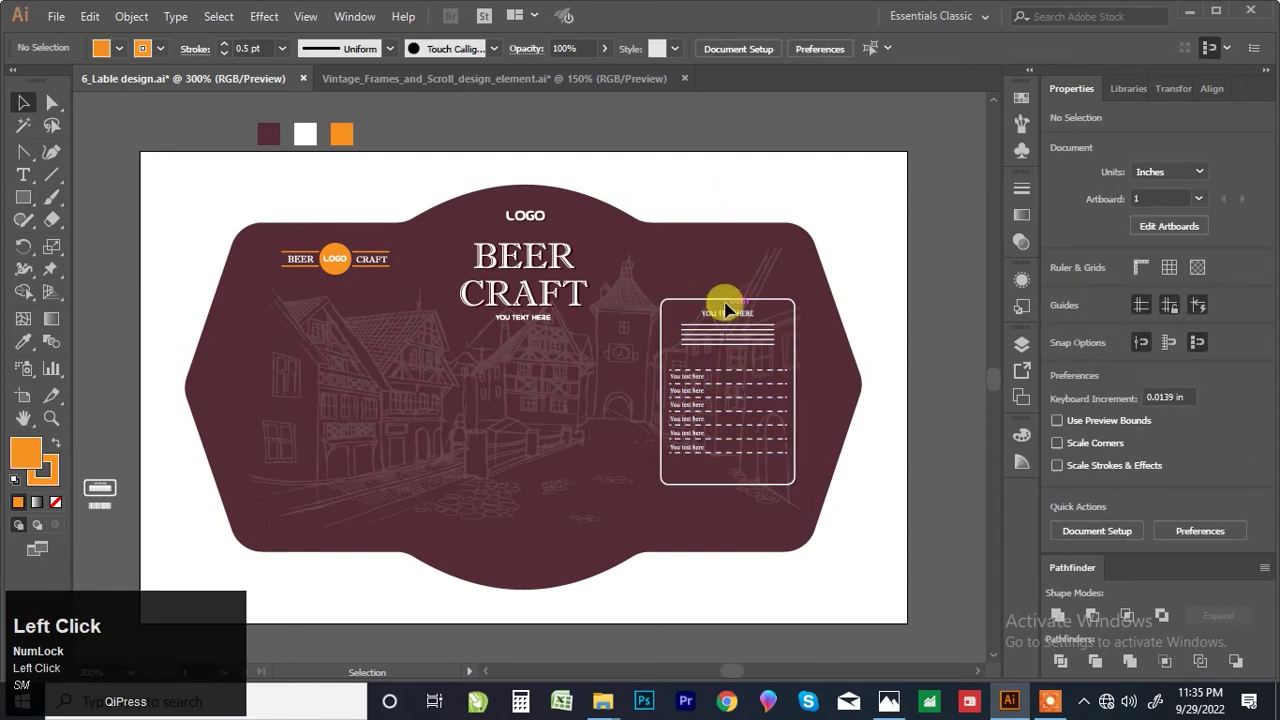
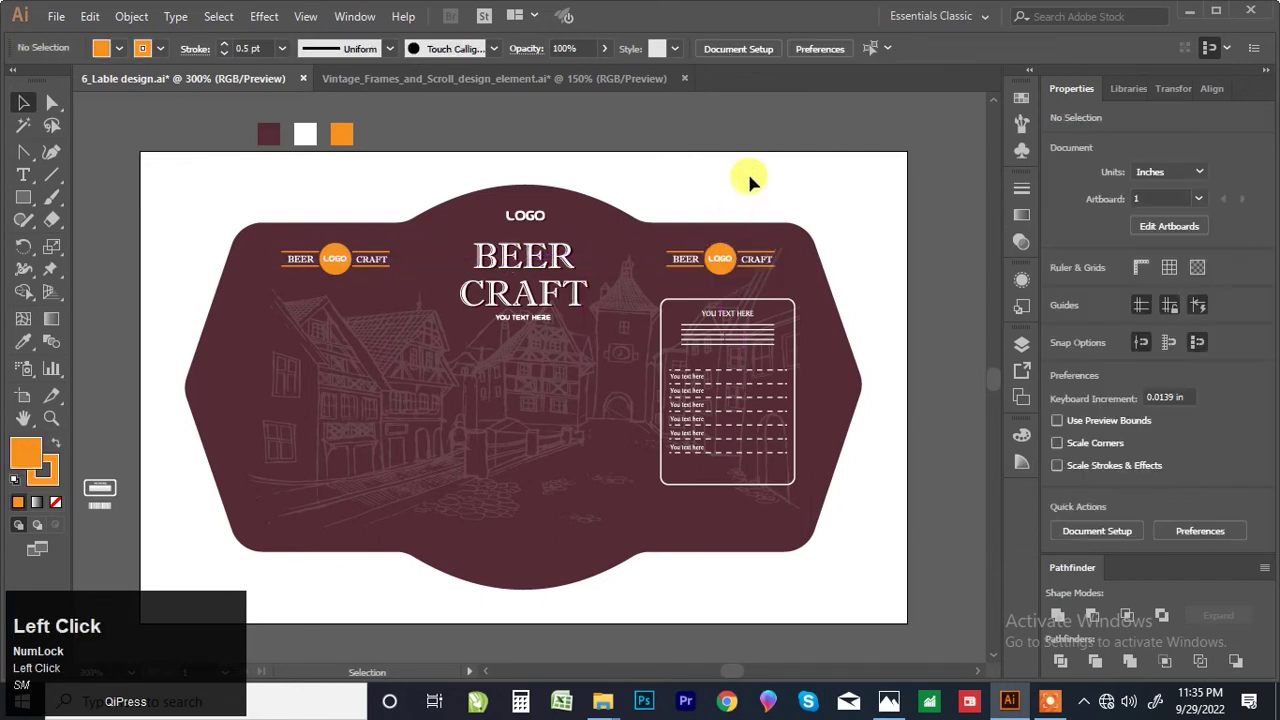
Step: Centre the copied logo band with the text panel, nudge them into place on the right, and deselect
left_click(727, 256)
left_click(727, 302)
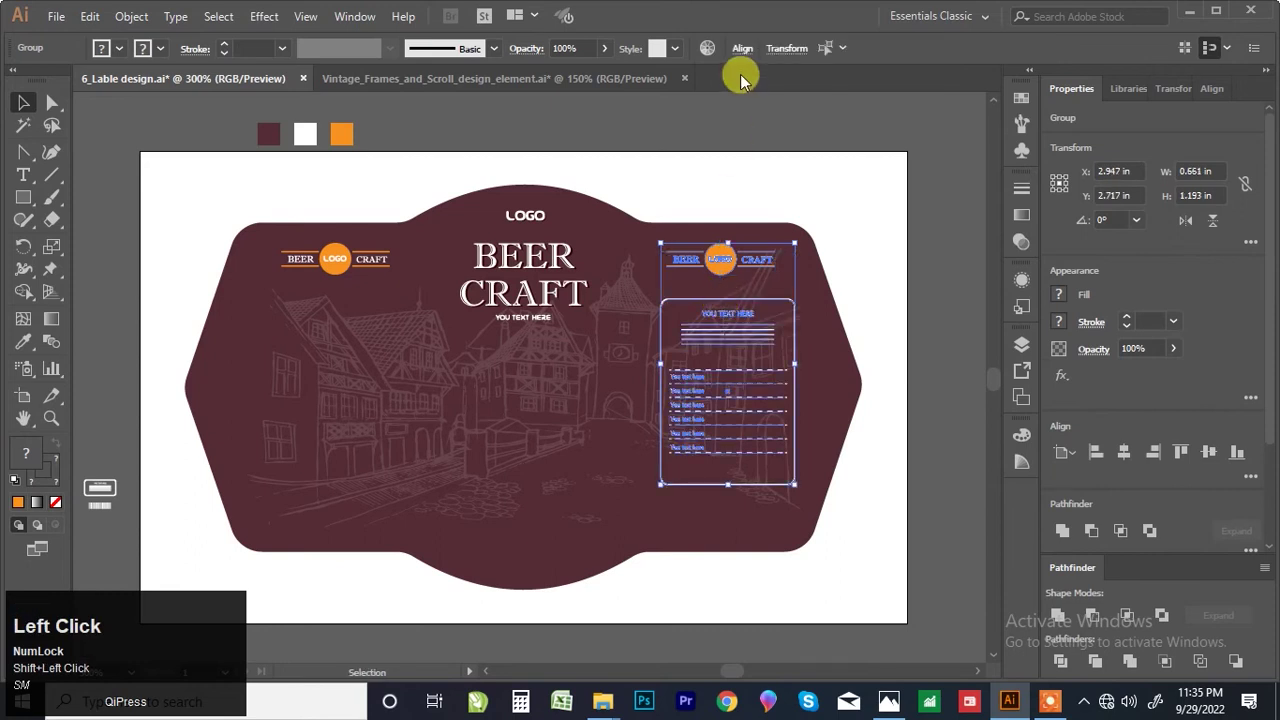
left_click(746, 62)
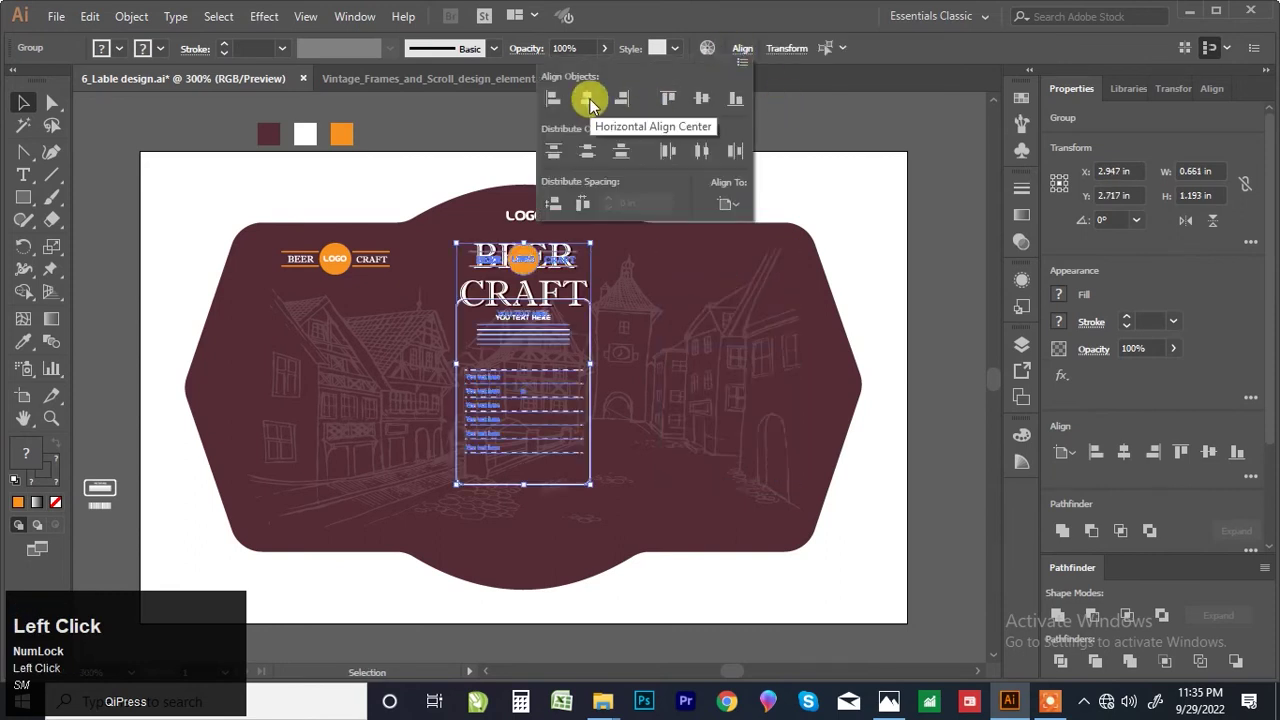
left_click_drag(739, 207, 738, 192)
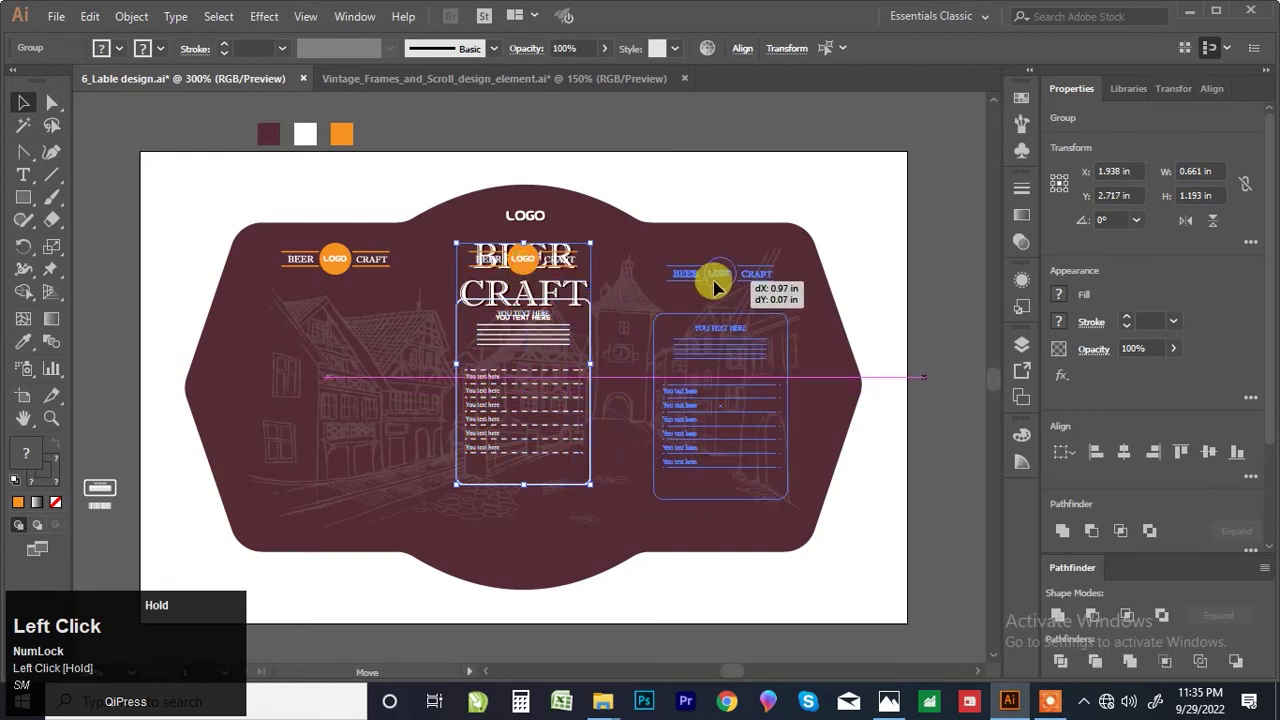
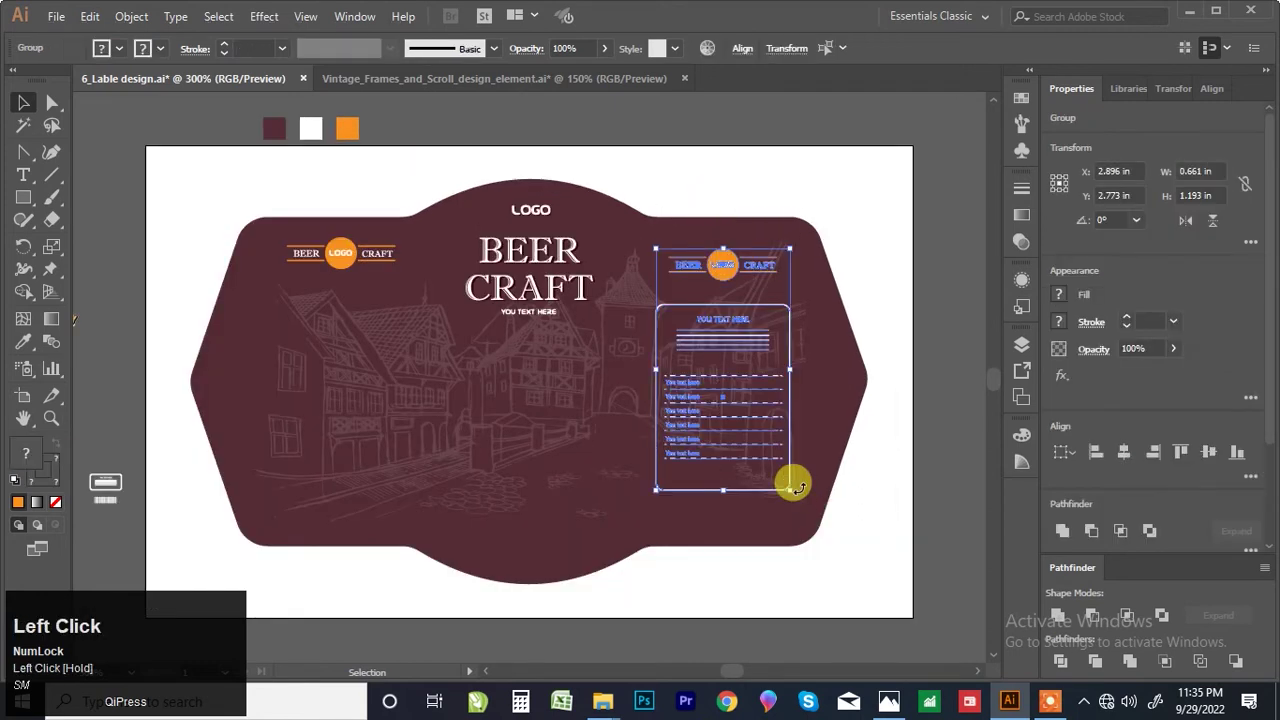
key("Right")
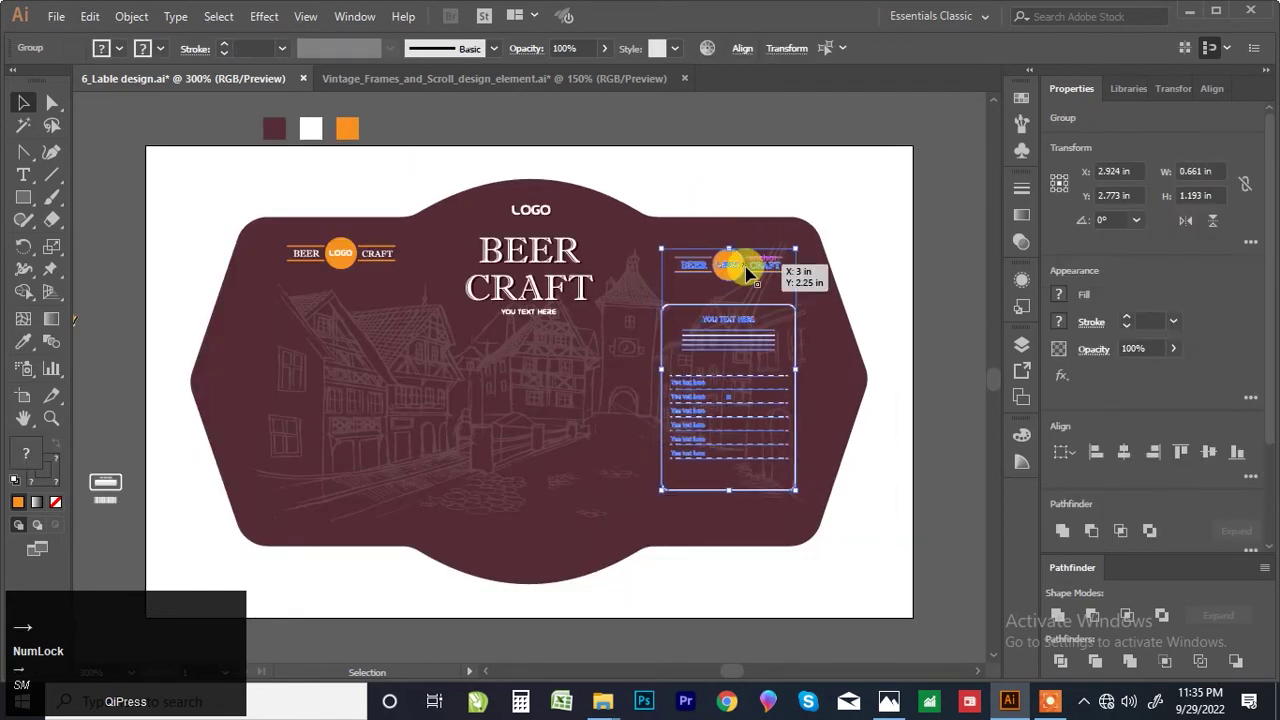
key("Left")
left_click(737, 187)
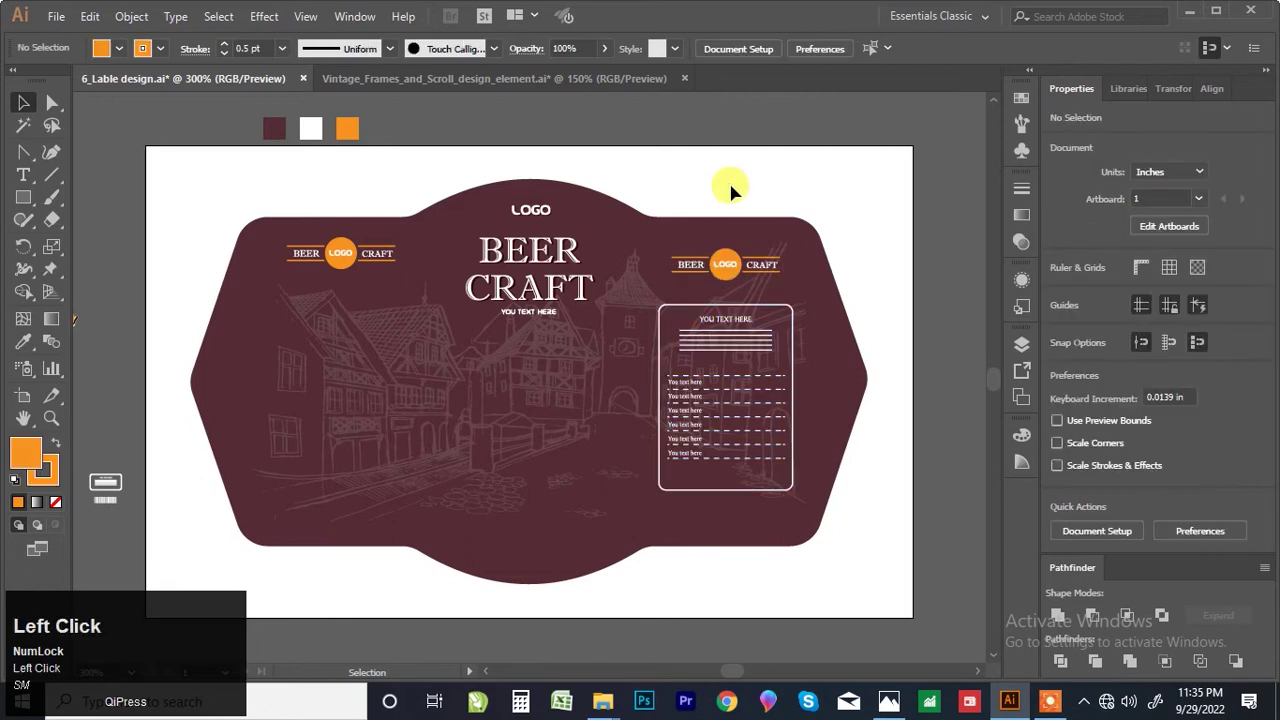
Step: Move the barcode graphic from the pasteboard onto the label's left side
scroll("down", 3)
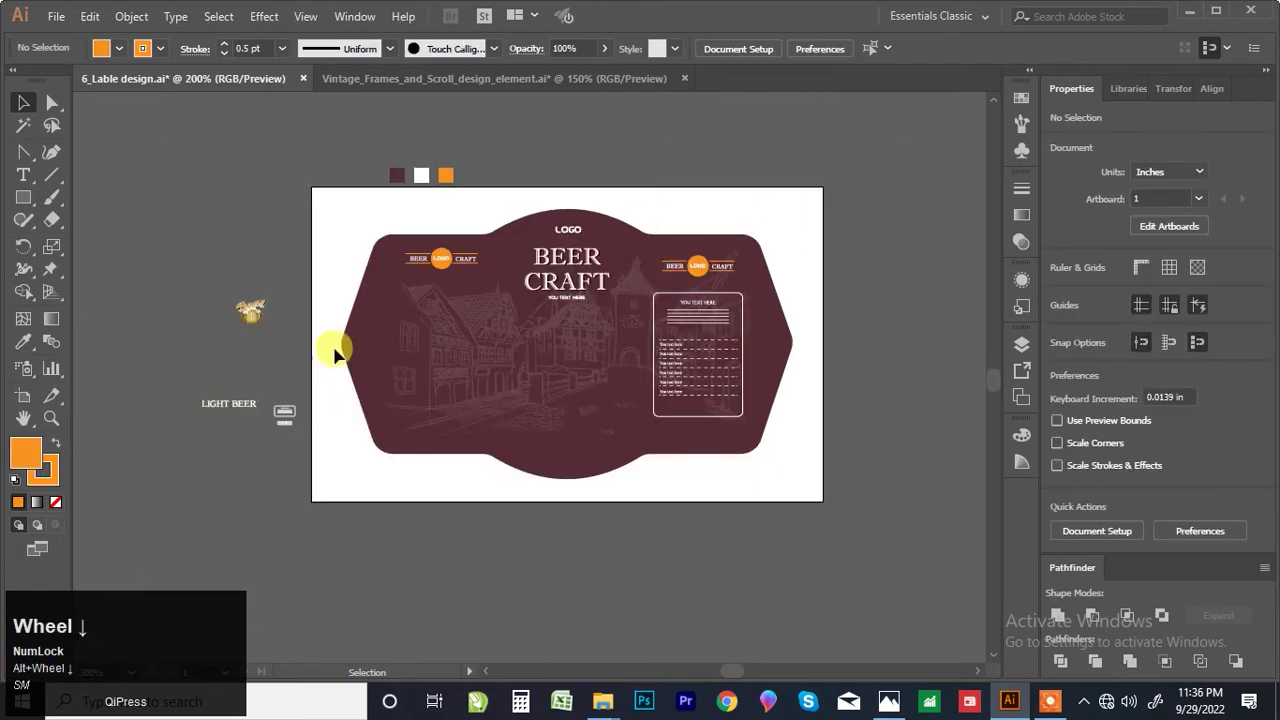
scroll("up", 3)
left_click_drag(268, 392, 365, 336)
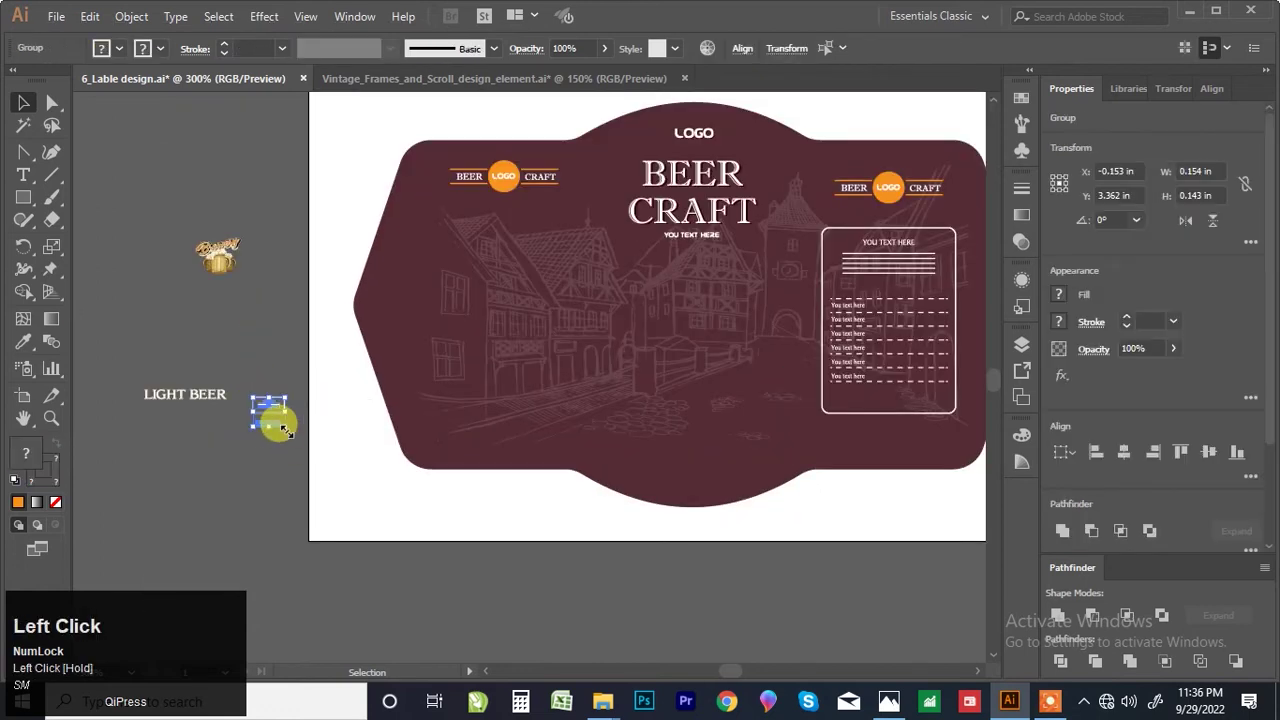
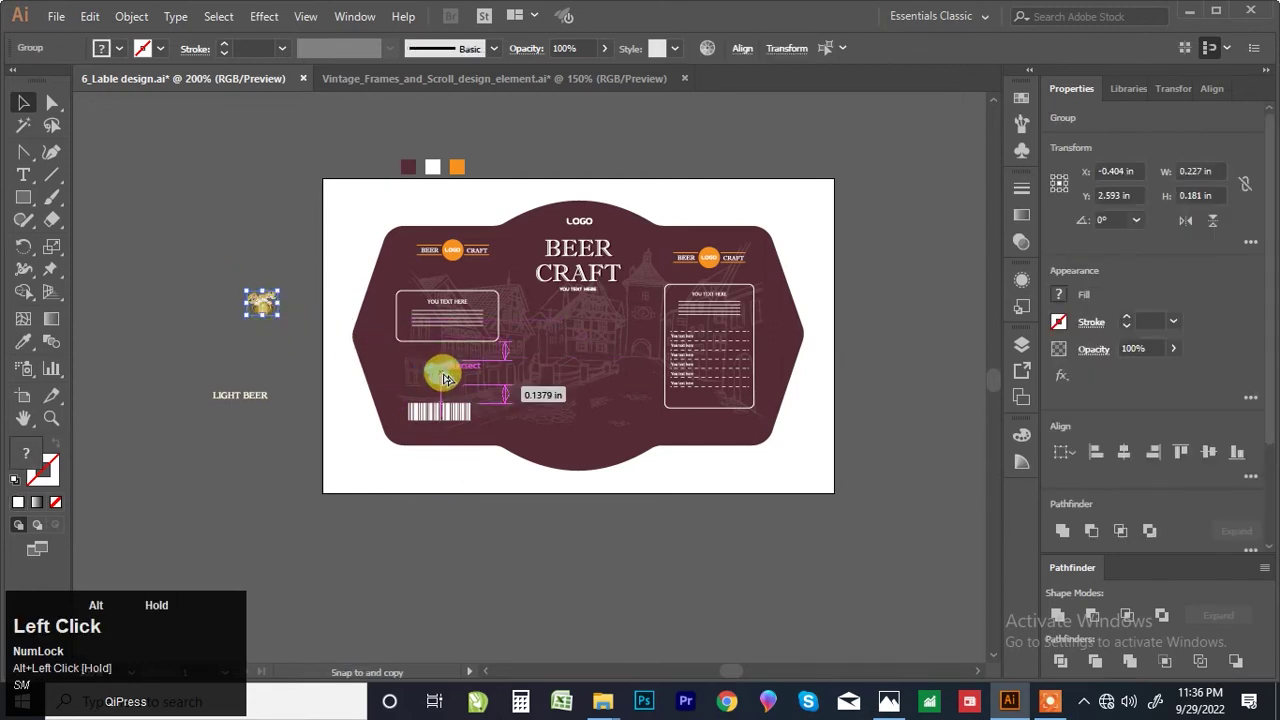
scroll("up", 3)
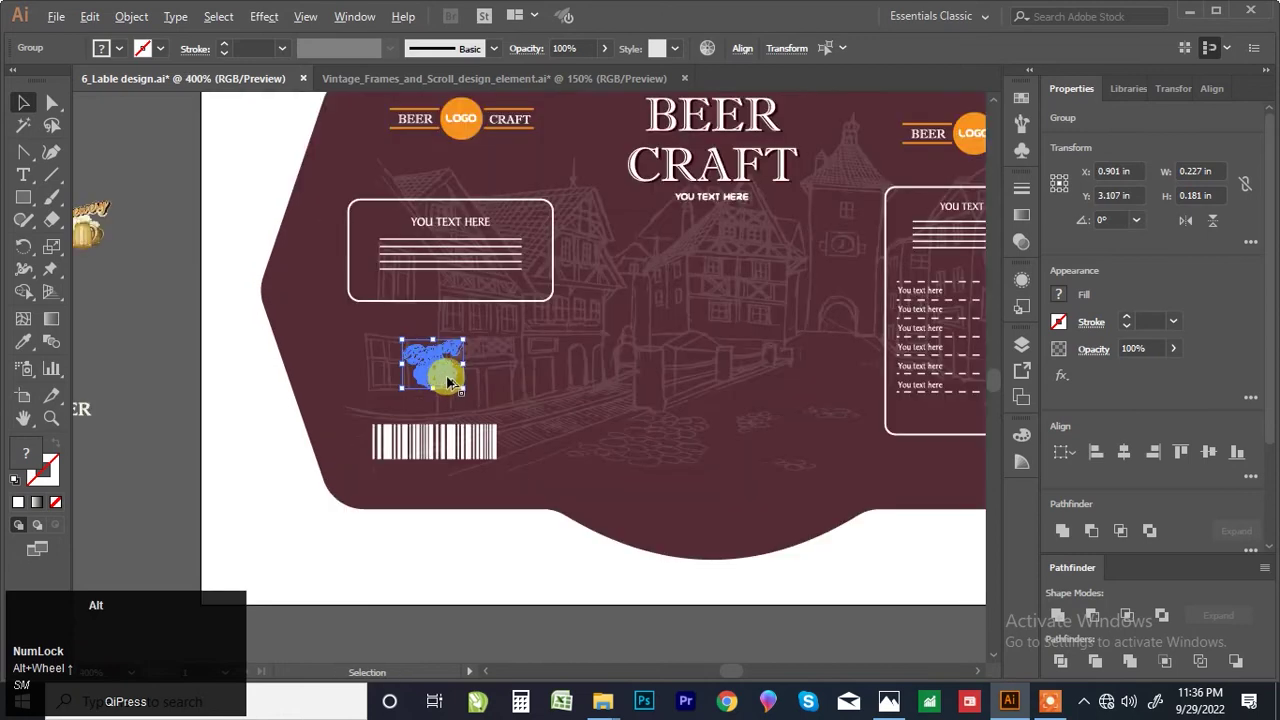
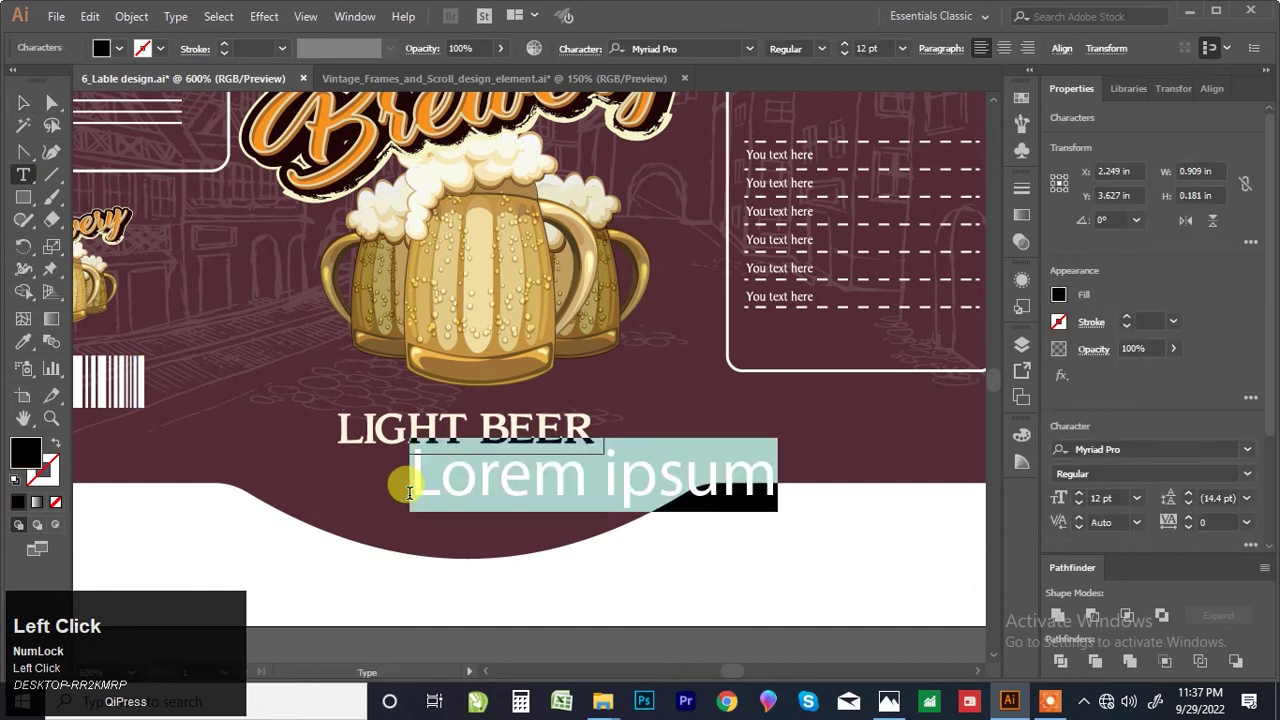
Step: Add a cream Aileron Black '500ml' line and centre-align it with LIGHT BEER
type("500")
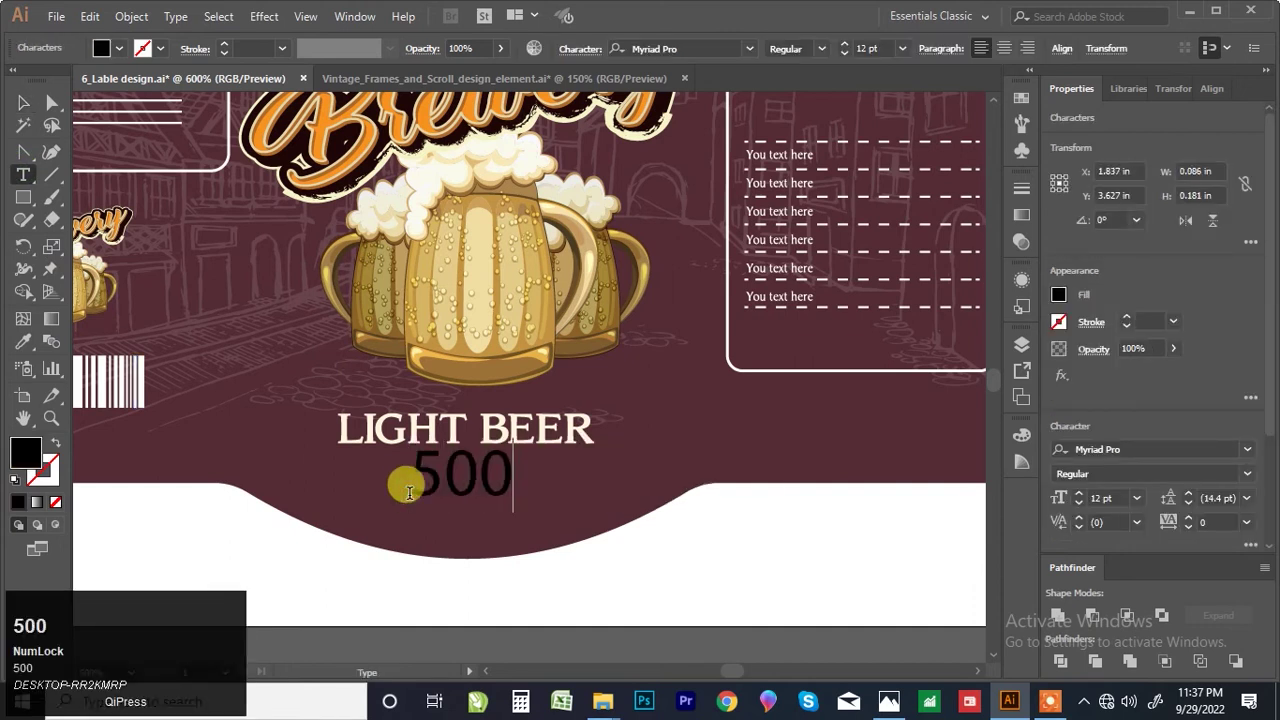
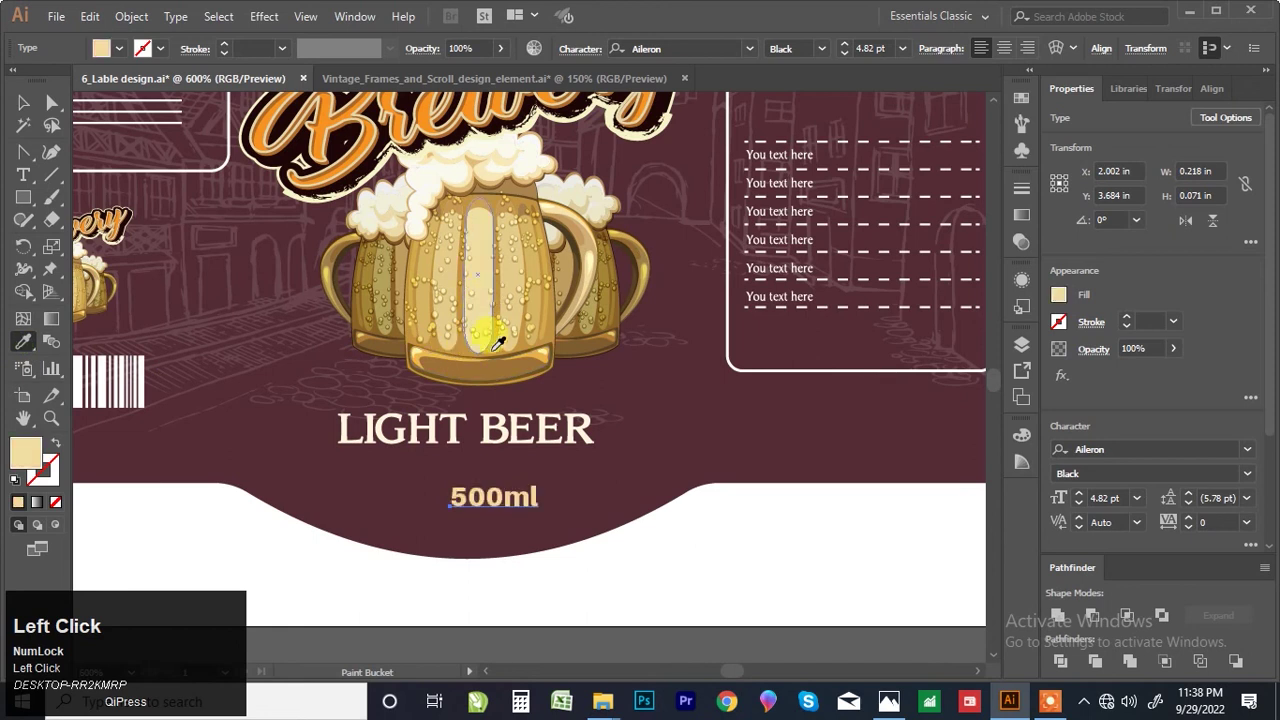
left_click_drag(510, 506, 508, 440)
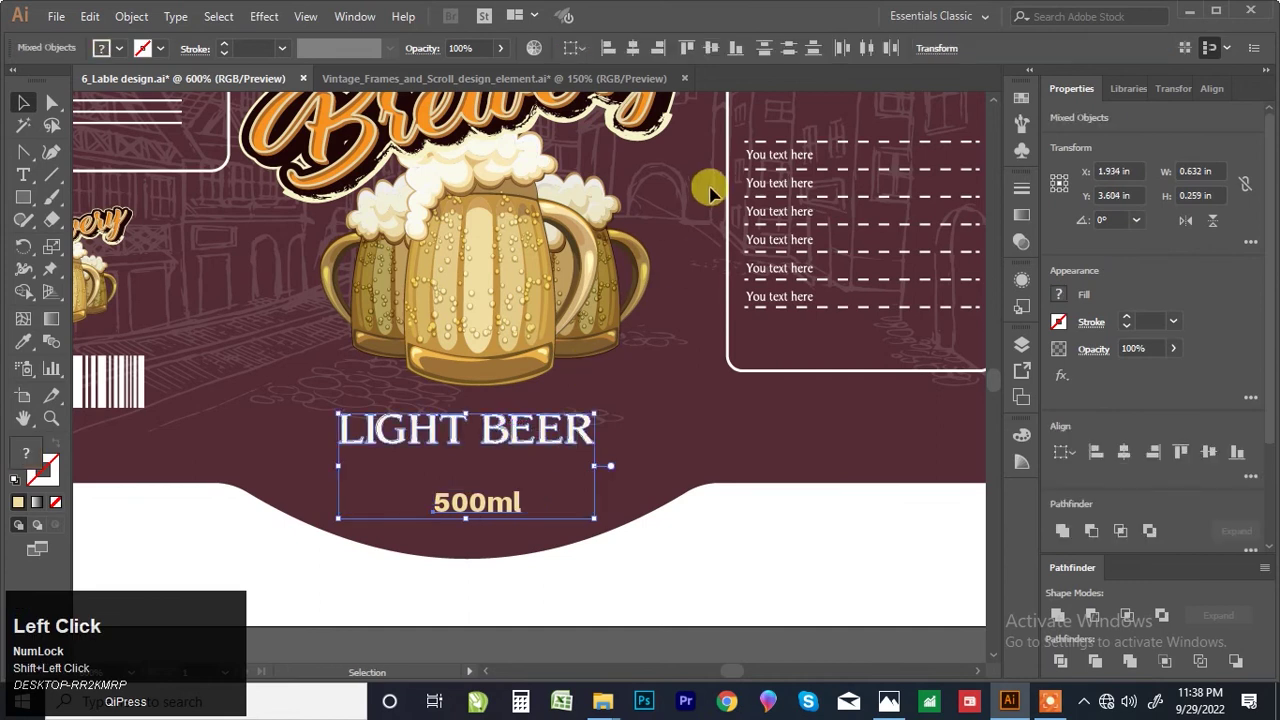
double_click(643, 60)
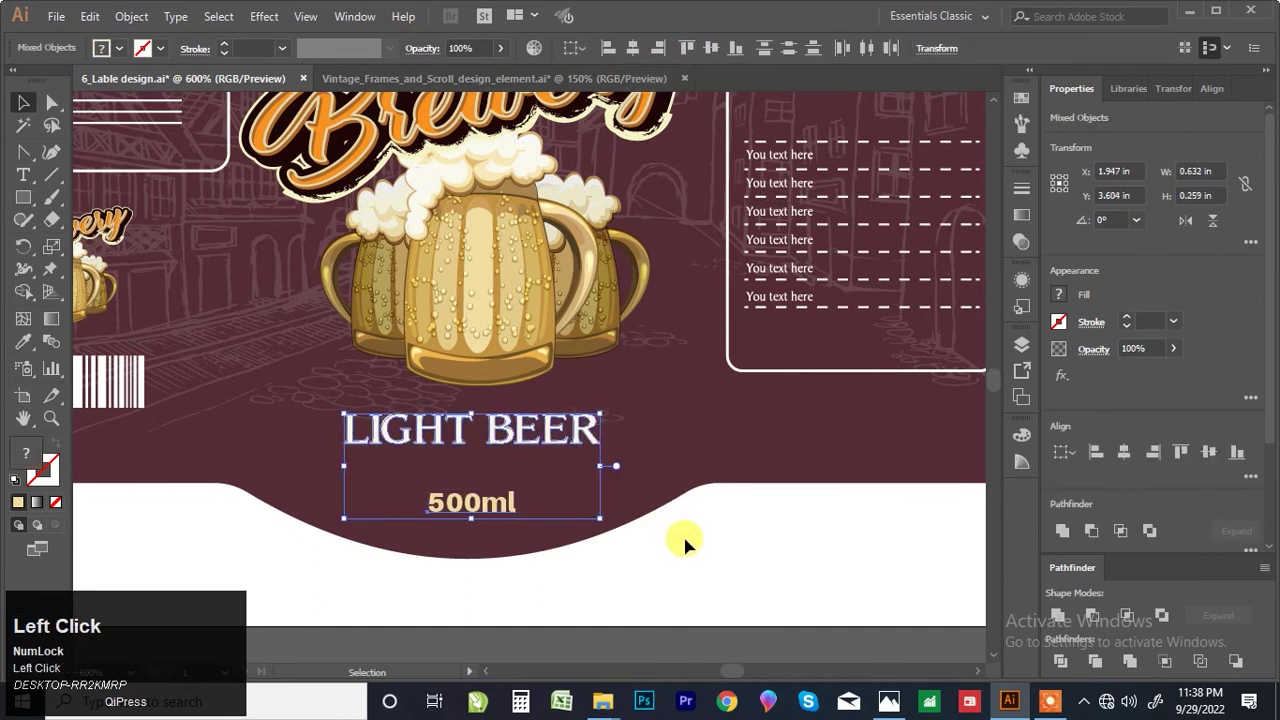
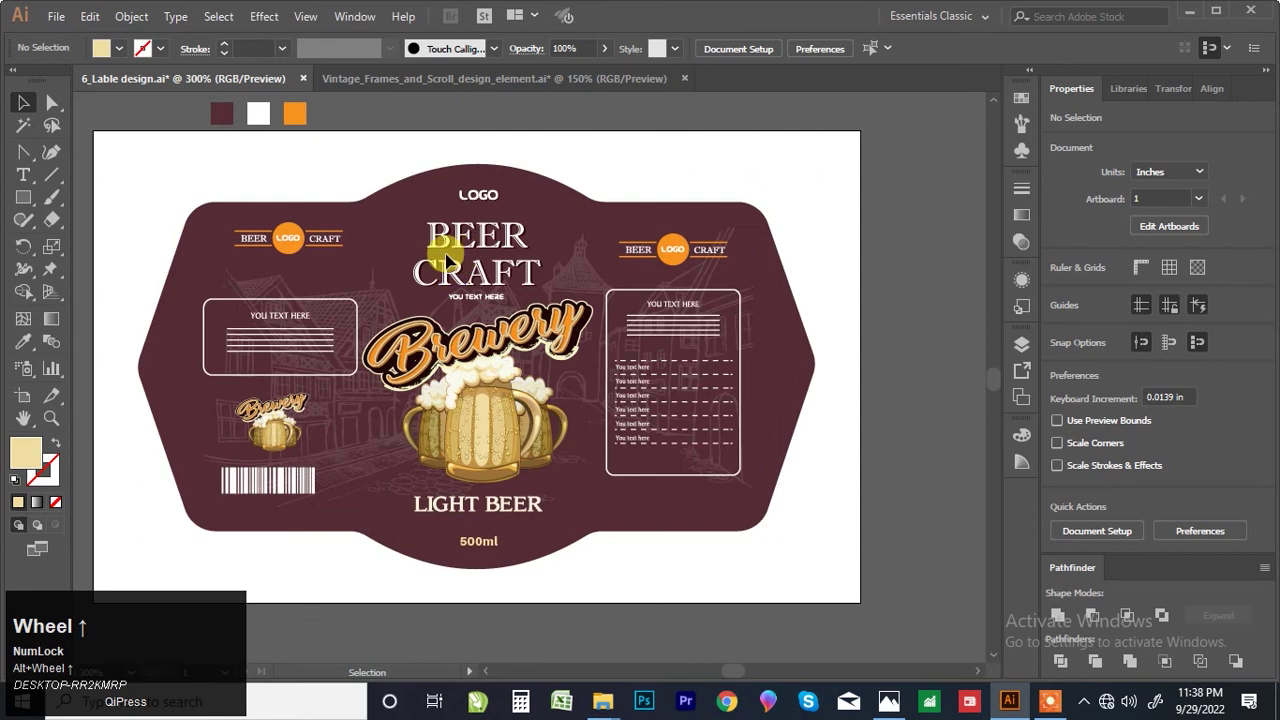
Step: Place a dark background rectangle behind the label and begin the Offset Path outline
left_click(591, 142)
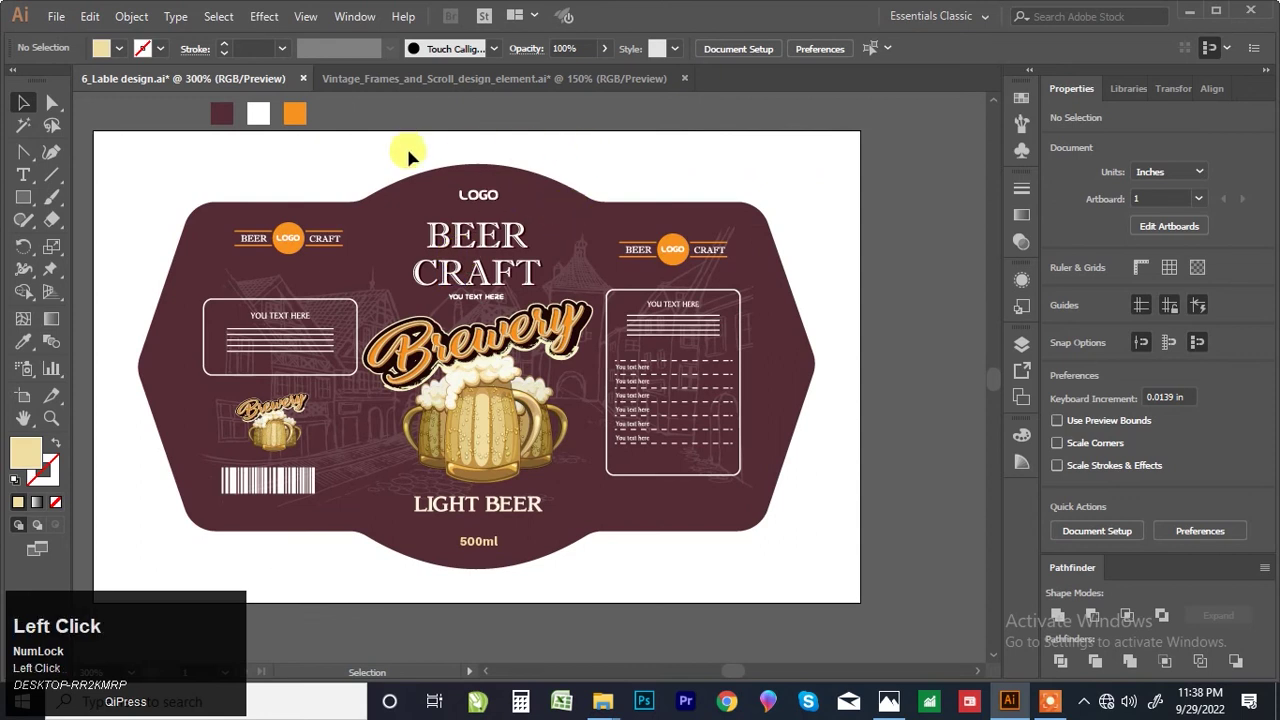
key("F7")
left_click(643, 205)
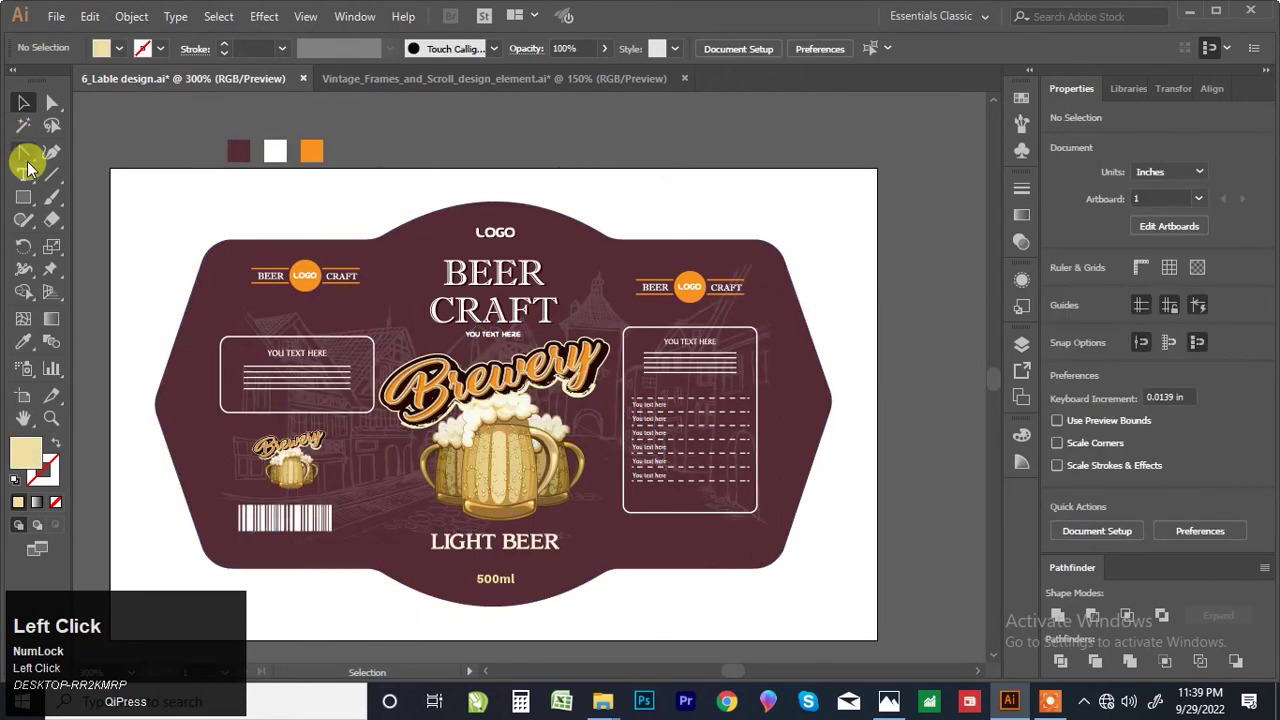
scroll("down", 3)
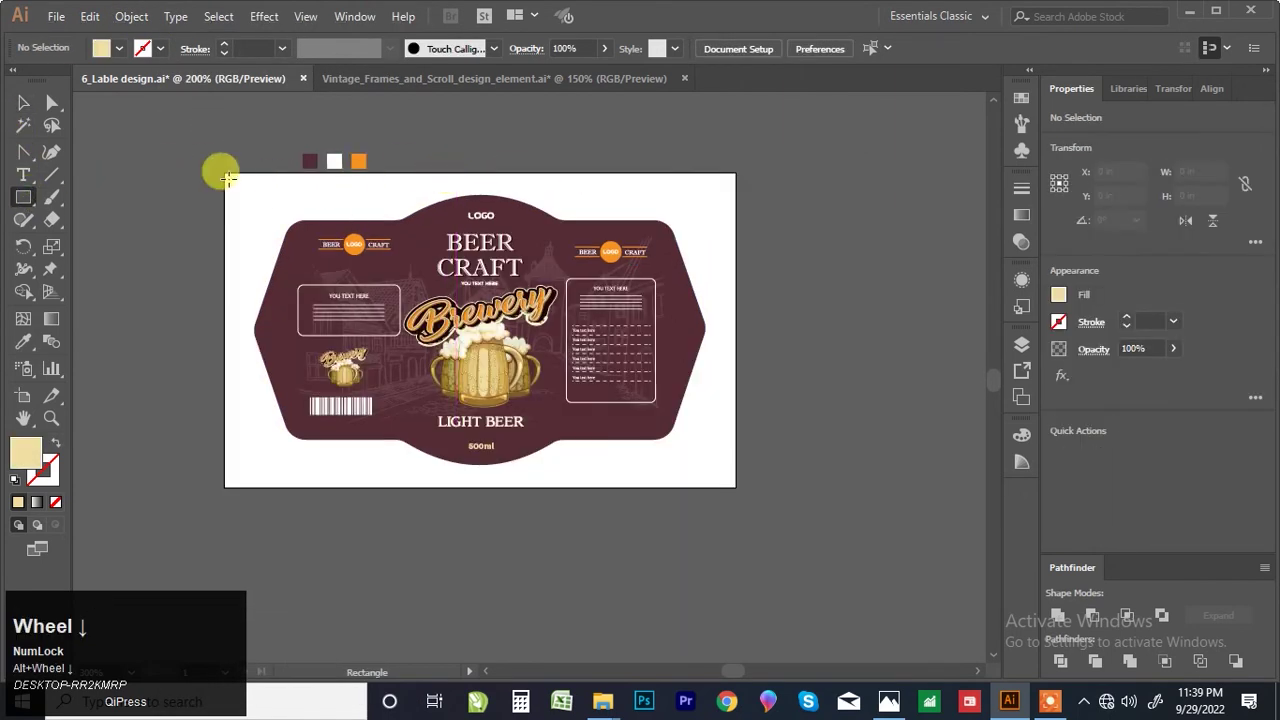
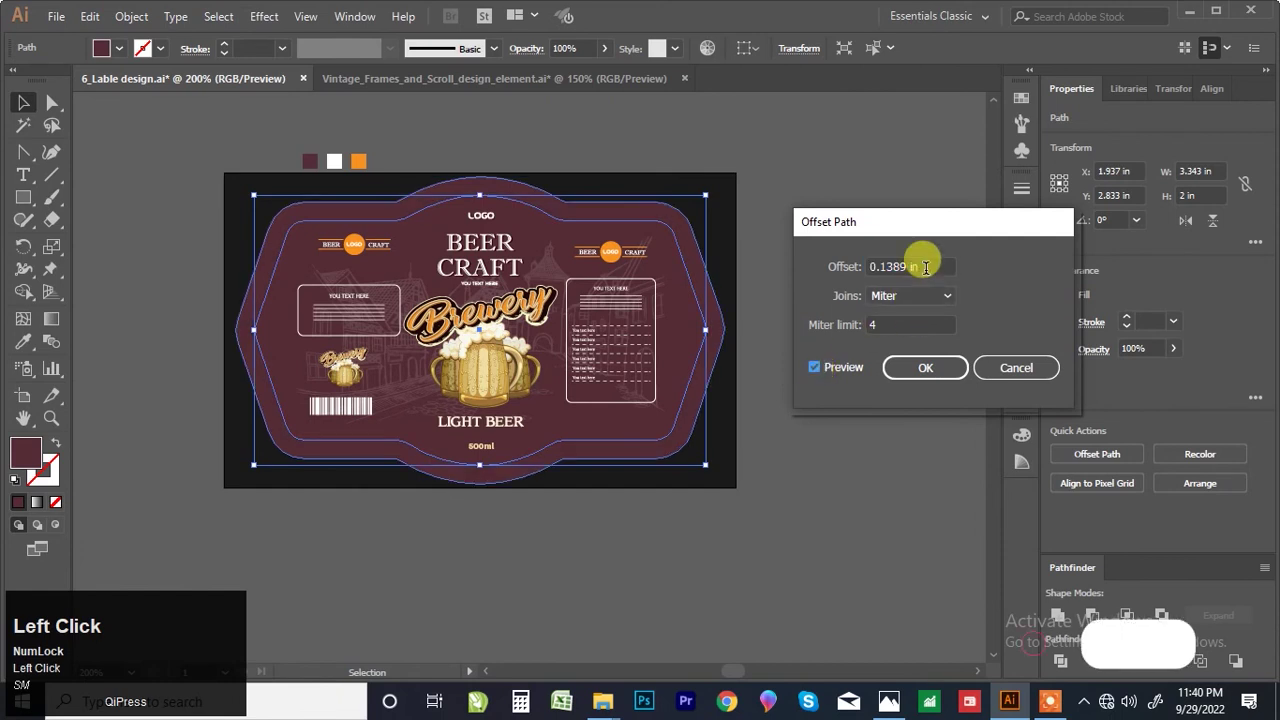
Step: Set the Offset Path distance to 0.1 cm with Preview on and confirm
key("Down")
key("Up")
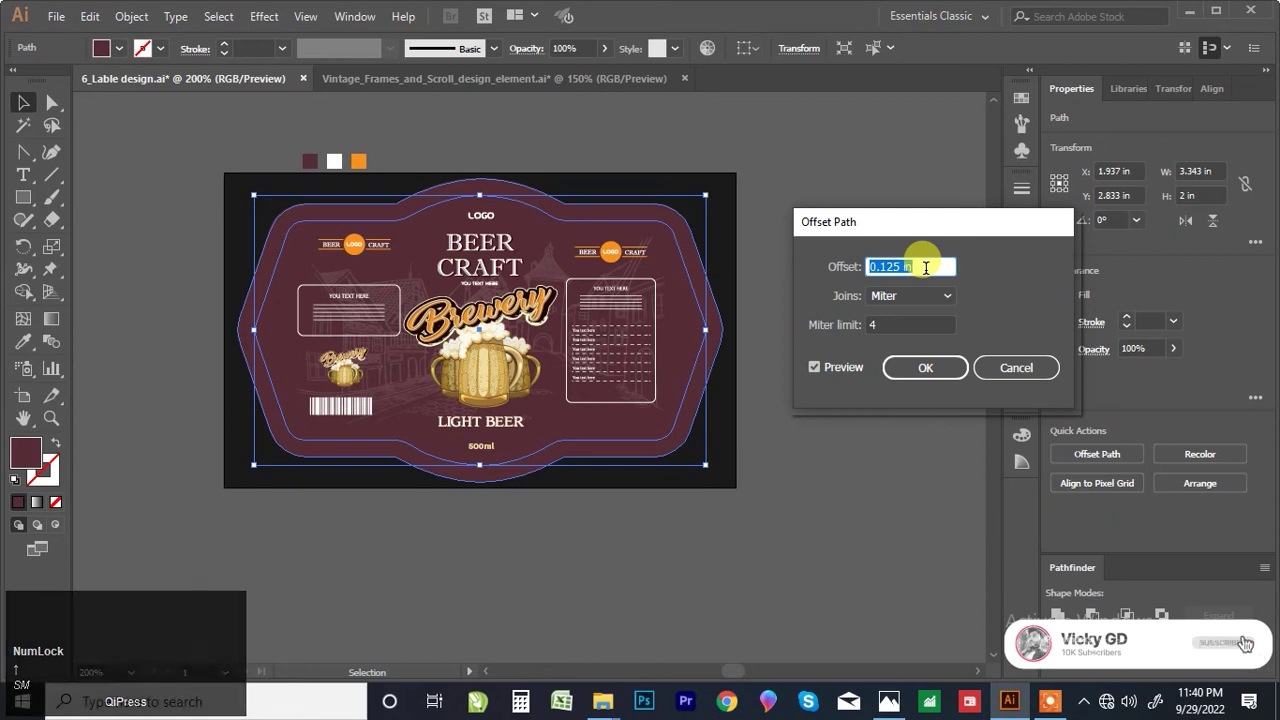
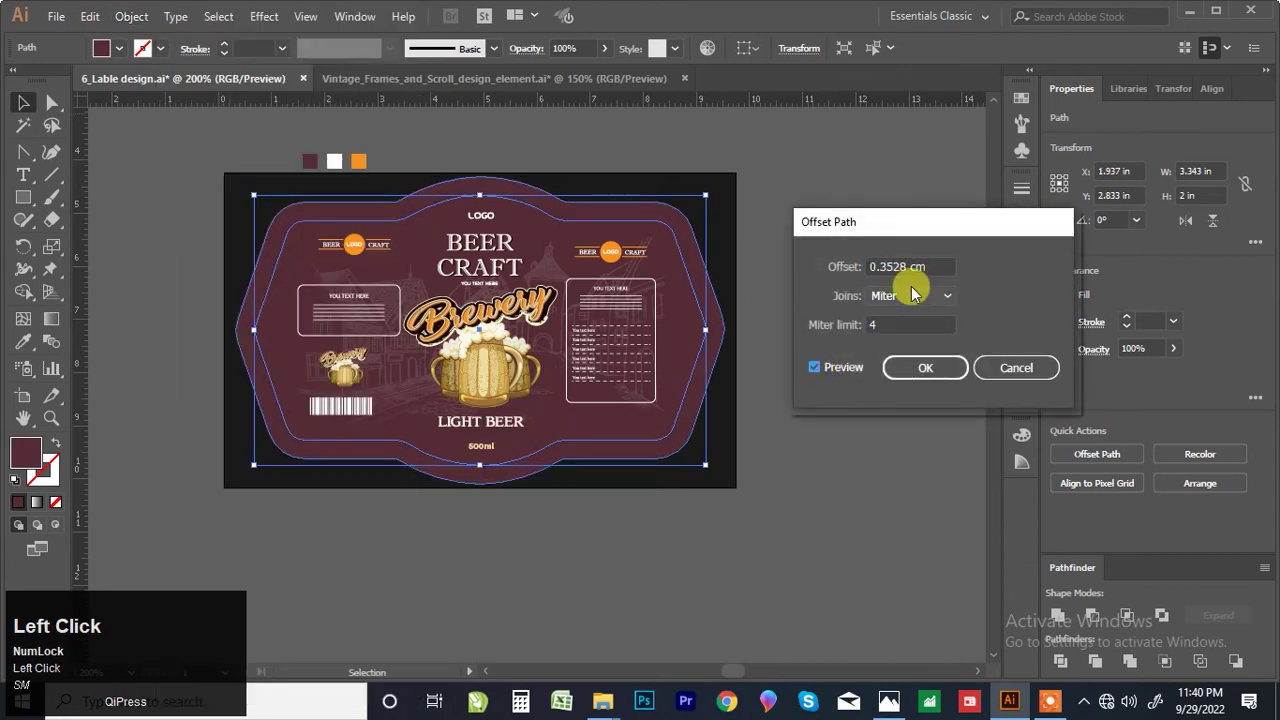
key("Down")
key("Up")
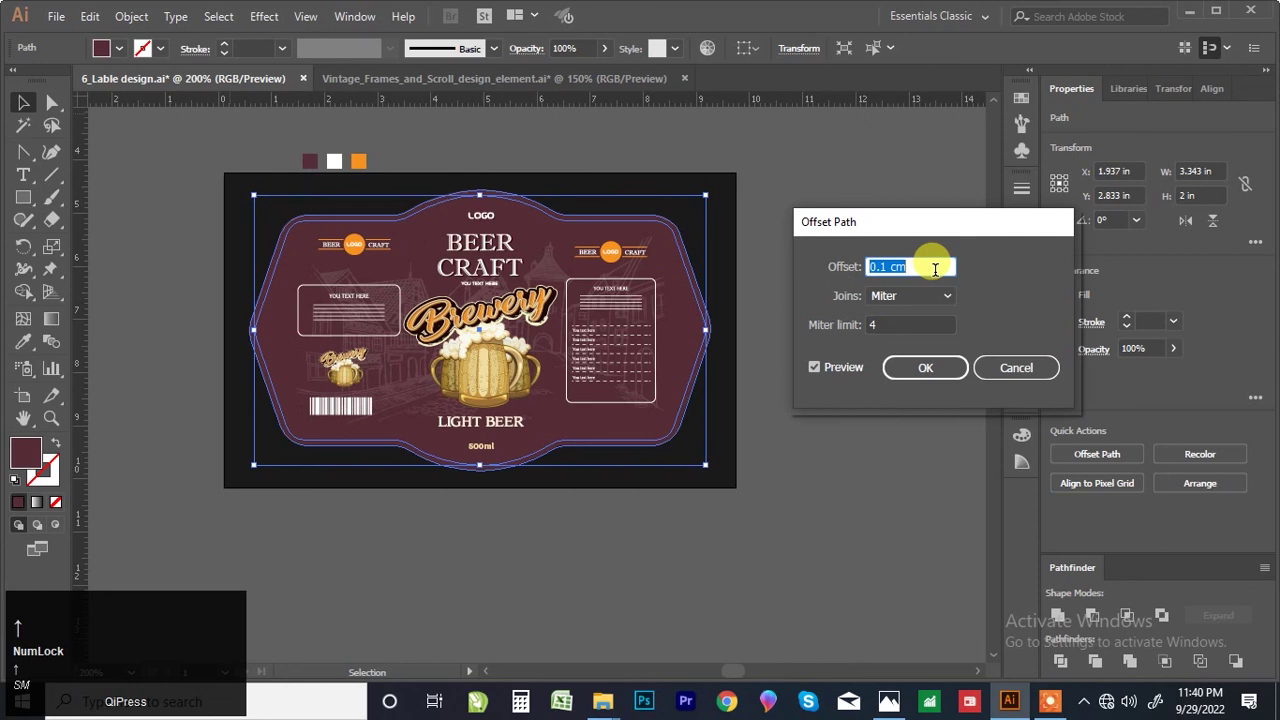
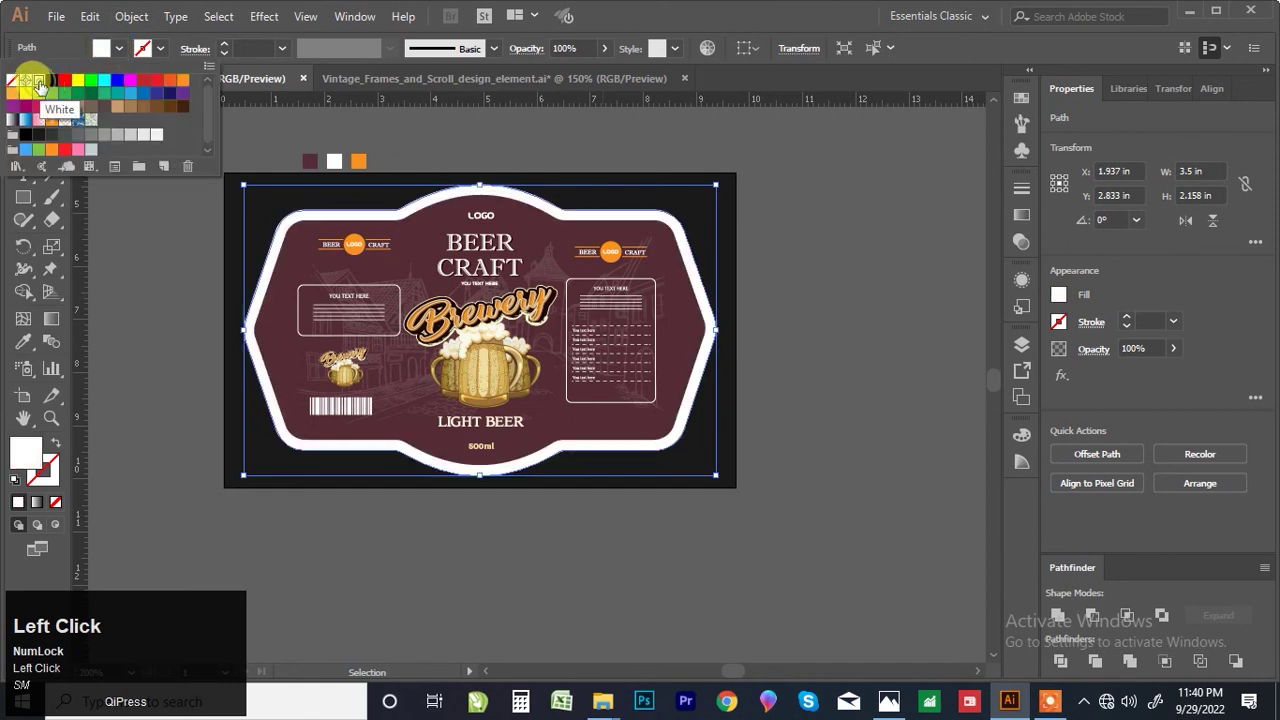
Step: Fill the new offset path with White and deselect to show the border
scroll("down", 3)
scroll("up", 3)
left_click(840, 278)
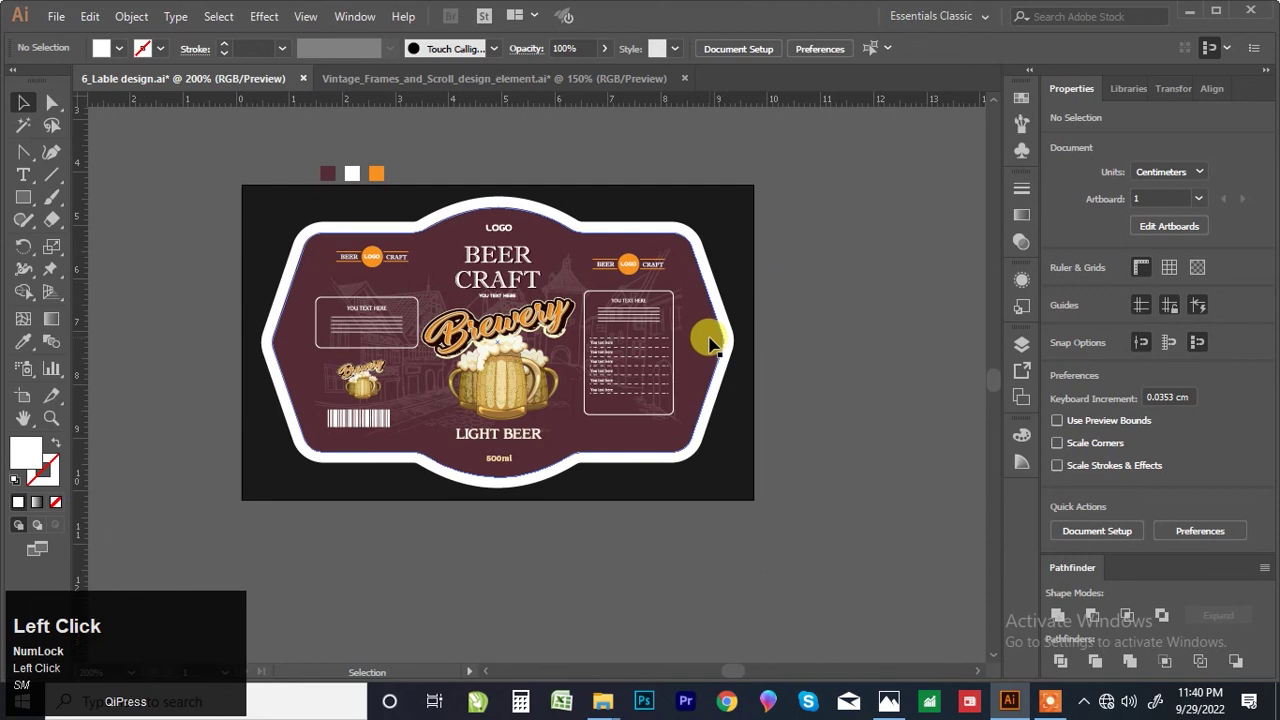
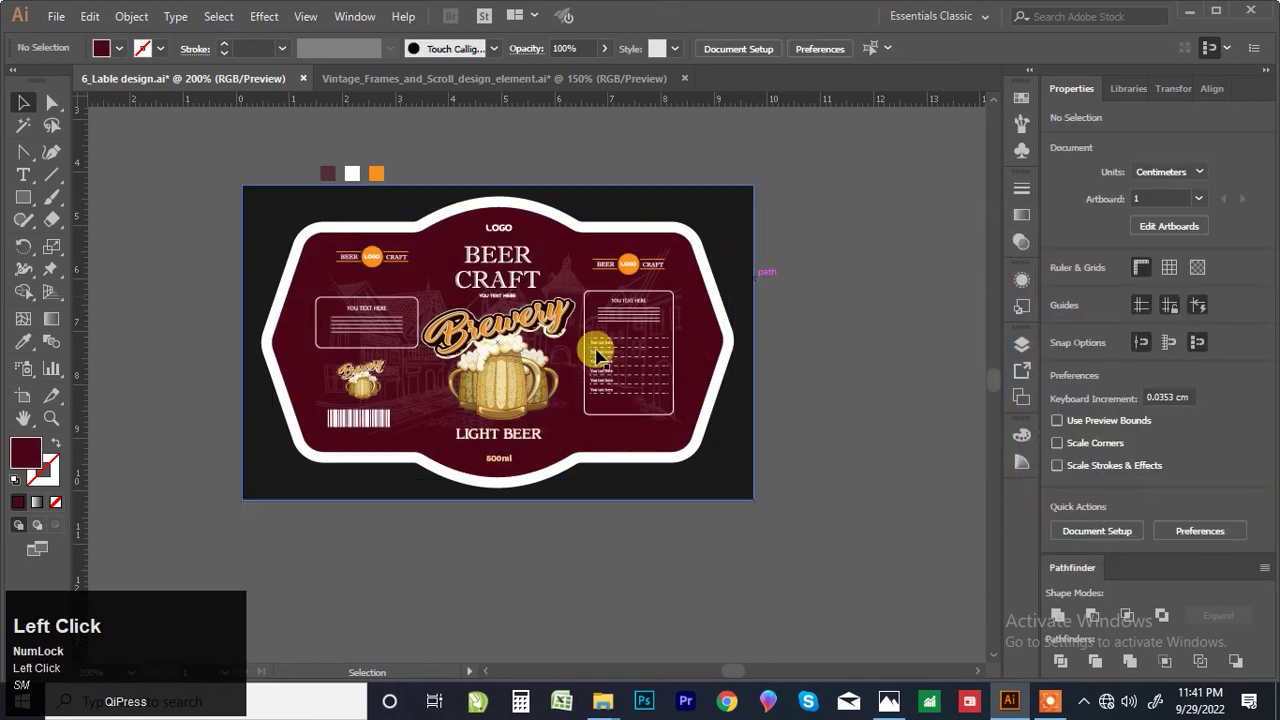
Step: Recolour the label fill to a darker maroon and zoom in to check the details
scroll("down", 3)
scroll("up", 3)
scroll("down", 3)
left_click(820, 315)
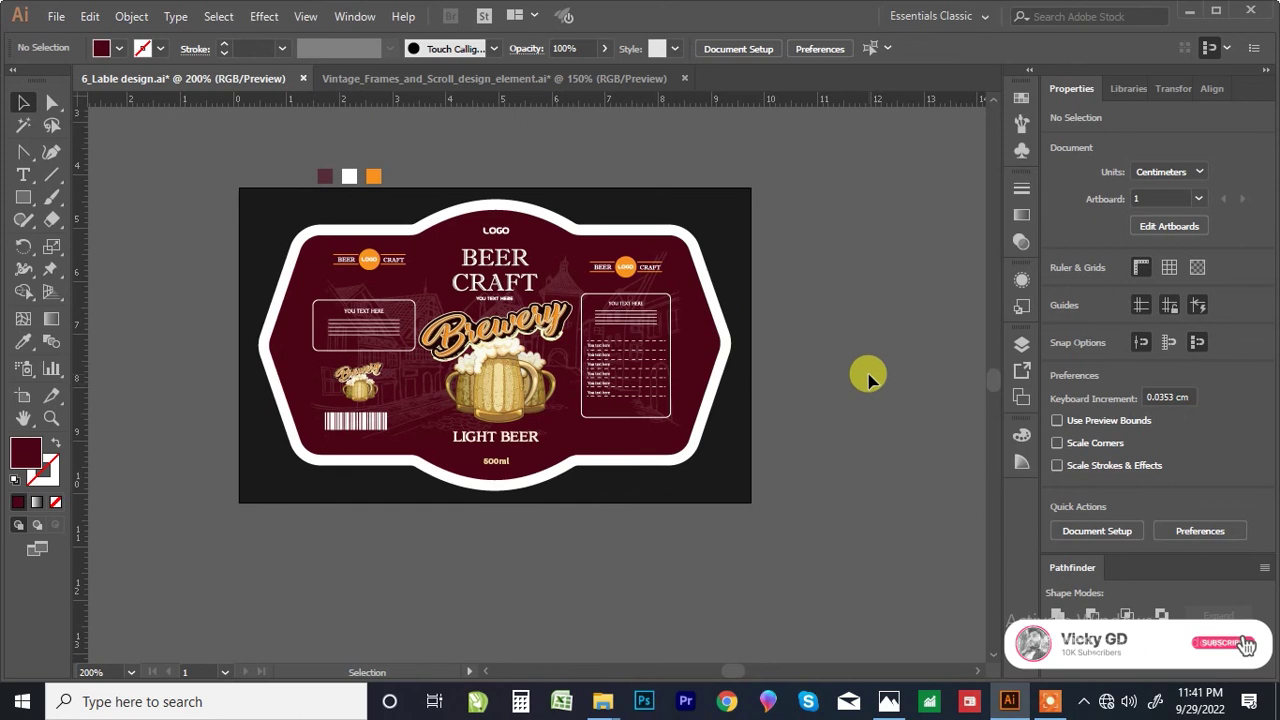
left_click(560, 311)
scroll("up", 3)
scroll("up", 3)
scroll("down", 3)
scroll("up", 3)
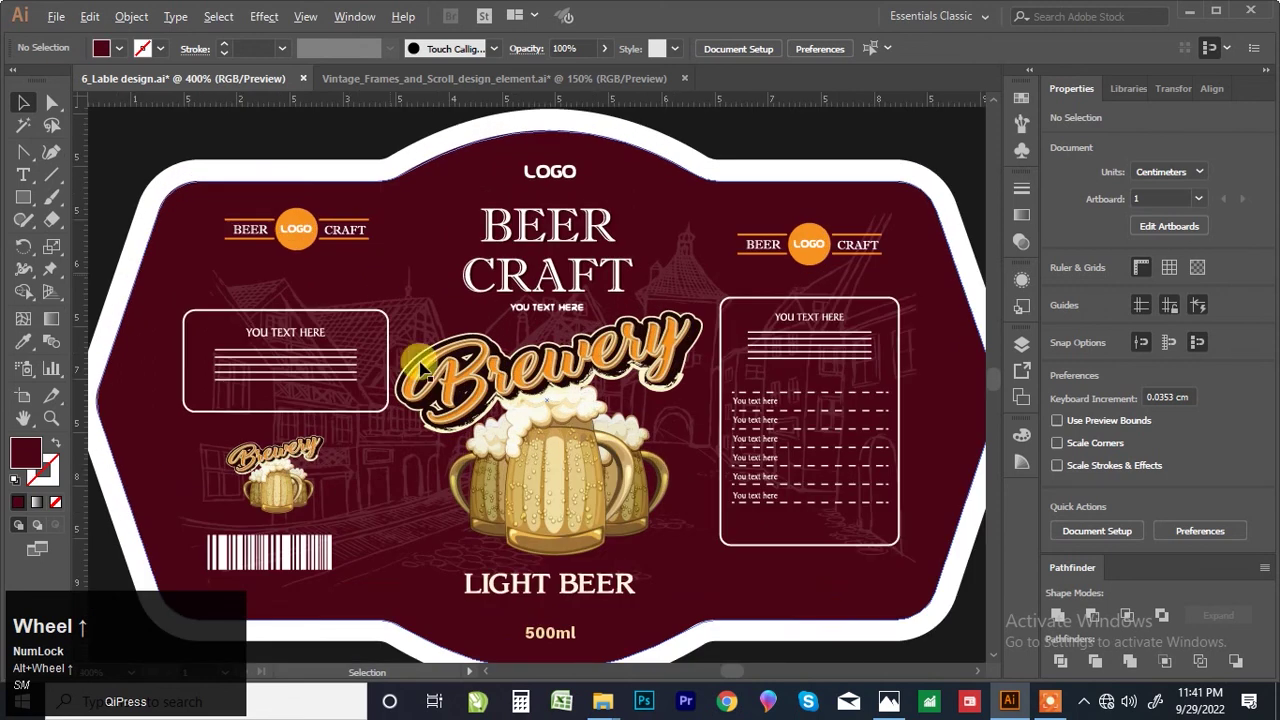
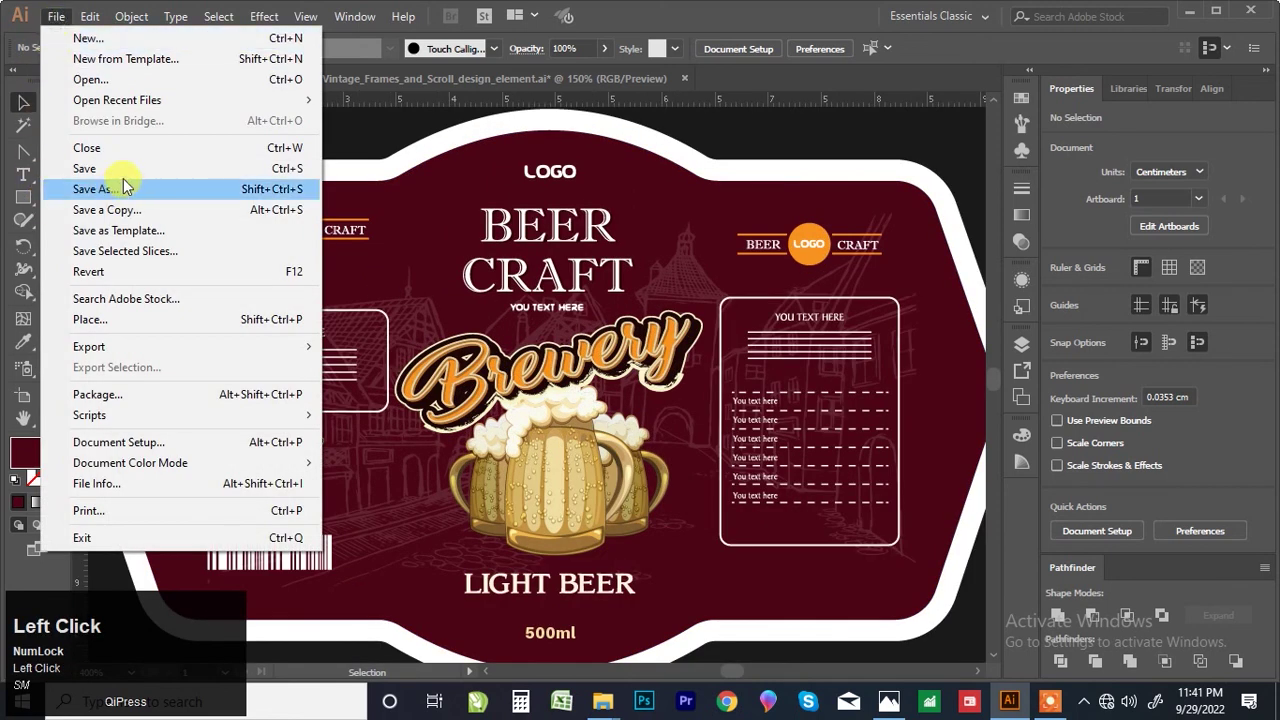
Step: Save the finished label as a new file, starting the name with 'sm'
left_click(749, 145)
type("sm")
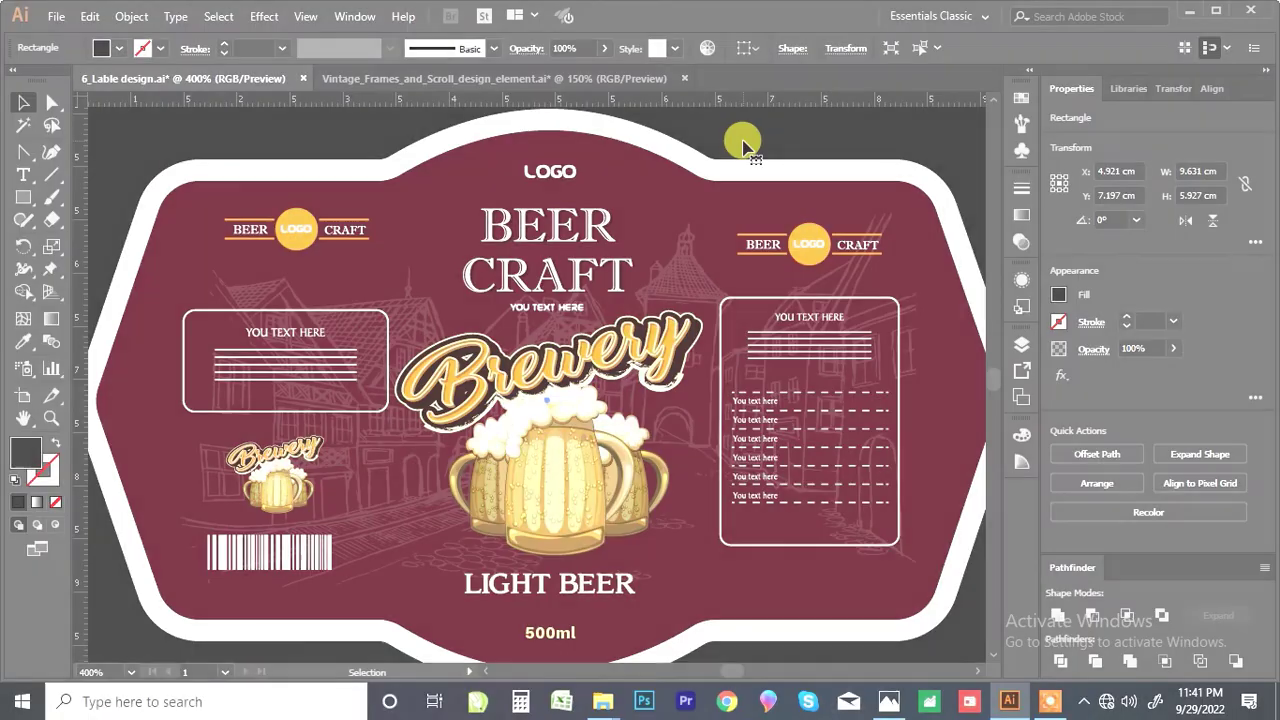